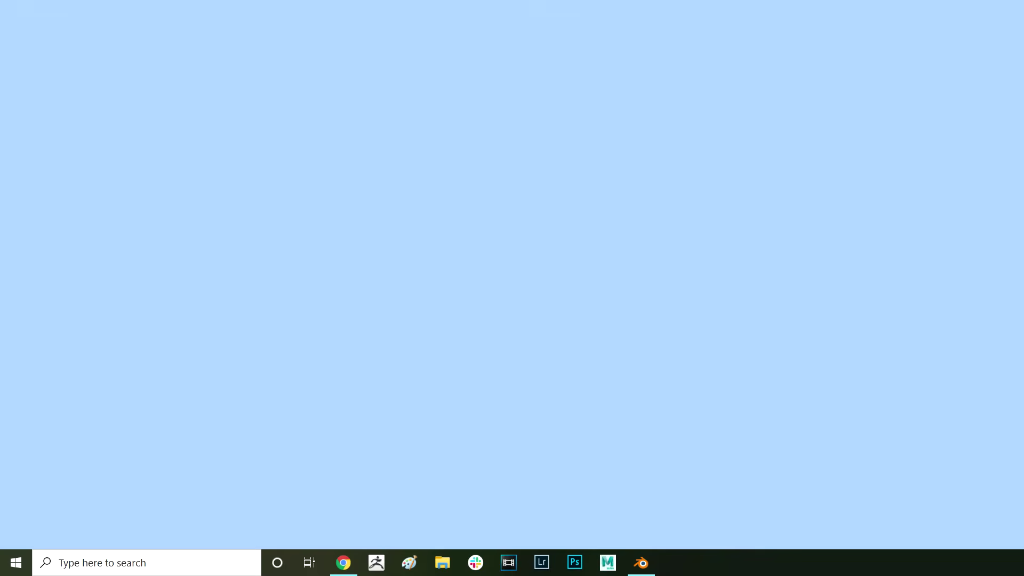
- Apply the Mirror modifier on the bunny's head so its mirrored half becomes real geometry
left_click_drag(517, 307, 472, 302)
left_click(423, 302)
left_click_drag(562, 287, 583, 290)
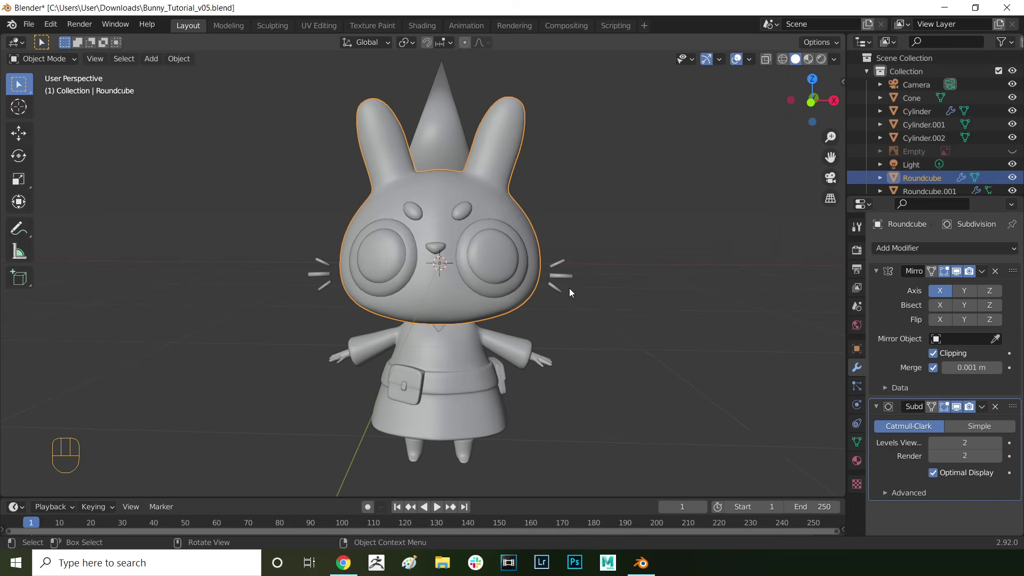
left_click(450, 305)
left_click(969, 286)
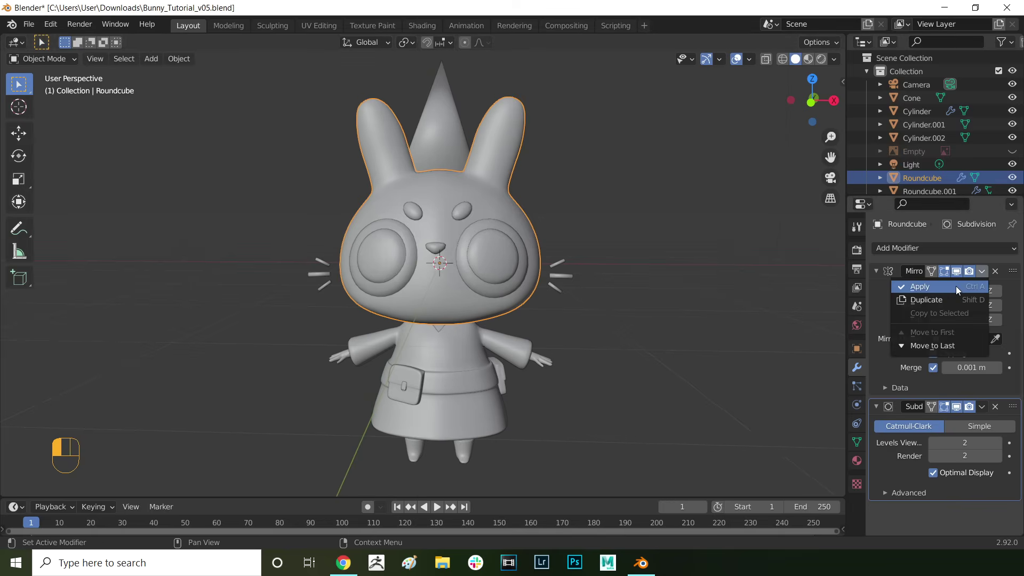
left_click(498, 265)
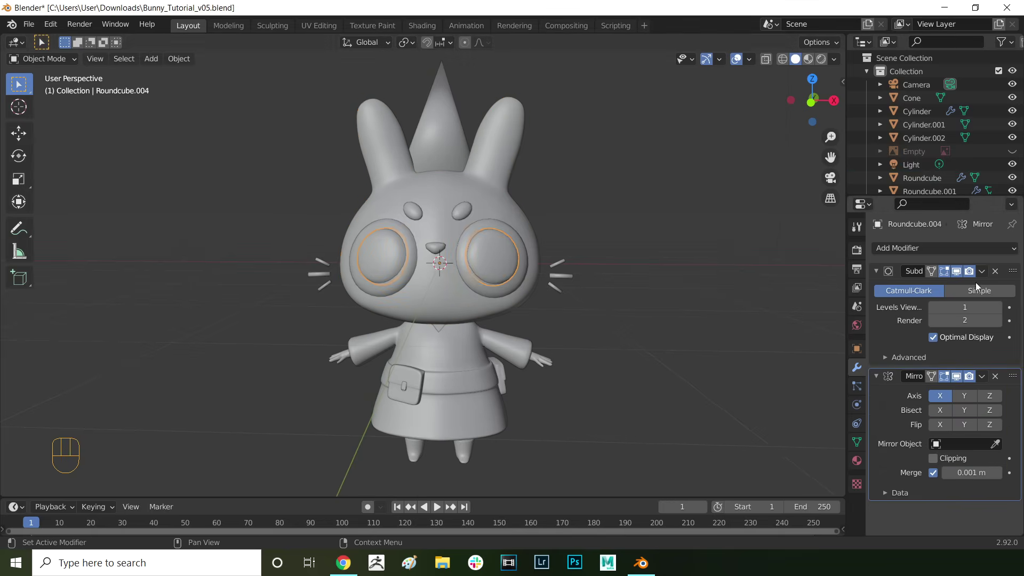
- Apply the Mirror modifiers on the eyes, nose and body, leaving only Subdivision modifiers
left_click_drag(984, 376, 944, 396)
left_click_drag(984, 380, 925, 395)
left_click_drag(554, 239, 892, 290)
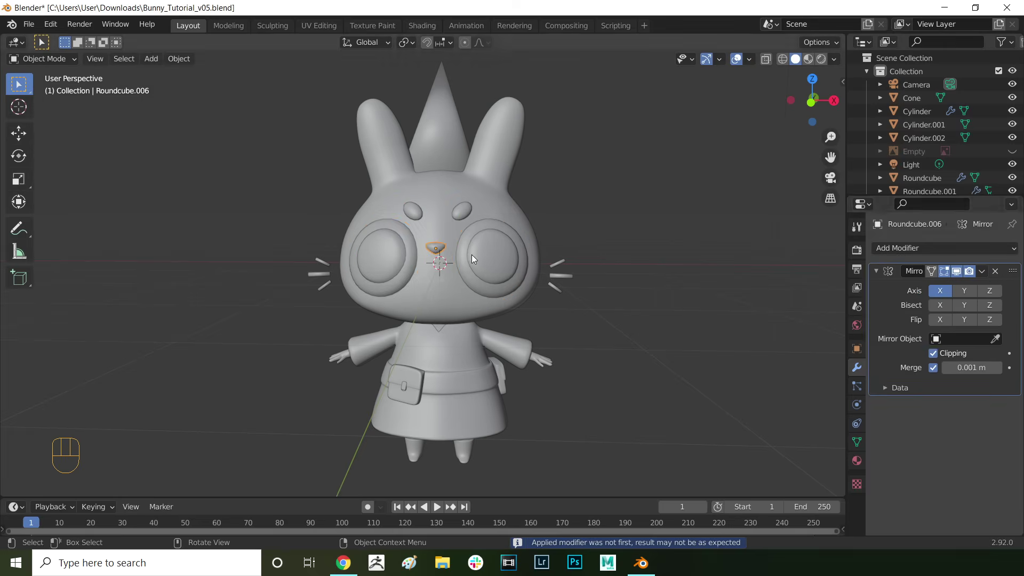
left_click_drag(982, 271, 764, 324)
left_click_drag(986, 274, 942, 303)
left_click_drag(981, 272, 920, 293)
left_click(955, 296)
left_click(985, 276)
- Apply All Transforms to every bunny part so locations read 0 m and scales 1.000
middle_click(699, 346)
left_click(980, 278)
left_click(973, 284)
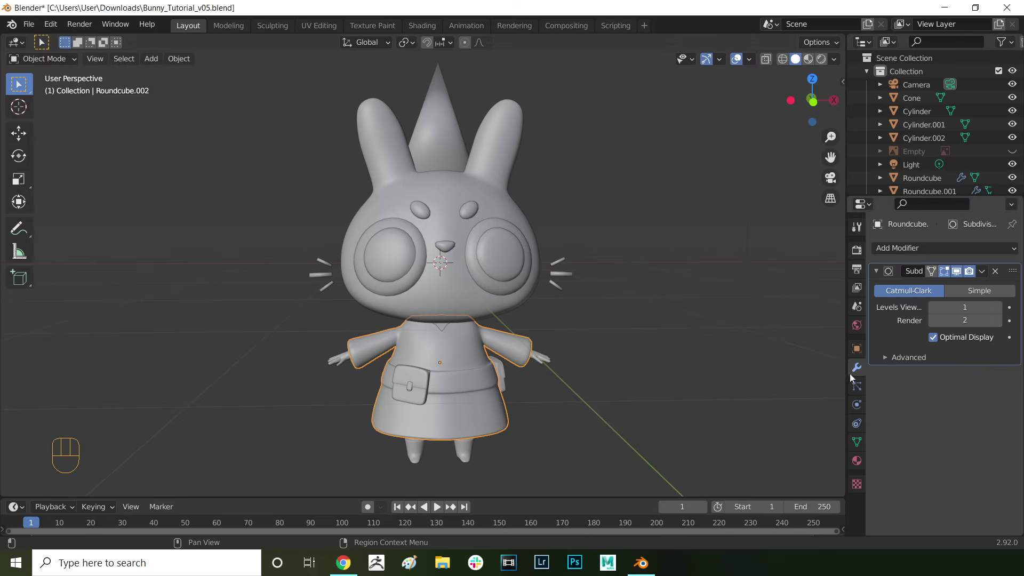
double_click(862, 353)
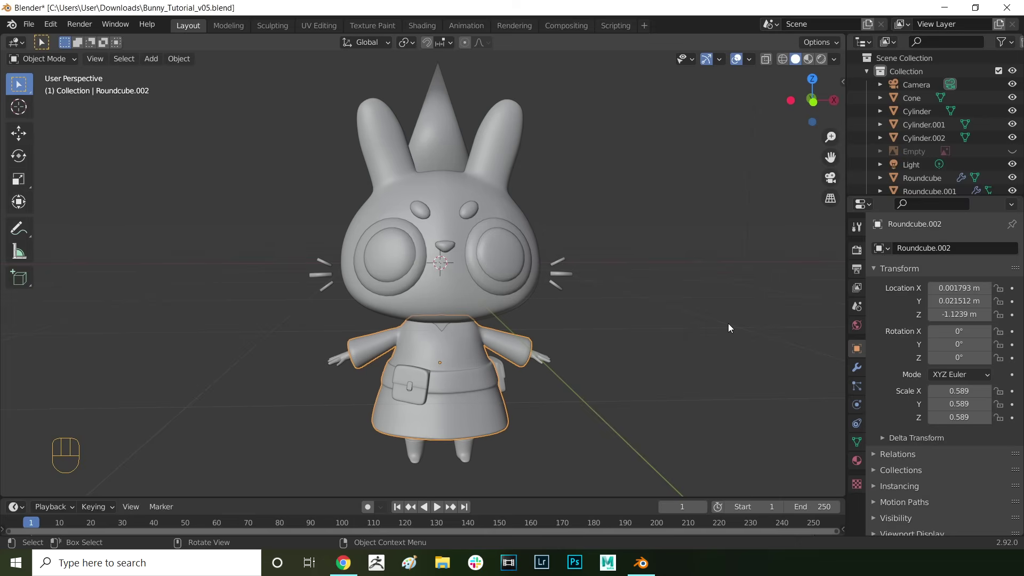
key("a")
left_click_drag(672, 313, 662, 314)
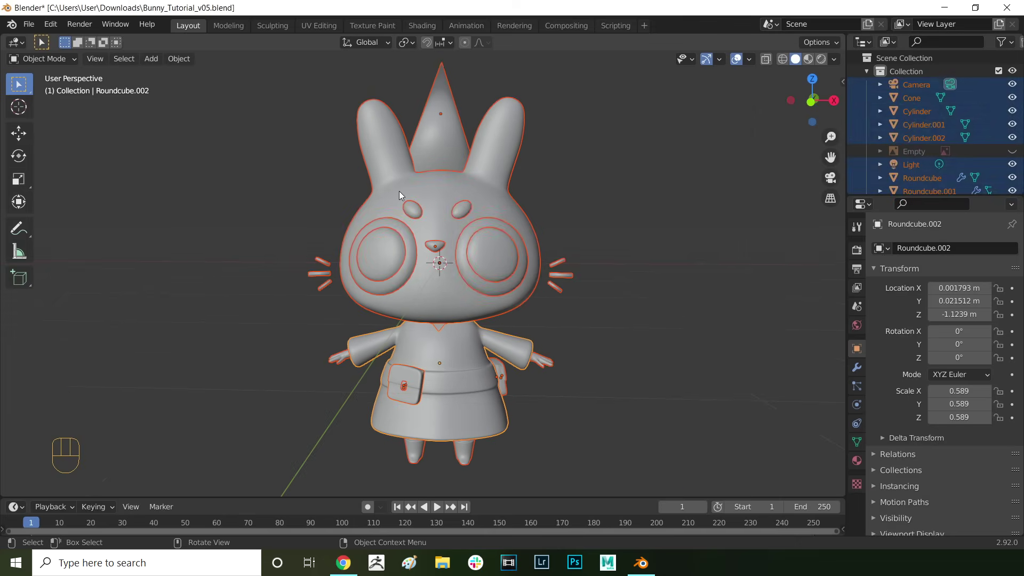
left_click_drag(195, 108, 357, 171)
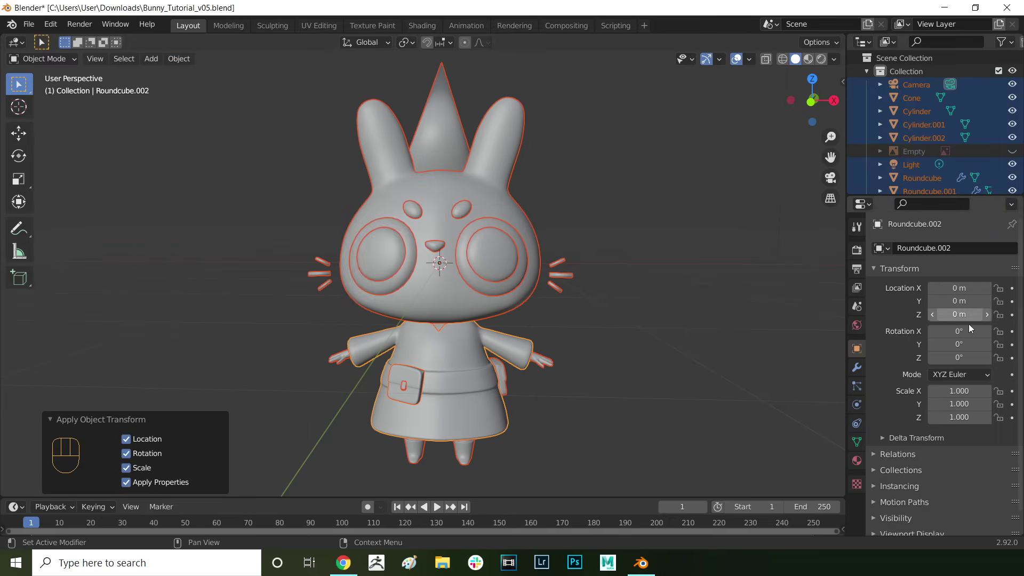
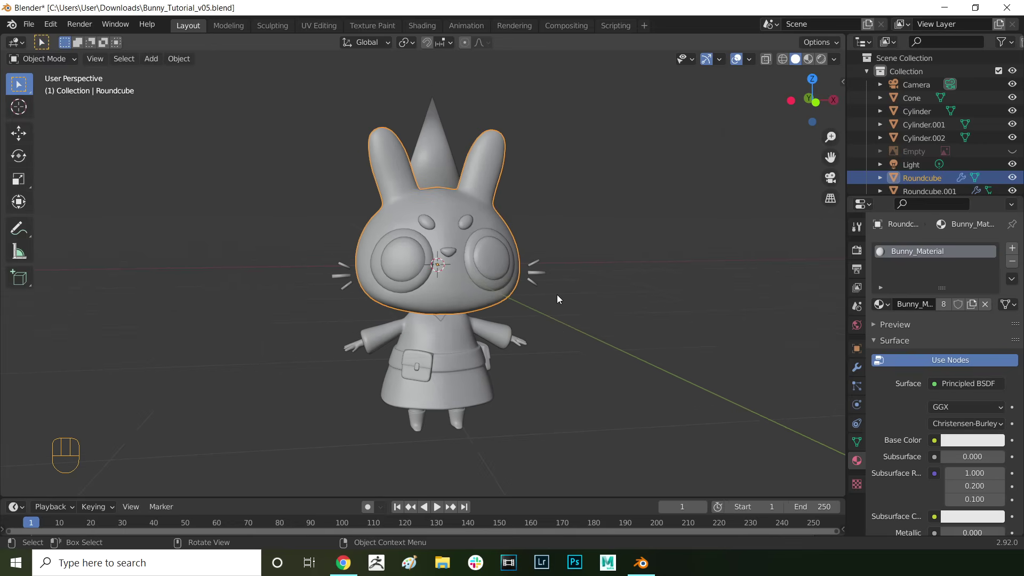
- Link the head's Bunny_Material to all selected parts and verify the hat cone uses it
left_click_drag(625, 72, 288, 473)
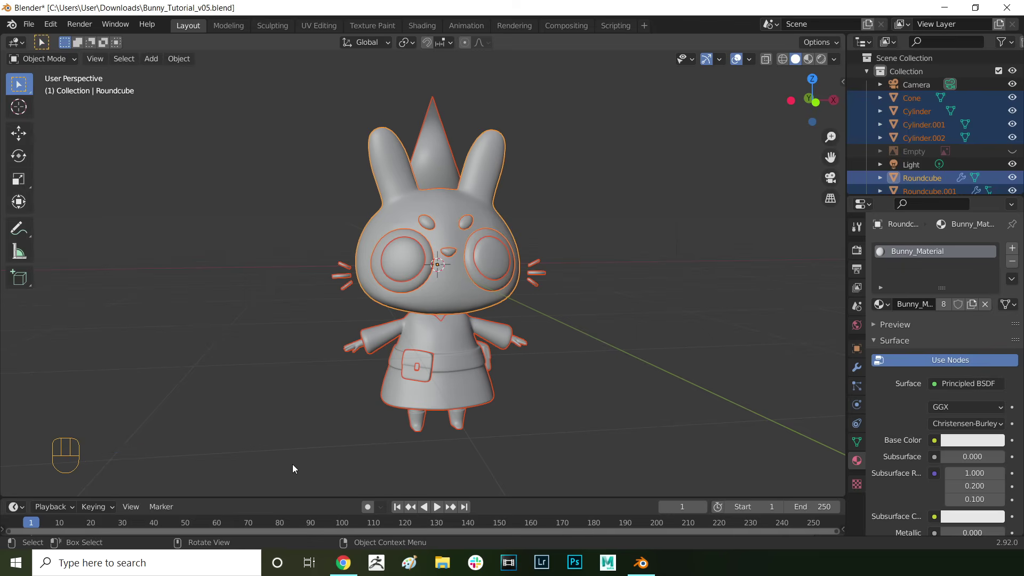
key("ctrl+l")
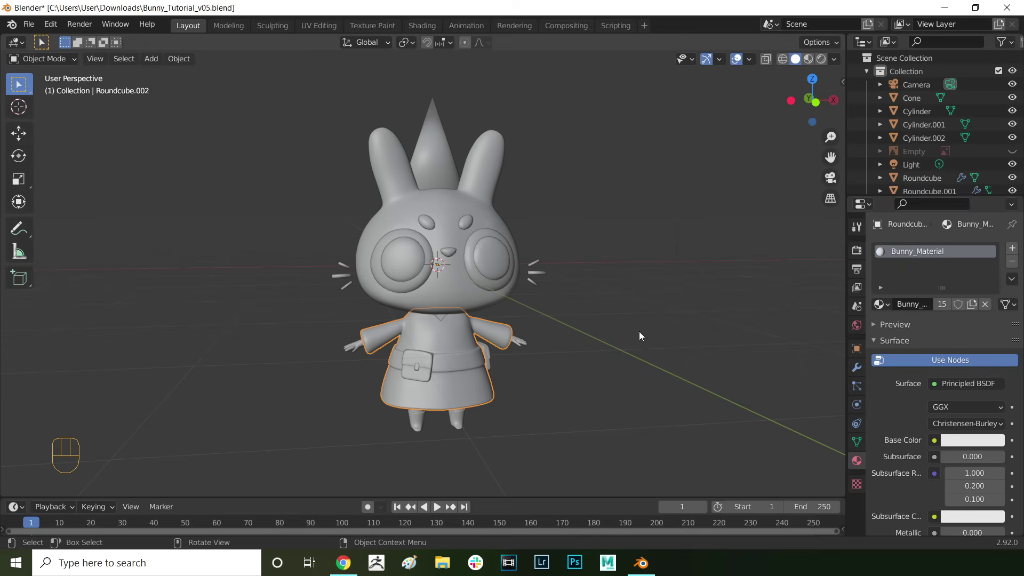
left_click(886, 310)
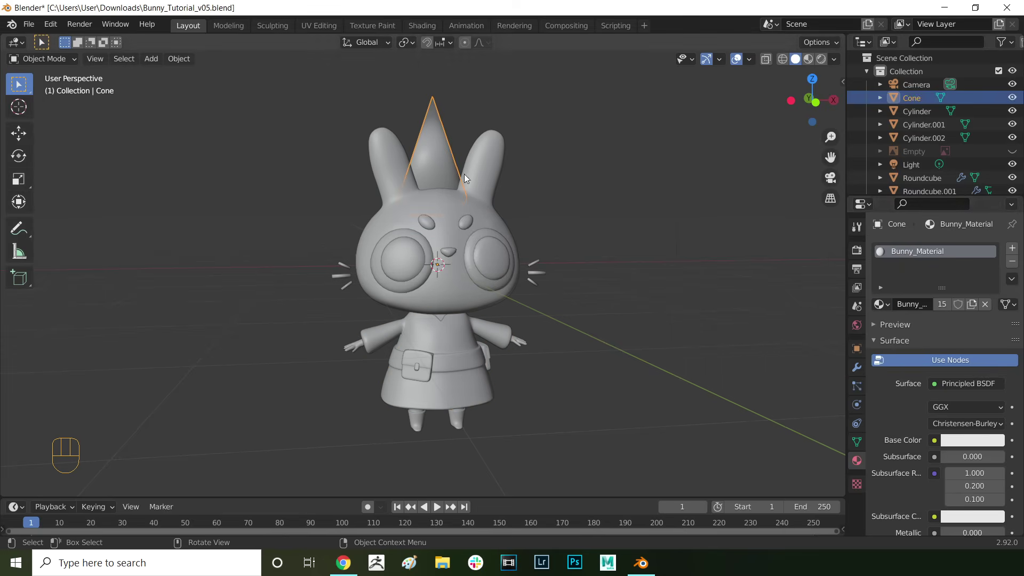
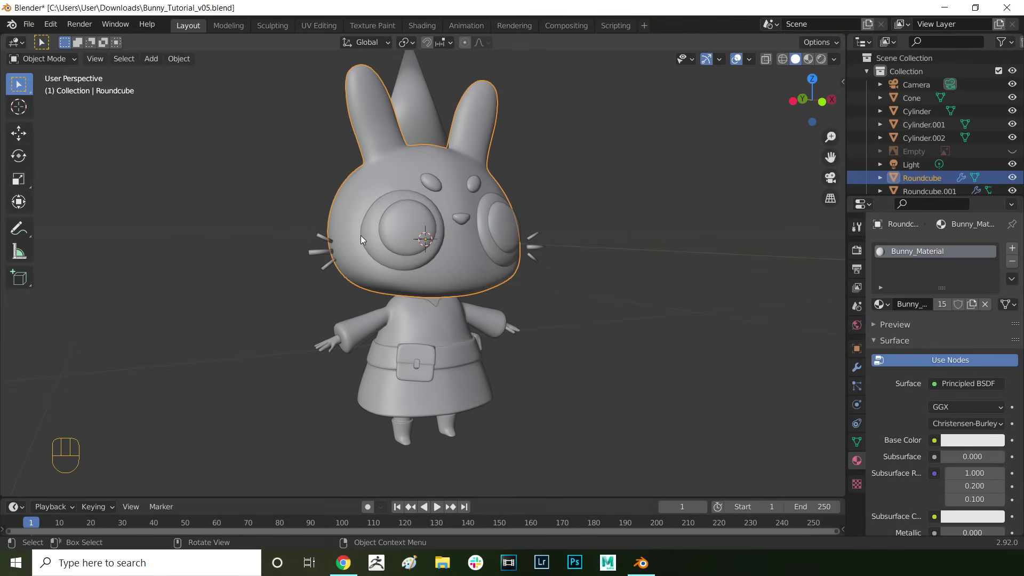
- In Edit Mode, select the edge loop running over the head and both ears for the seam
key("Tab")
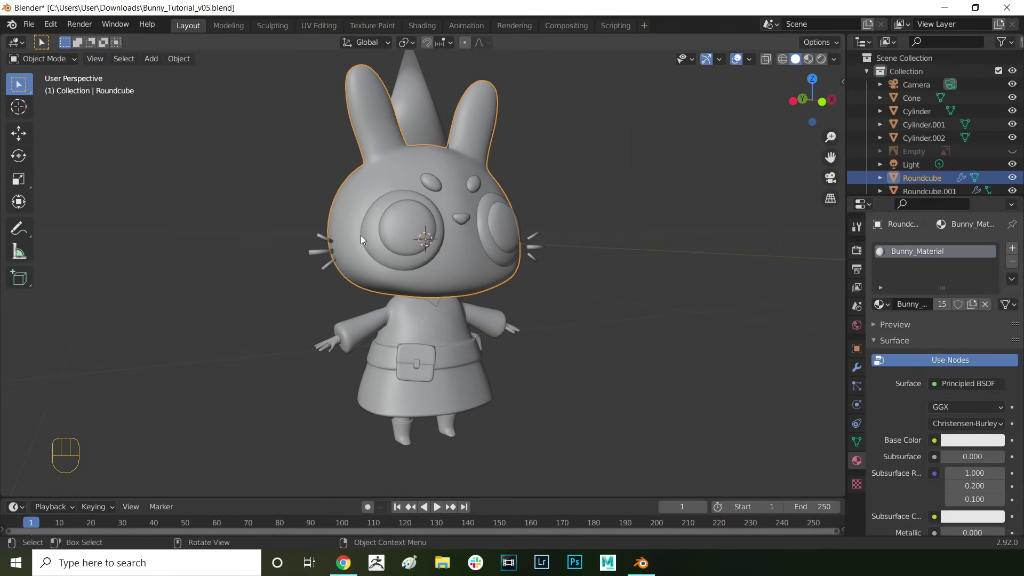
key("Tab")
middle_click(343, 220)
key("2")
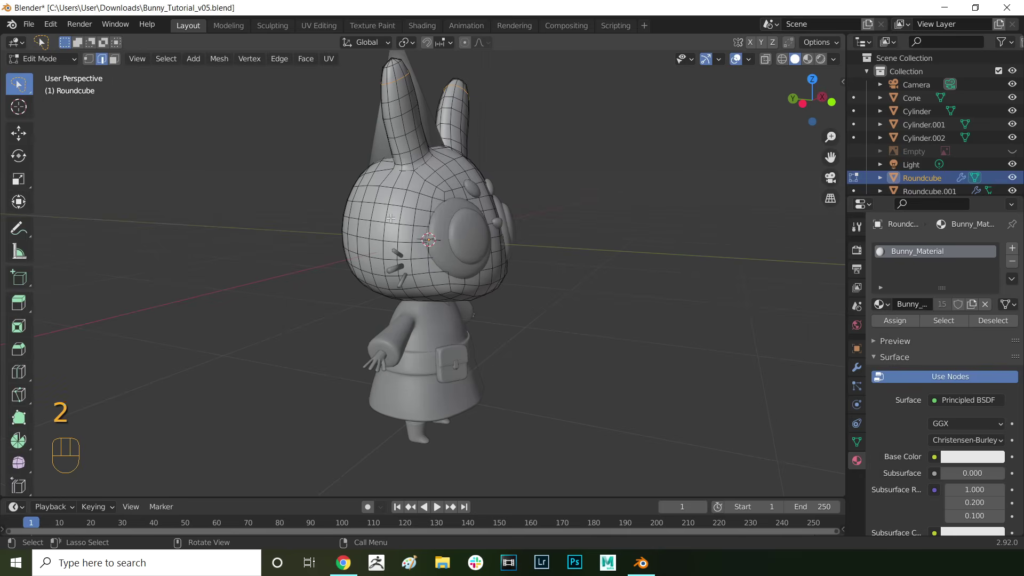
left_click(433, 188)
left_click_drag(435, 127, 283, 210)
left_click(346, 177)
left_click_drag(388, 265, 477, 159)
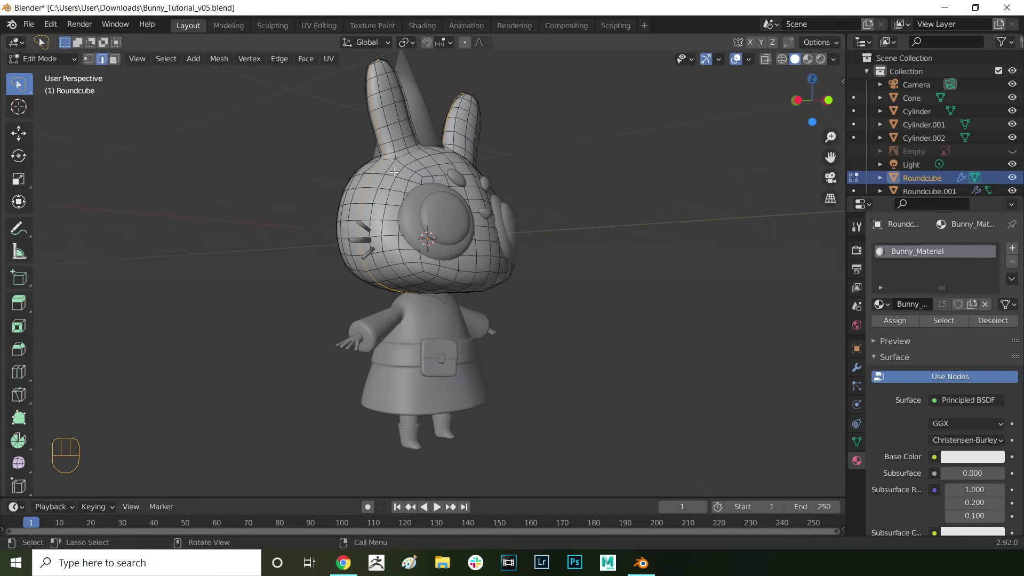
left_click_drag(380, 319, 336, 417)
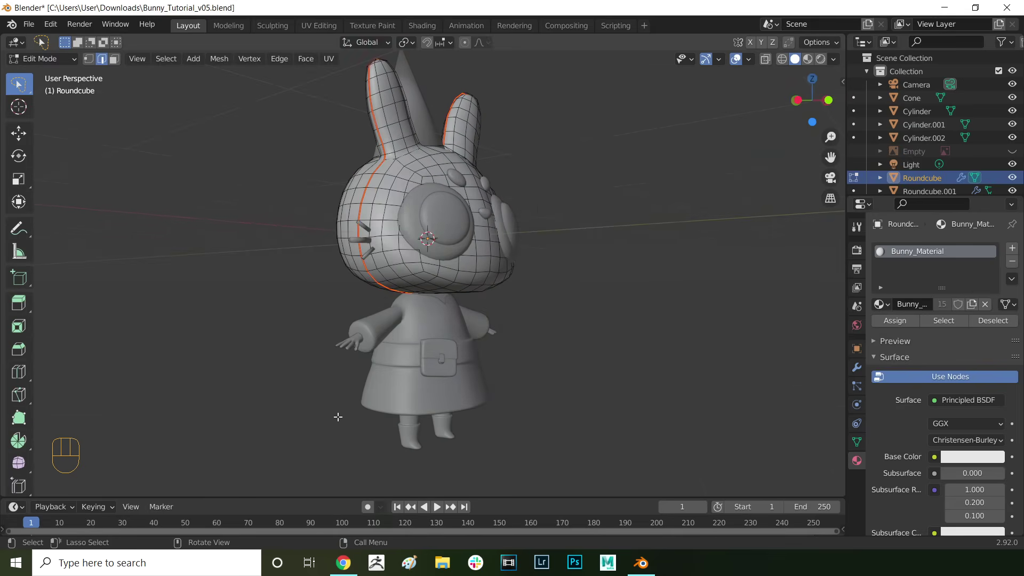
left_click_drag(407, 194, 304, 208)
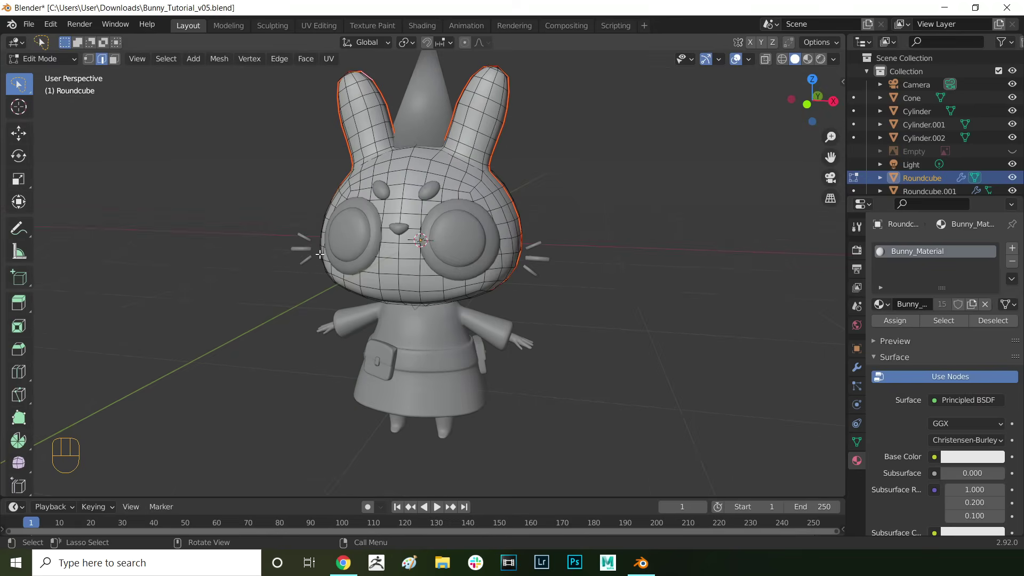
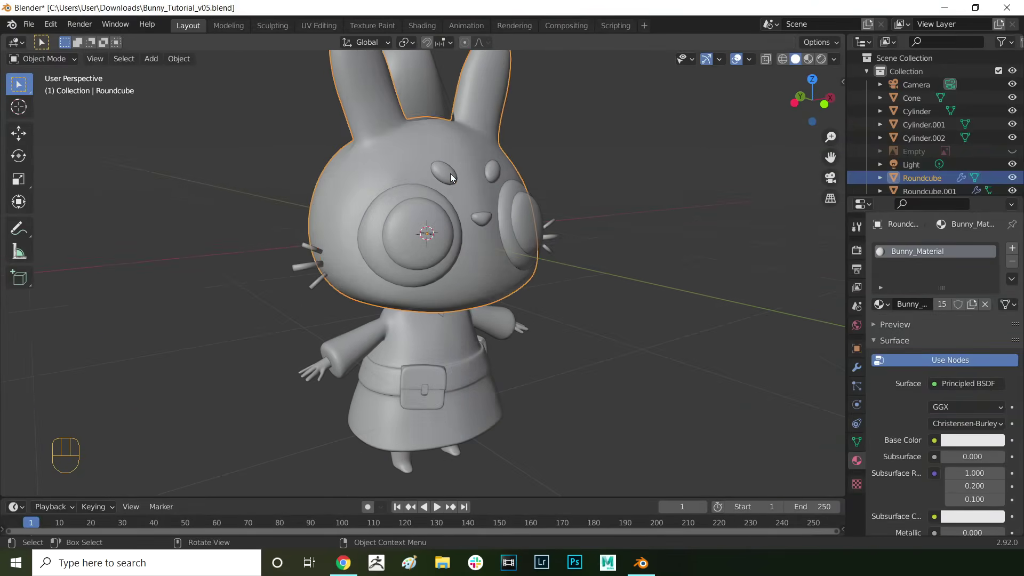
- Mark a seam edge loop on a small face piece in Edit Mode
key("Tab")
left_click_drag(467, 180, 463, 234)
left_click_drag(451, 194, 454, 212)
left_click(700, 194)
double_click(548, 308)
left_click_drag(521, 301, 513, 259)
left_click_drag(474, 193, 553, 278)
key("Tab")
- Mark seam edge loops on the whisker cylinders in edge select mode
key("Tab")
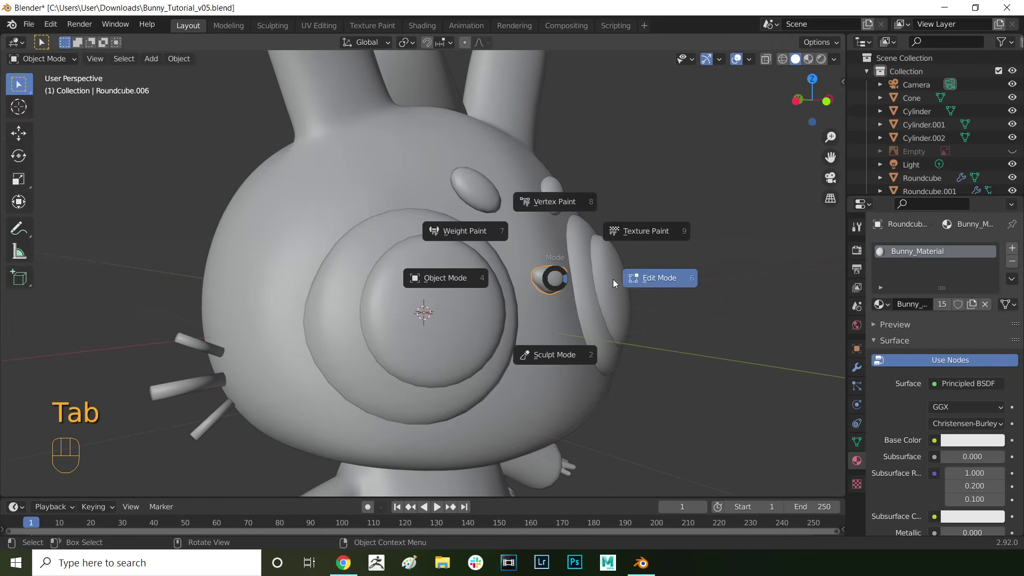
middle_click(552, 283)
key("2")
double_click(702, 312)
left_click_drag(709, 314, 657, 311)
left_click_drag(732, 324, 722, 341)
key("Tab")
left_click(417, 115)
- Mark the cone hat's base edge loop as a seam and return to Object Mode
key("Tab")
left_click_drag(348, 146, 568, 144)
left_click(436, 166)
left_click_drag(452, 198, 448, 203)
left_click_drag(454, 204, 400, 278)
left_click_drag(557, 239, 285, 230)
left_click(333, 290)
key("Tab")
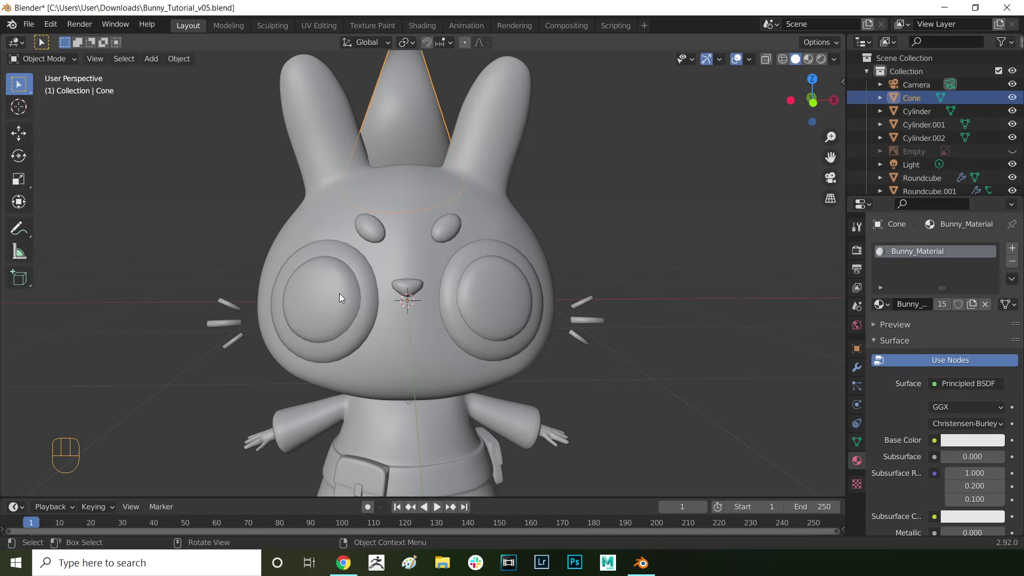
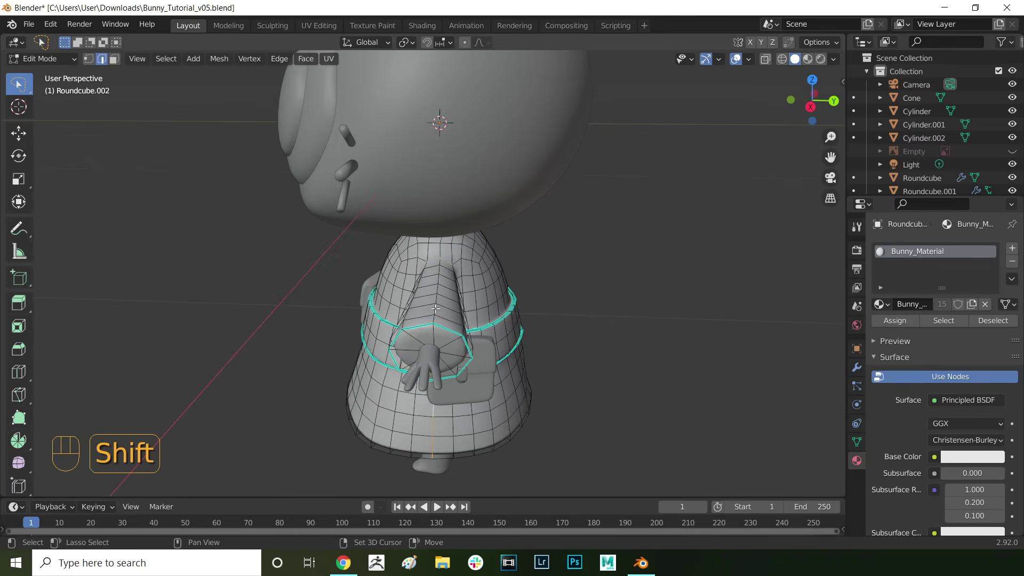
- Select the dress hem, sleeve cuff and waist band loops for seams while orbiting the dress
left_click(433, 308)
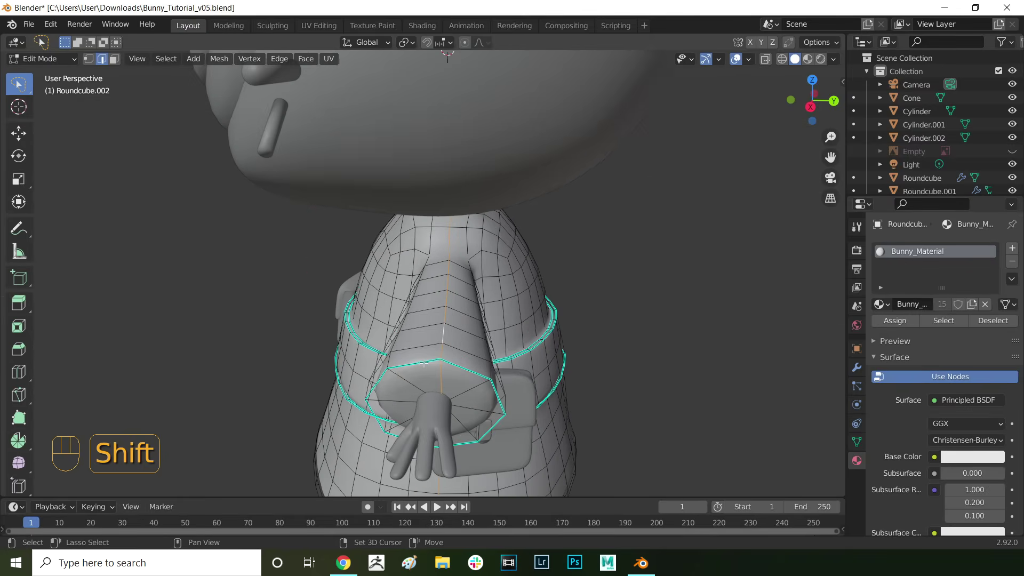
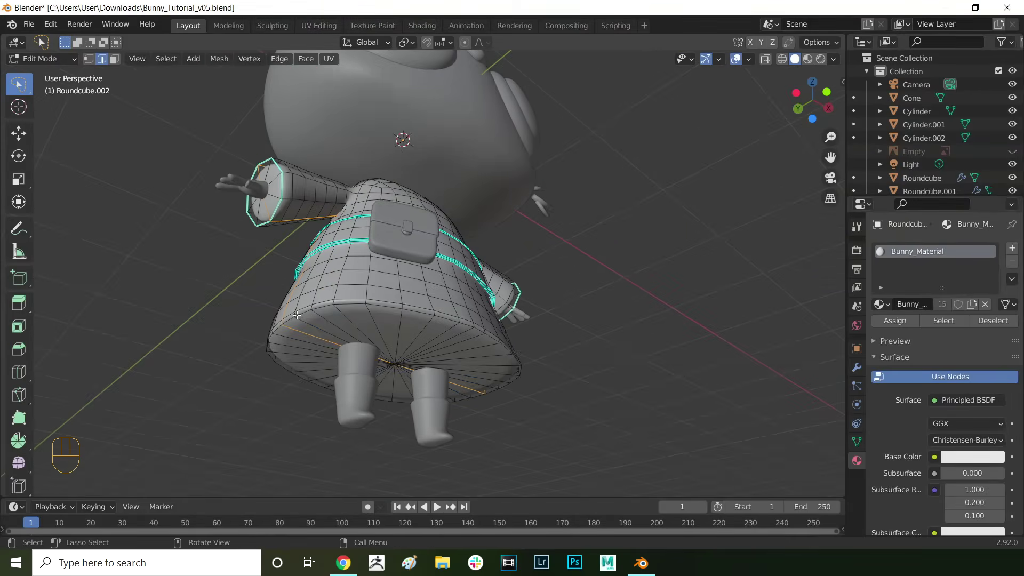
double_click(302, 313)
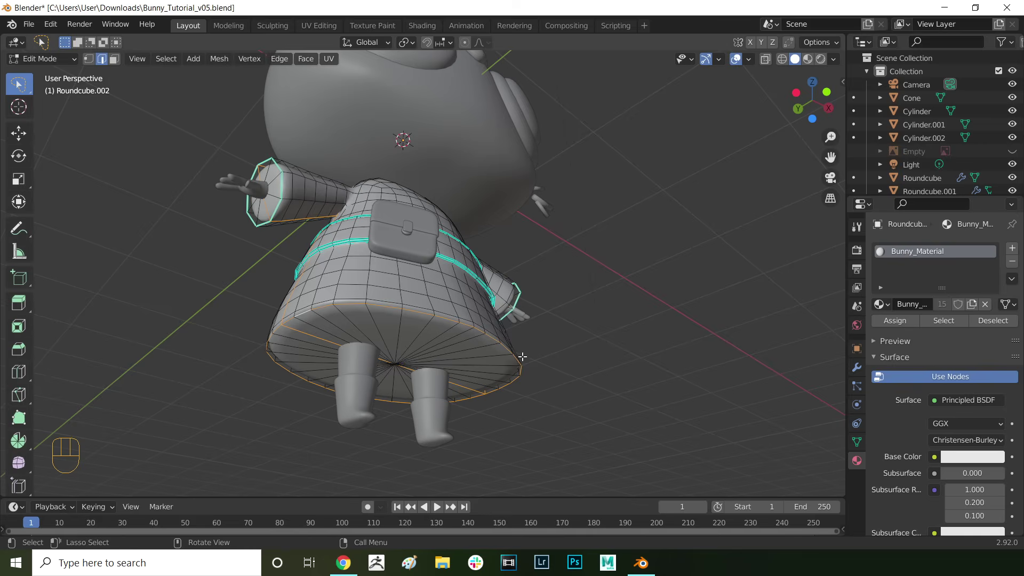
middle_click(352, 338)
left_click_drag(376, 322, 423, 350)
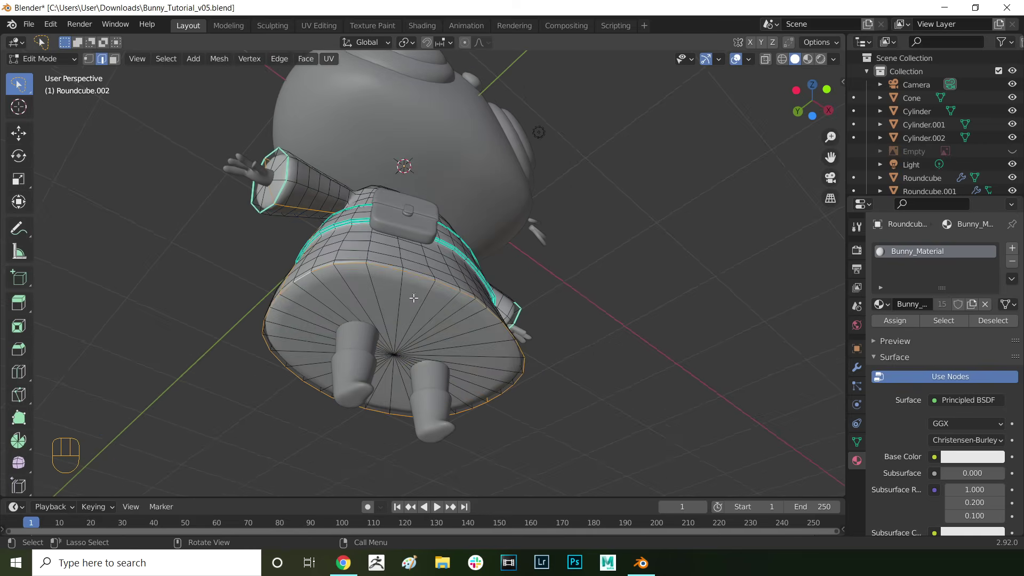
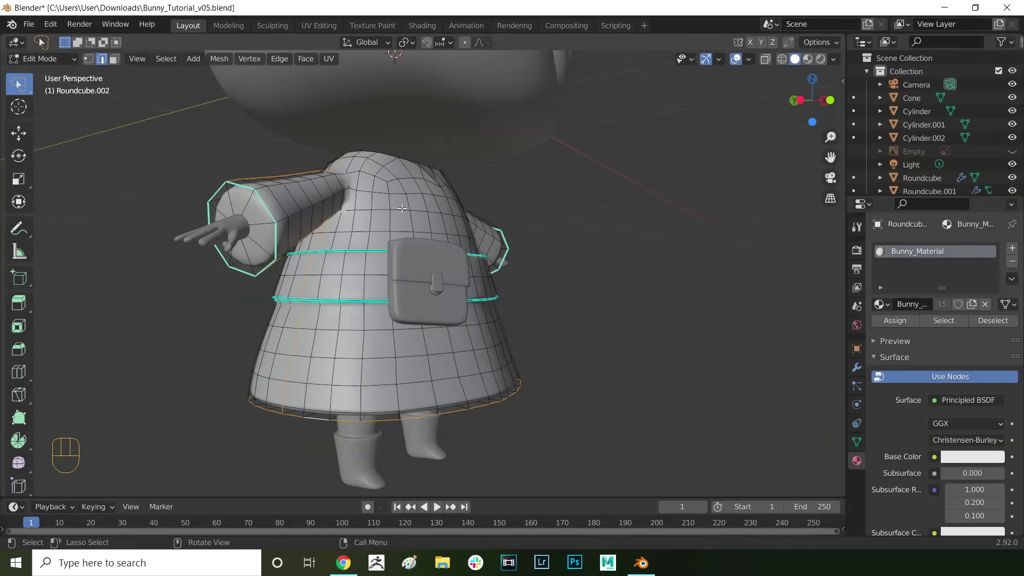
middle_click(395, 215)
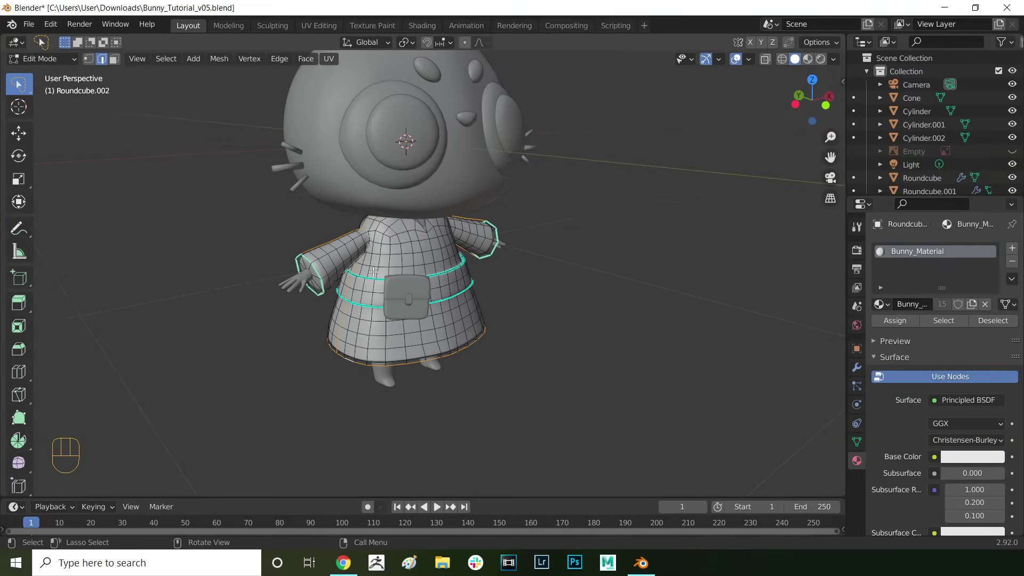
middle_click(272, 207)
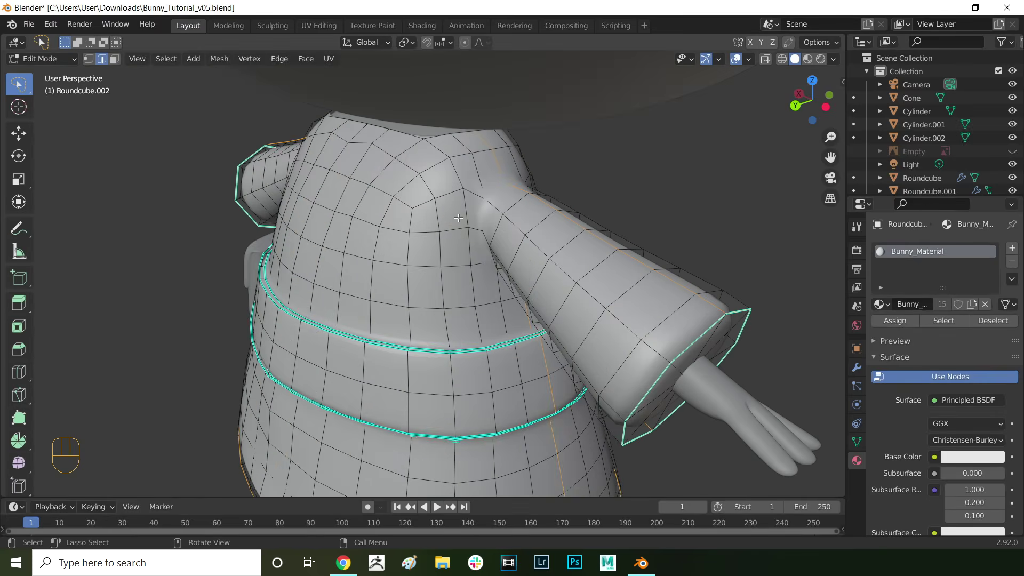
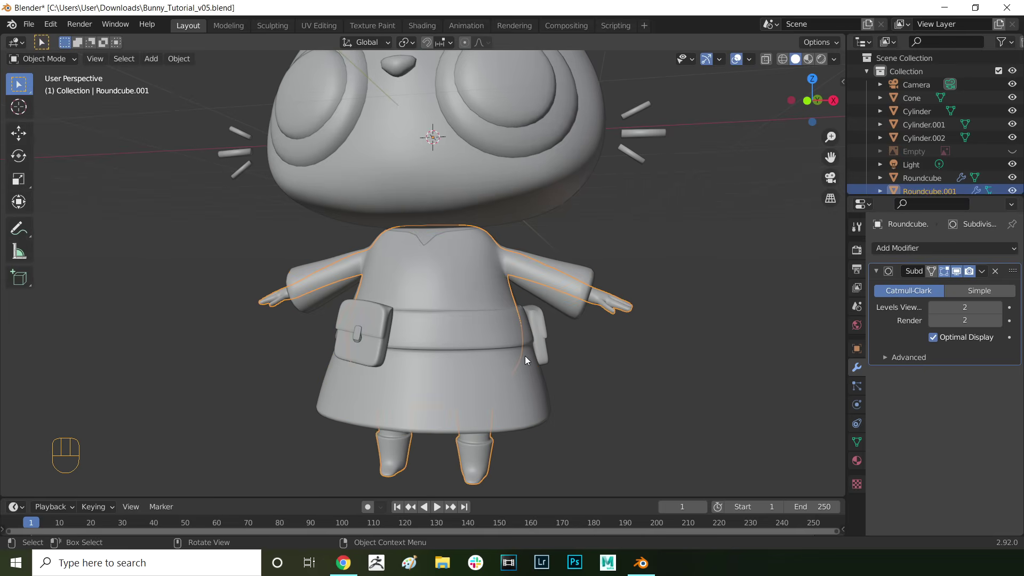
- Isolate the body, enter Edit Mode and select seam edge loops around the legs and boots
key("shift+h")
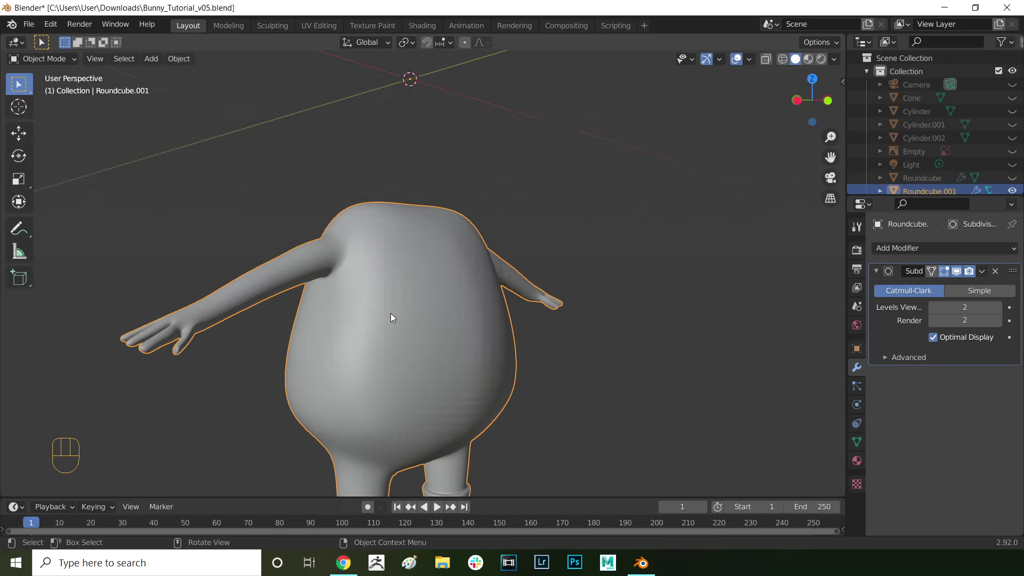
key("Tab")
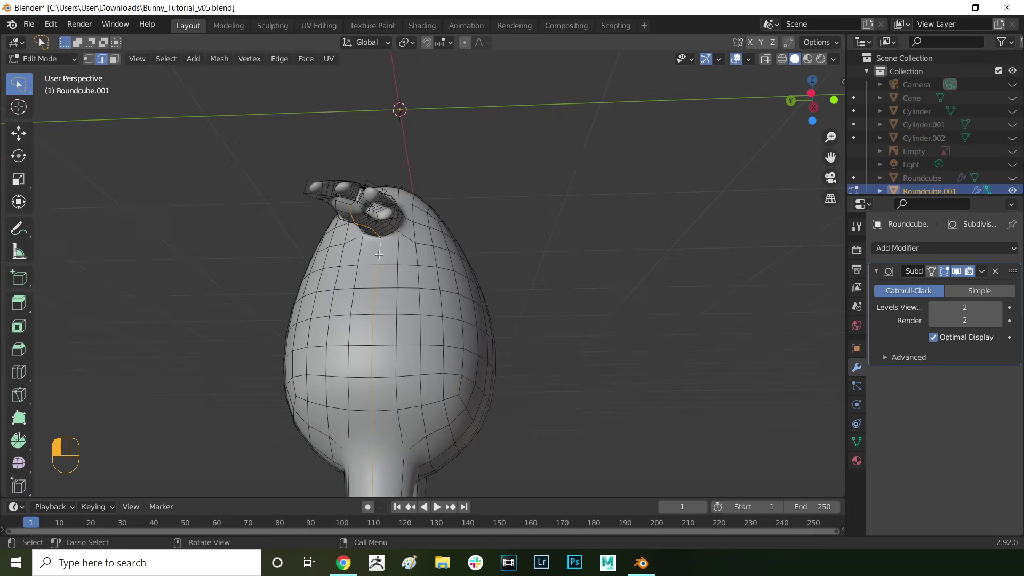
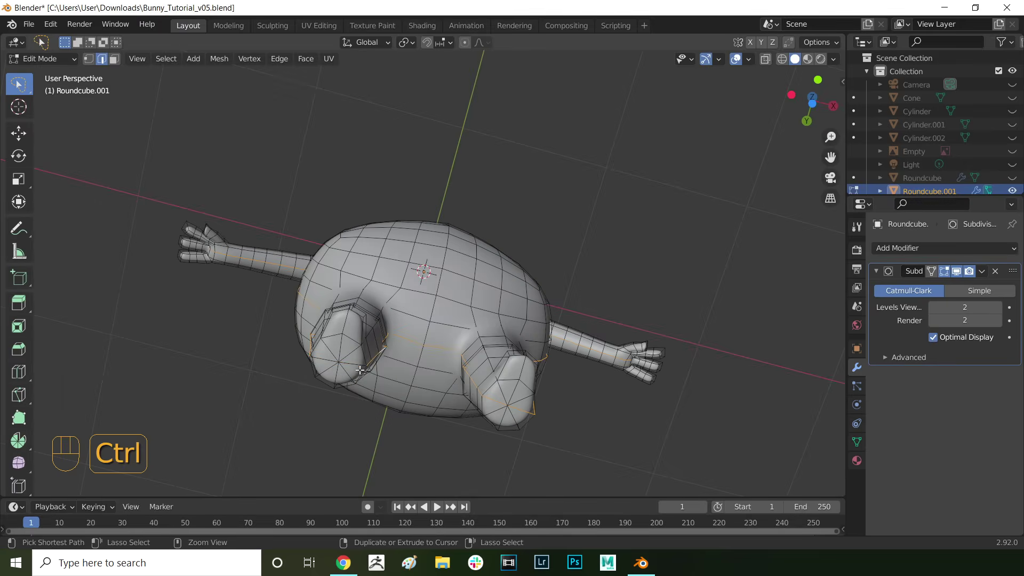
left_click_drag(501, 401, 525, 407)
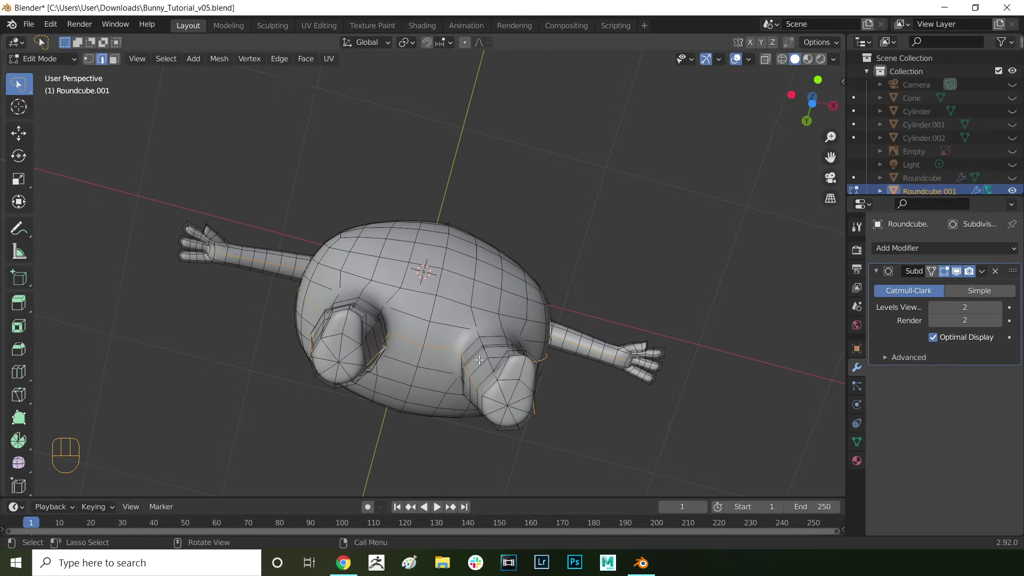
left_click_drag(480, 360, 552, 492)
left_click_drag(526, 426, 562, 224)
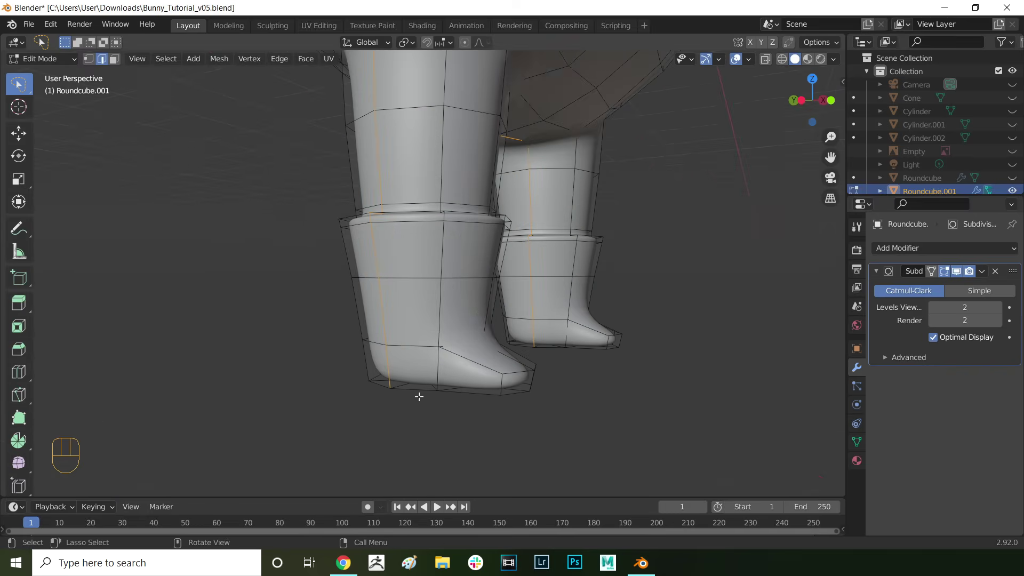
left_click_drag(409, 390, 464, 392)
left_click_drag(517, 374, 380, 375)
left_click(330, 379)
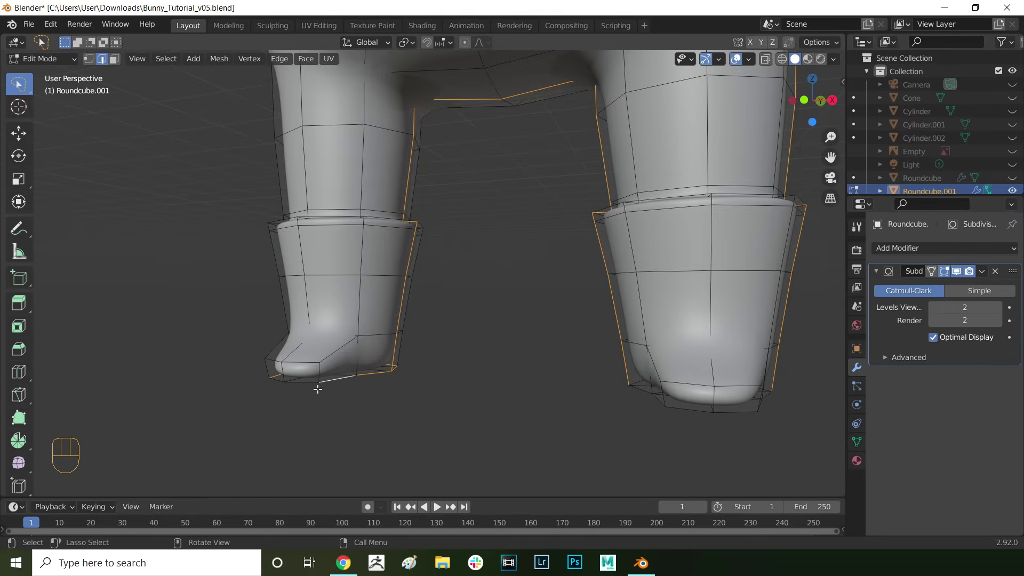
left_click(302, 384)
left_click_drag(507, 355, 556, 355)
left_click_drag(644, 371, 701, 380)
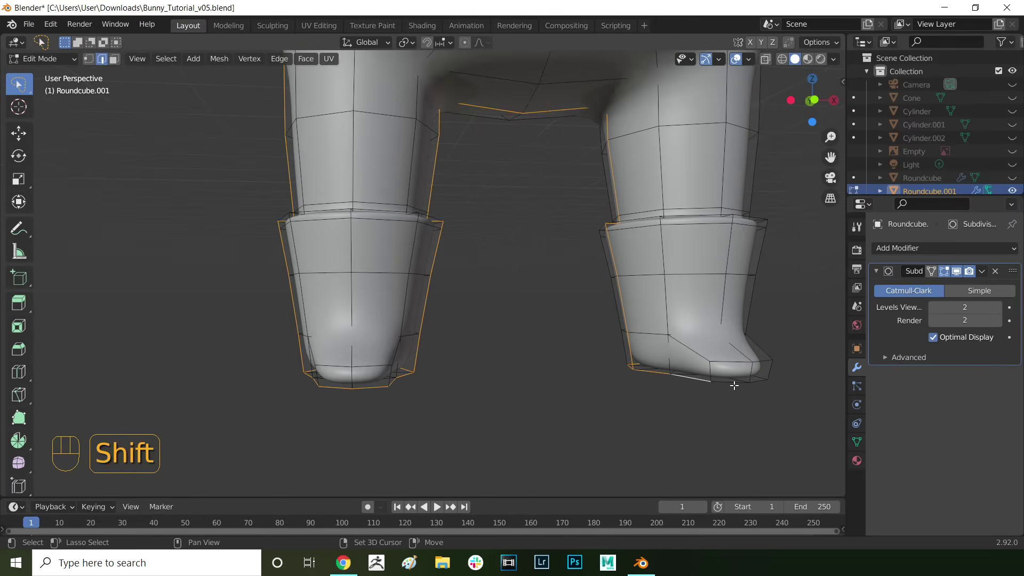
double_click(734, 383)
left_click_drag(672, 379, 557, 388)
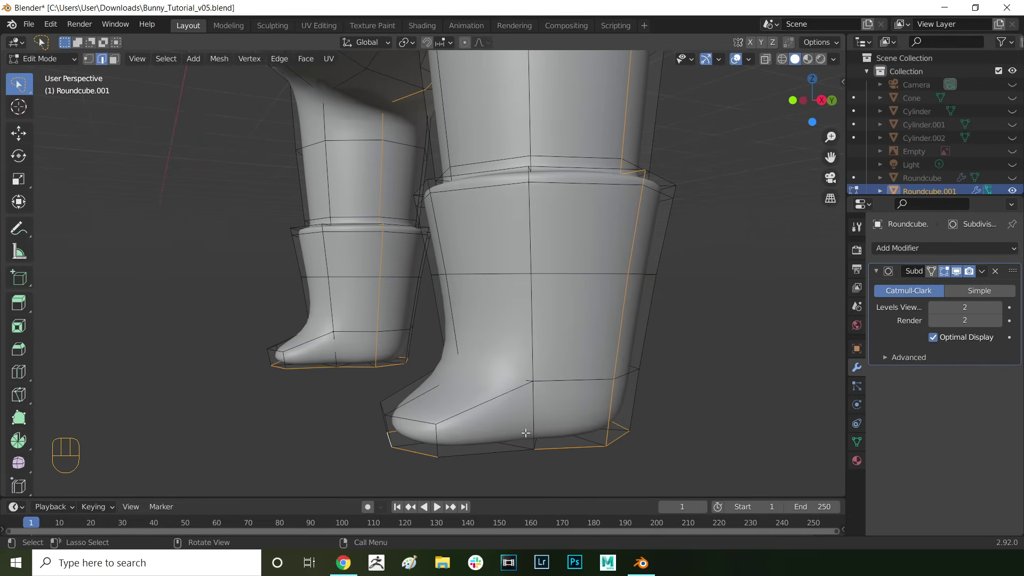
left_click(503, 451)
middle_click(504, 452)
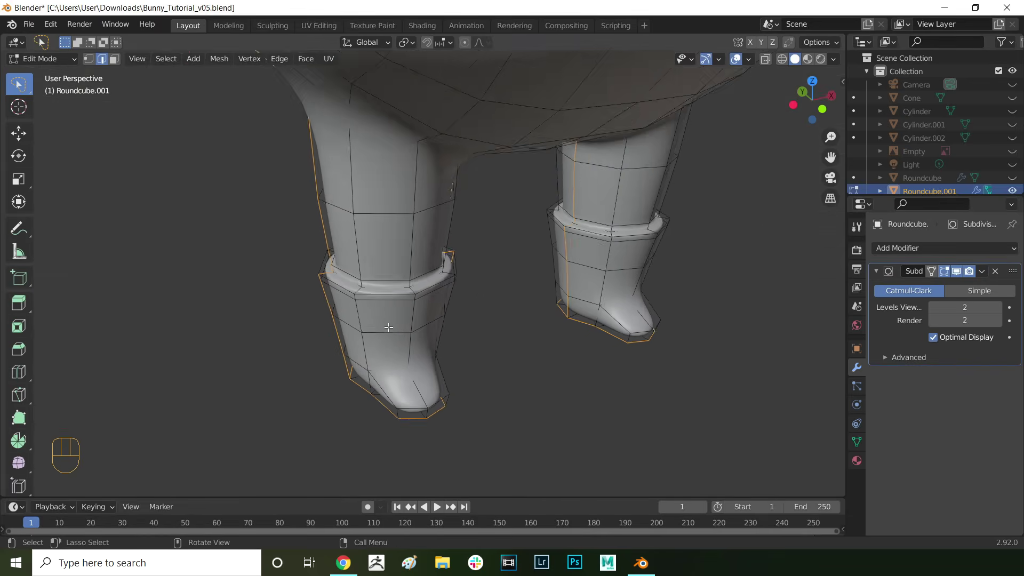
- Select seam edge loops on the arms and hands, then return to Object Mode
left_click(349, 291)
left_click(632, 220)
left_click(632, 219)
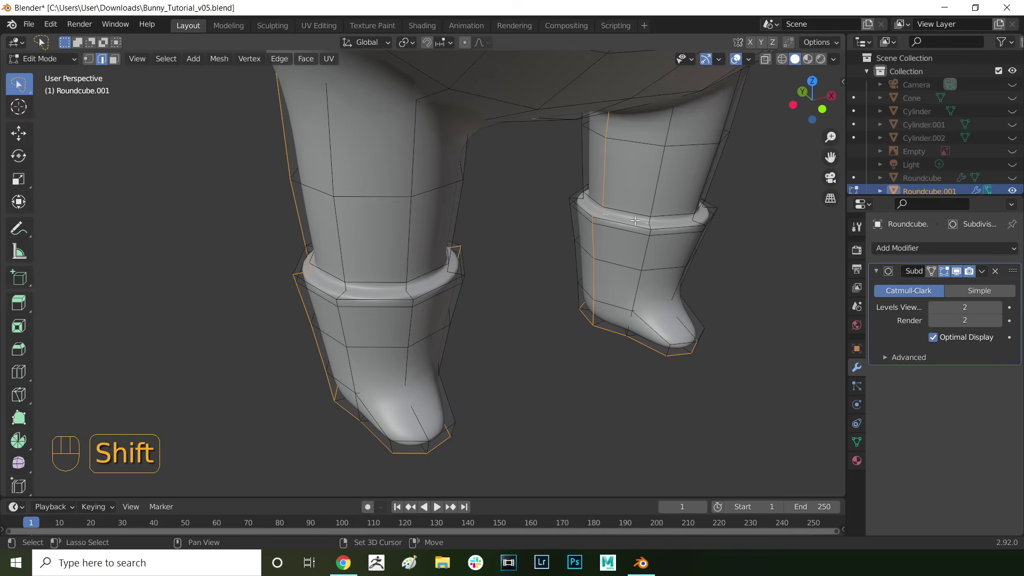
left_click_drag(496, 233, 487, 347)
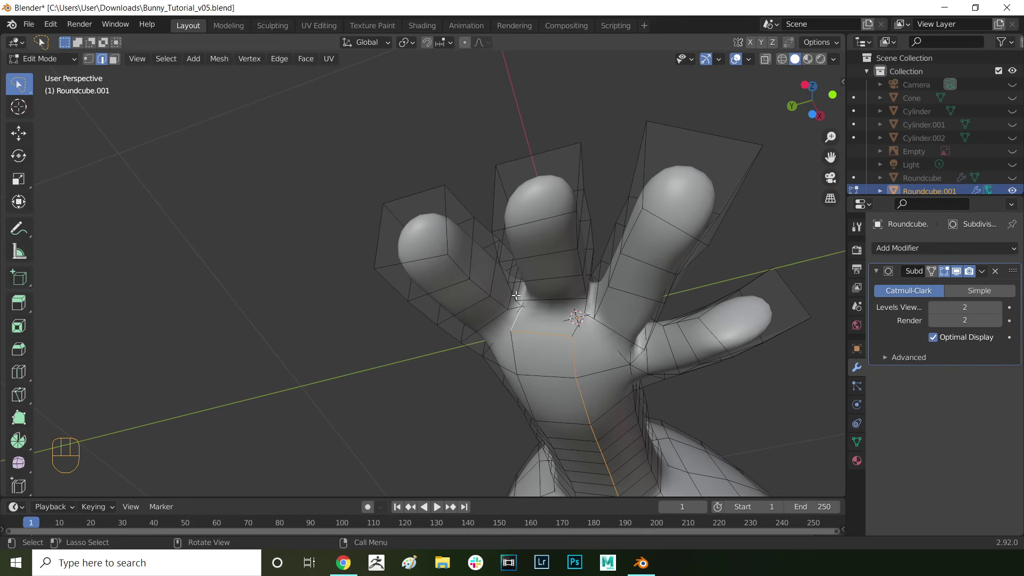
left_click_drag(523, 301, 538, 331)
left_click_drag(582, 404, 558, 329)
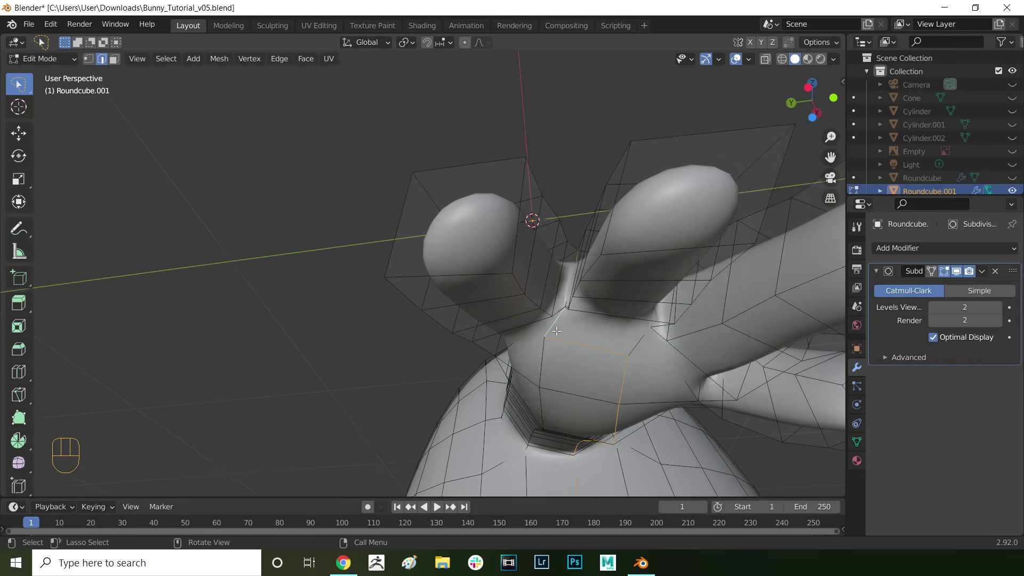
middle_click(554, 335)
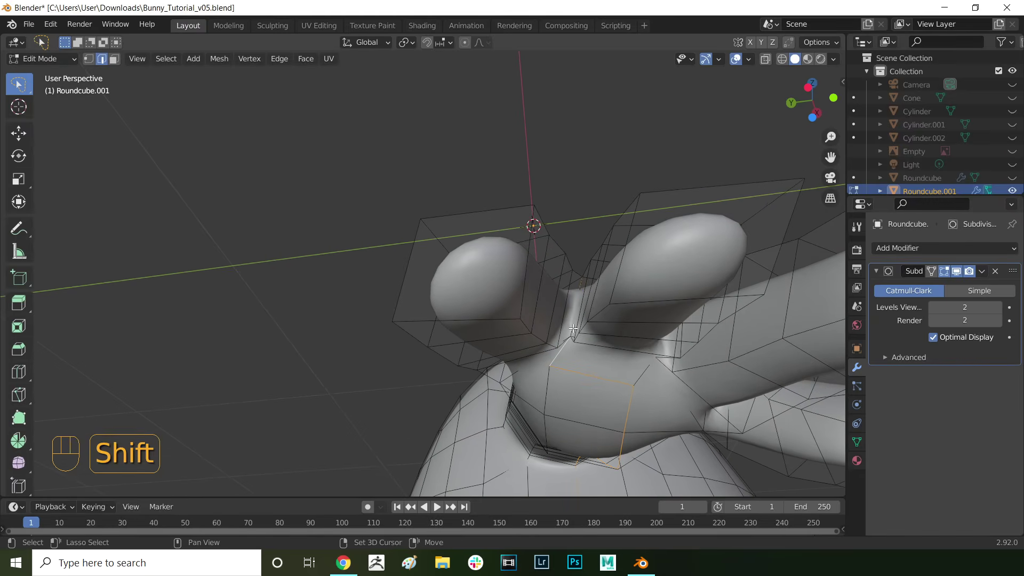
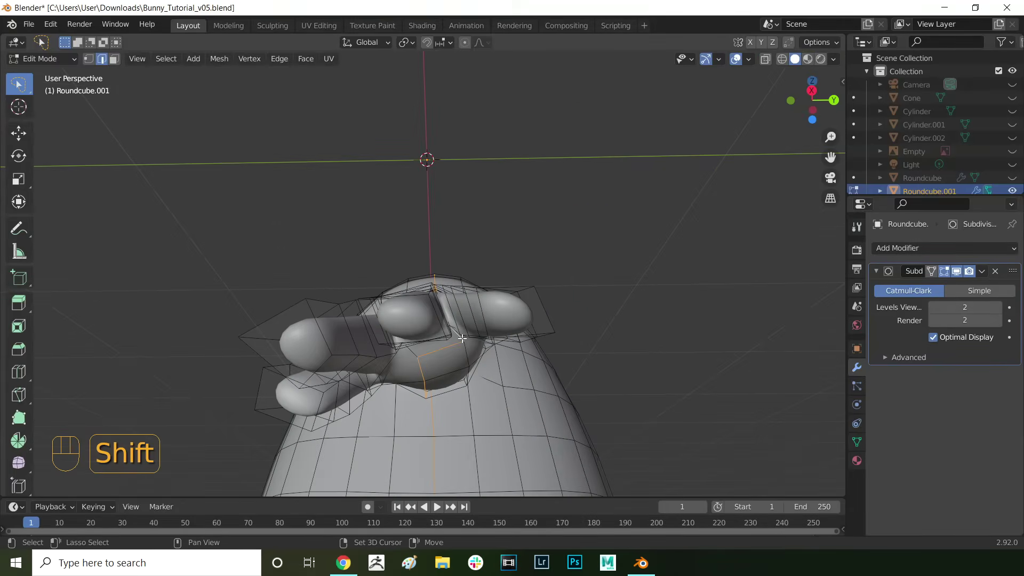
left_click(416, 276)
left_click_drag(440, 301, 565, 150)
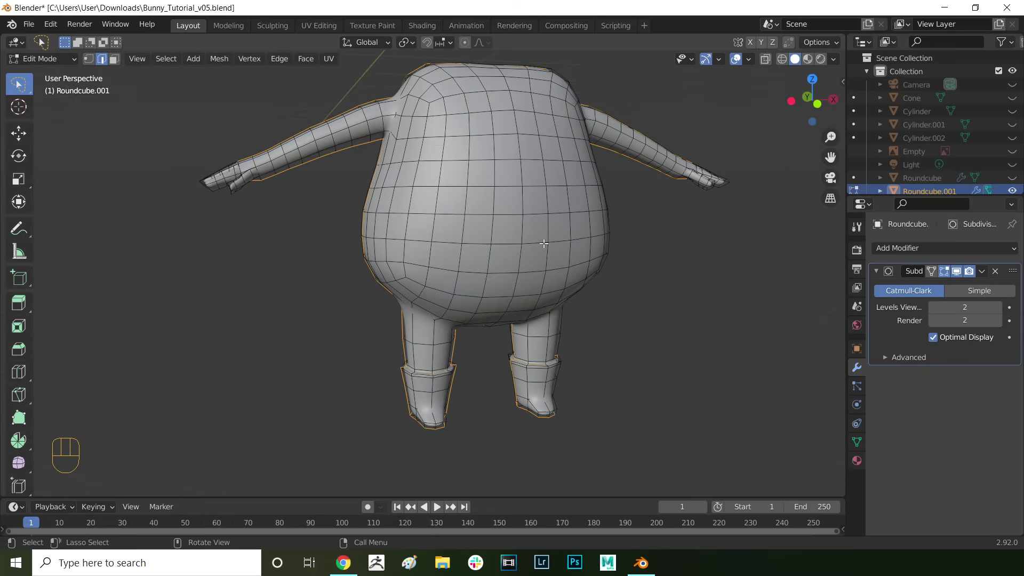
left_click_drag(533, 253, 504, 293)
left_click_drag(489, 296, 491, 301)
left_click_drag(505, 250, 441, 308)
key("Tab")
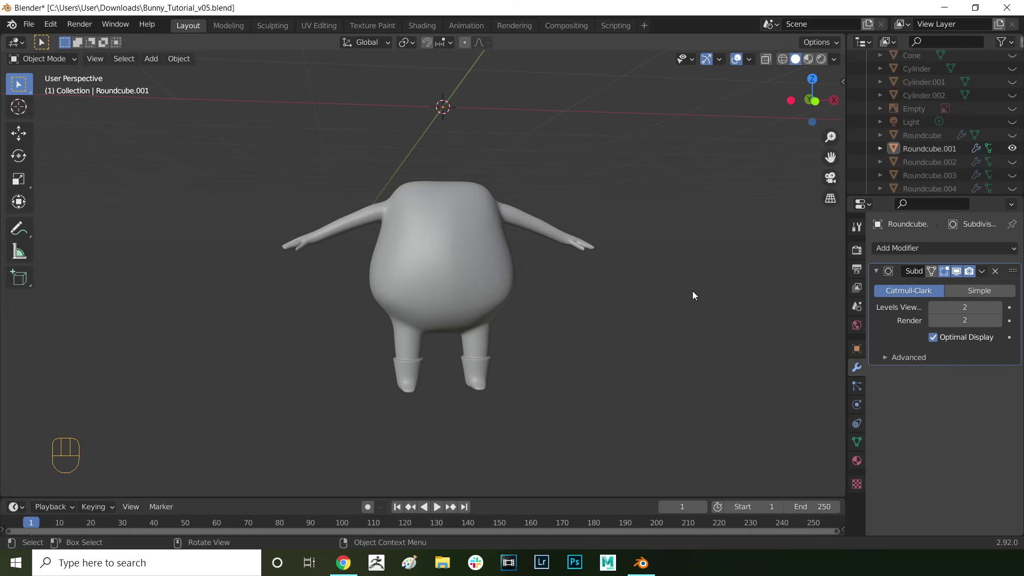
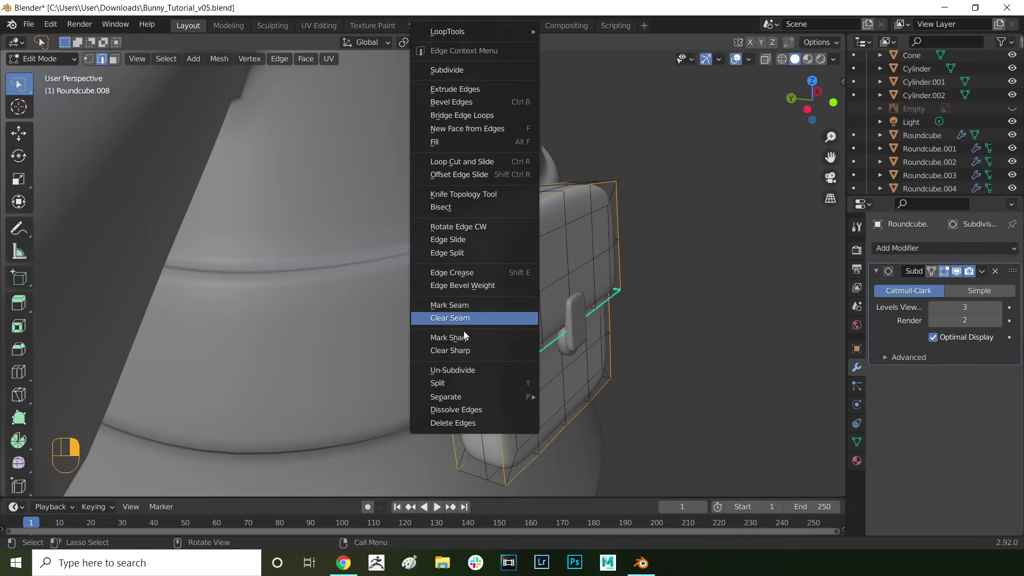
- Inspect the pocket flap in Edit Mode and mark a seam on its edge loop
middle_click(588, 271)
middle_click(344, 251)
key("Tab")
key("Tab")
key("Tab")
middle_click(266, 264)
left_click_drag(537, 200, 531, 221)
left_click(529, 221)
right_click(548, 208)
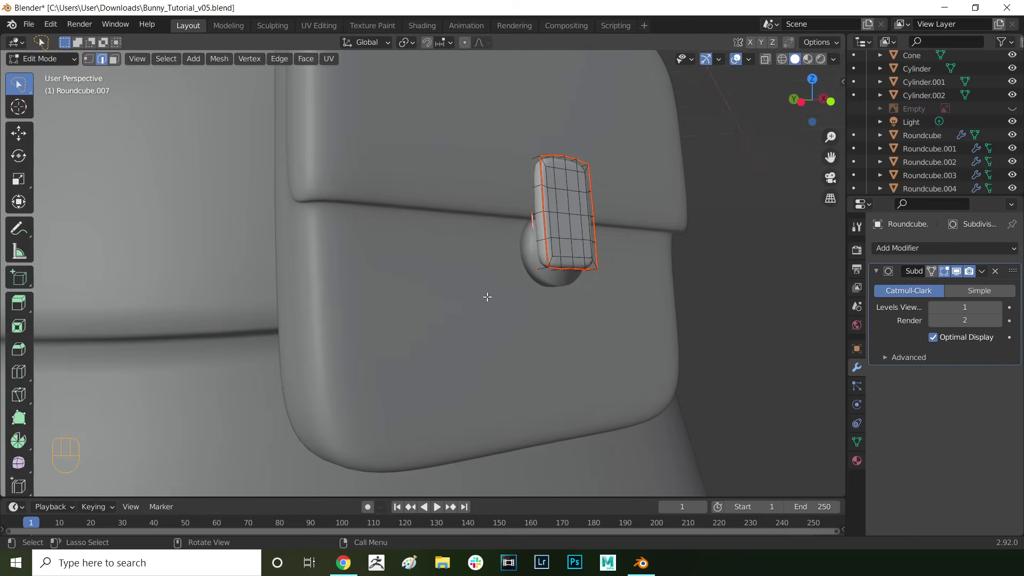
key("Tab")
key("Tab")
- Mark a seam loop on the round pocket button cylinder and leave Edit Mode
left_click(530, 236)
left_click(518, 242)
left_click(530, 240)
left_click_drag(536, 243, 466, 300)
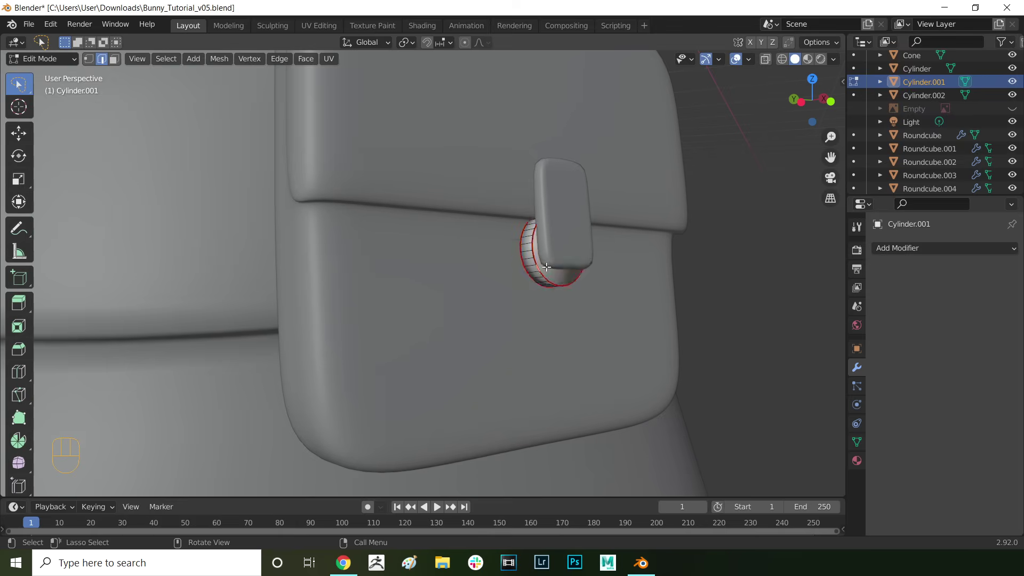
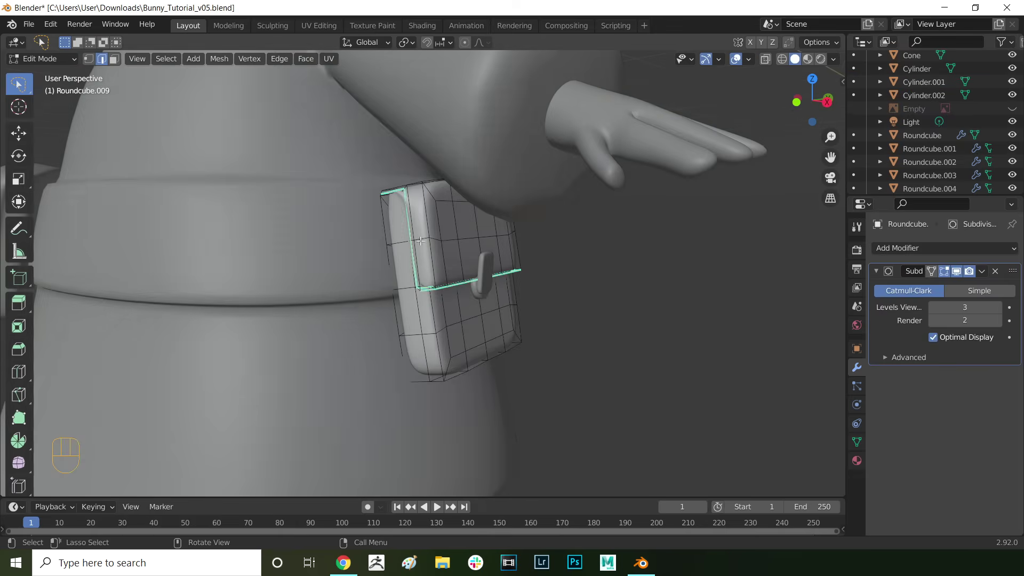
left_click_drag(429, 217, 383, 235)
left_click_drag(380, 226, 389, 217)
middle_click(409, 233)
right_click(667, 313)
key("Tab")
- Unhide the whole bunny with Alt+H and orbit to view its head from the side
key("alt+h")
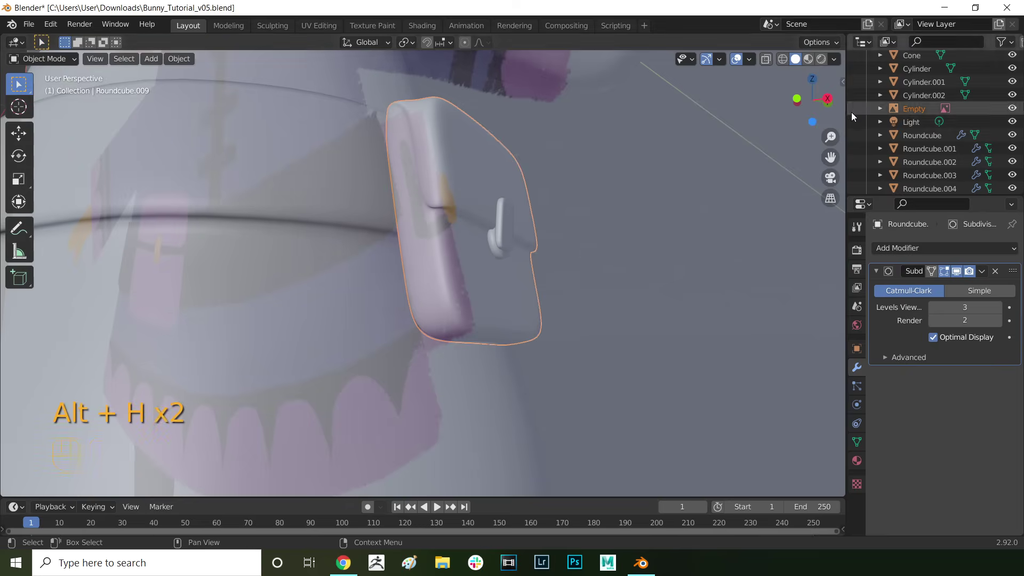
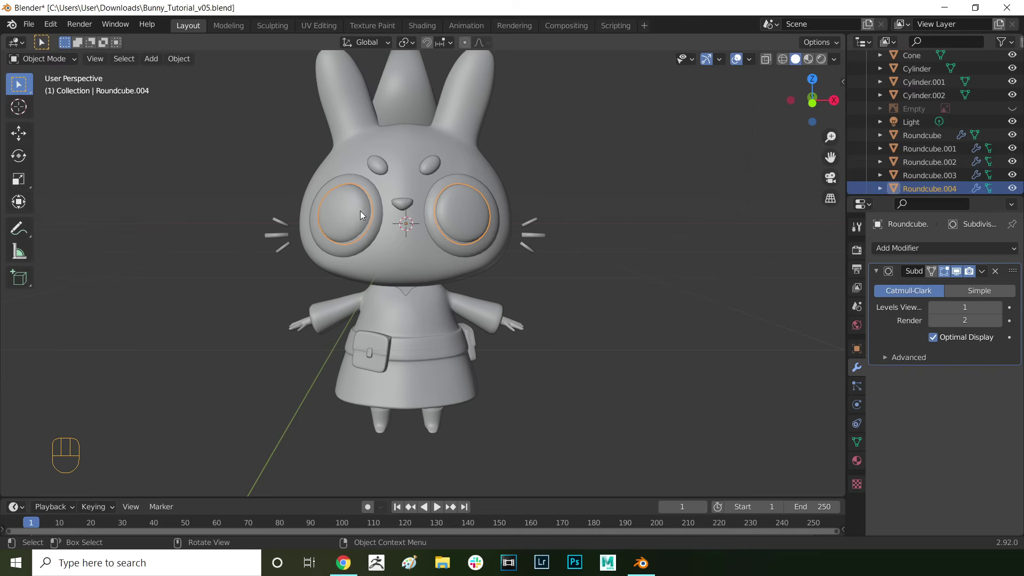
left_click_drag(459, 211, 442, 254)
middle_click(438, 252)
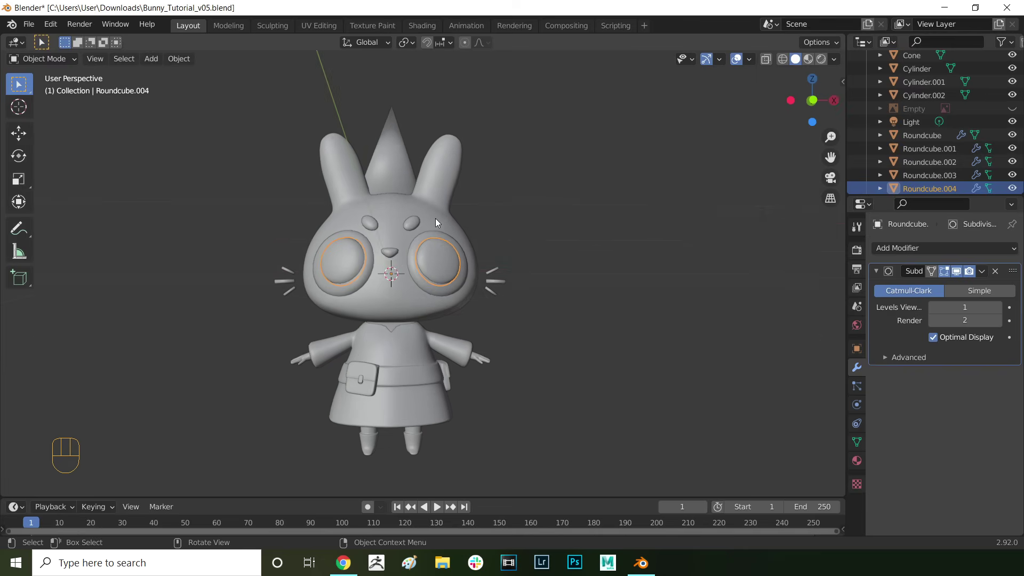
left_click_drag(437, 199, 389, 220)
left_click_drag(389, 220, 398, 225)
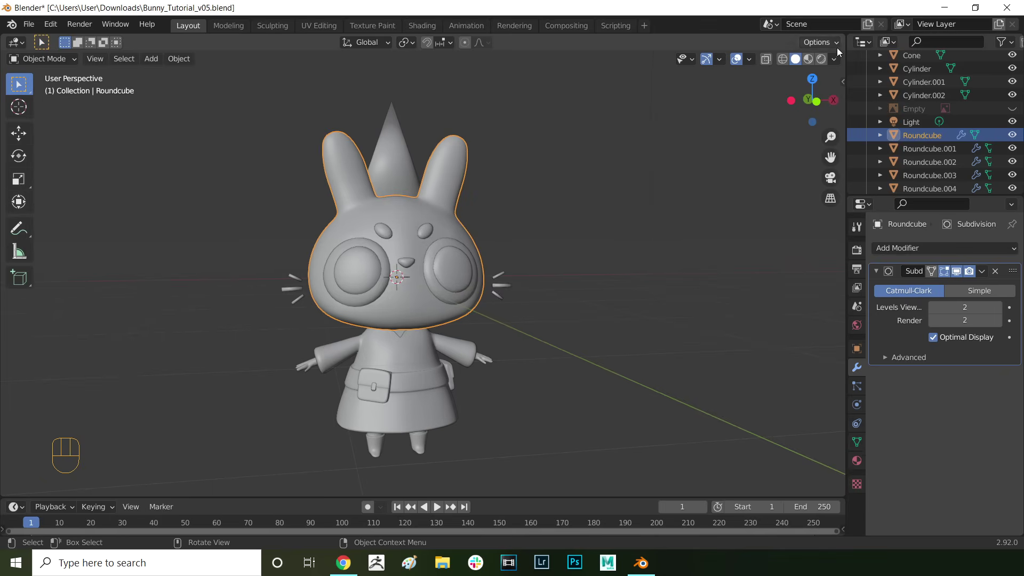
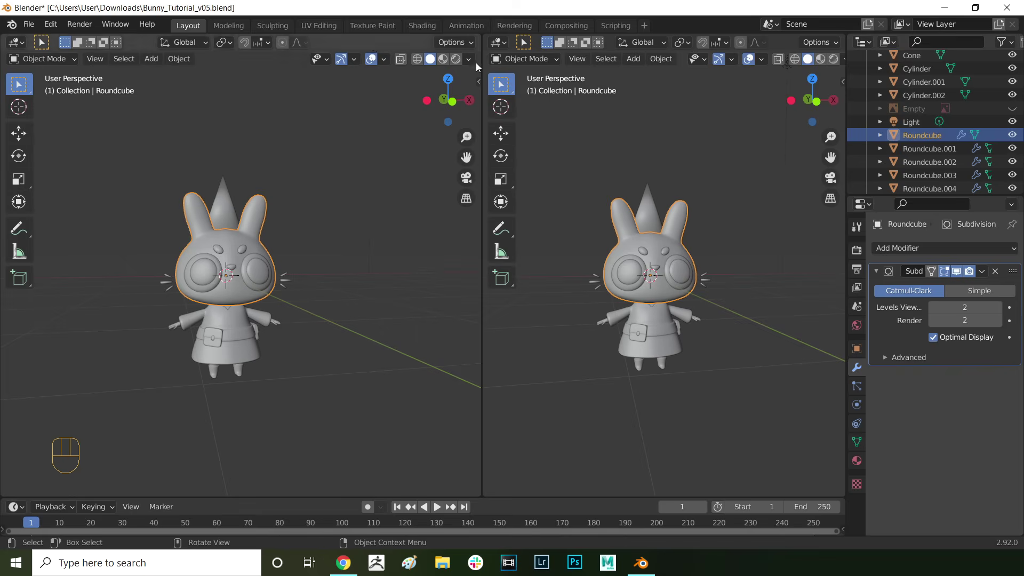
- Split the 3D viewport vertically into two areas for the model and an image editor
left_click_drag(502, 47, 512, 112)
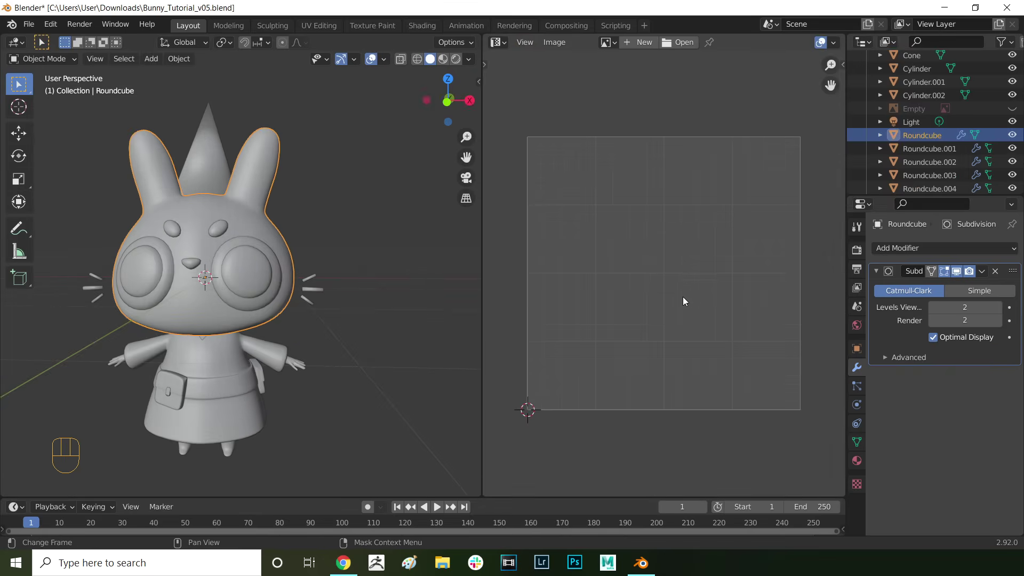
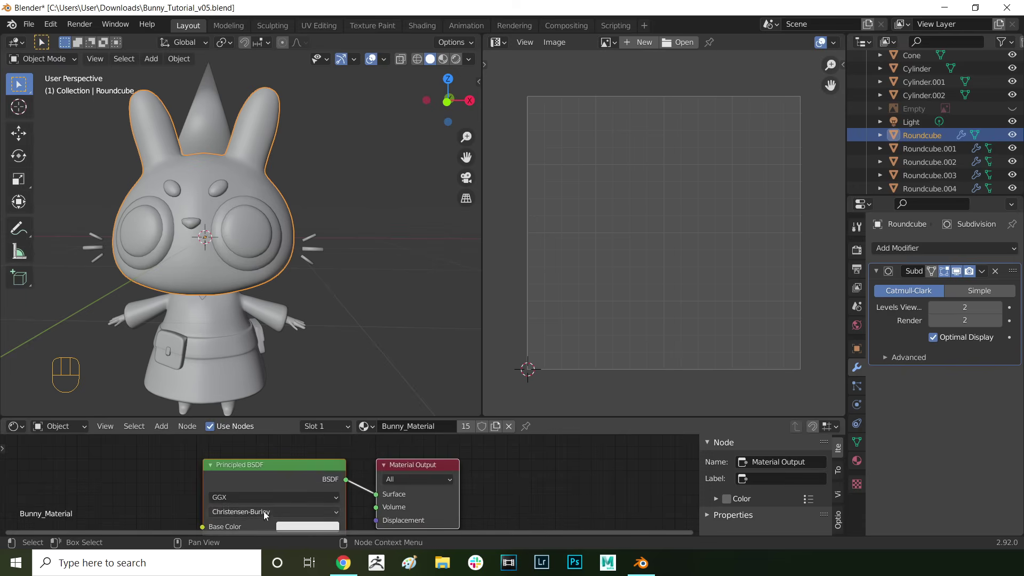
- Add an Image Texture node to Bunny_Material and switch the viewport to Material Preview shading
left_click_drag(211, 465, 227, 476)
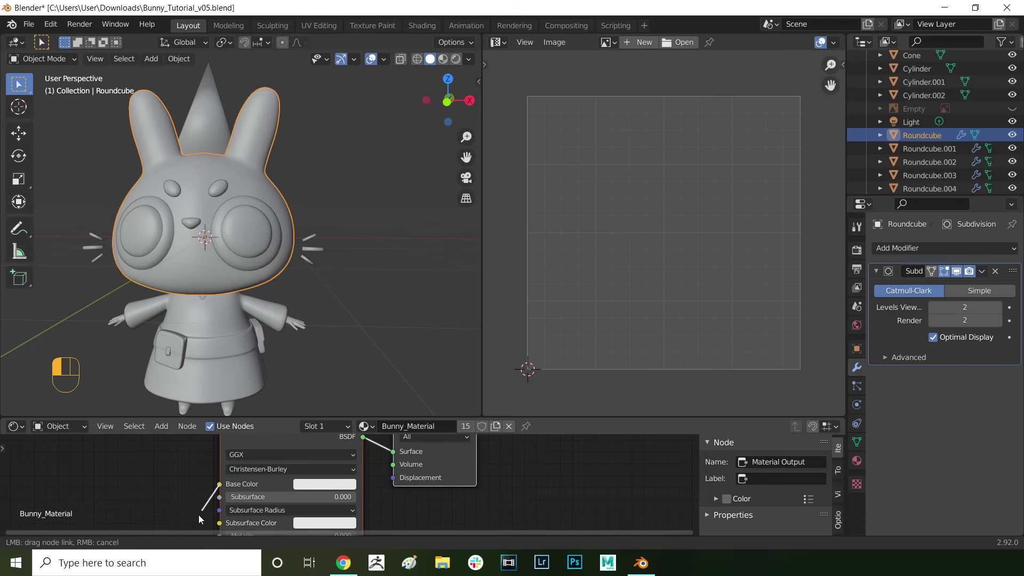
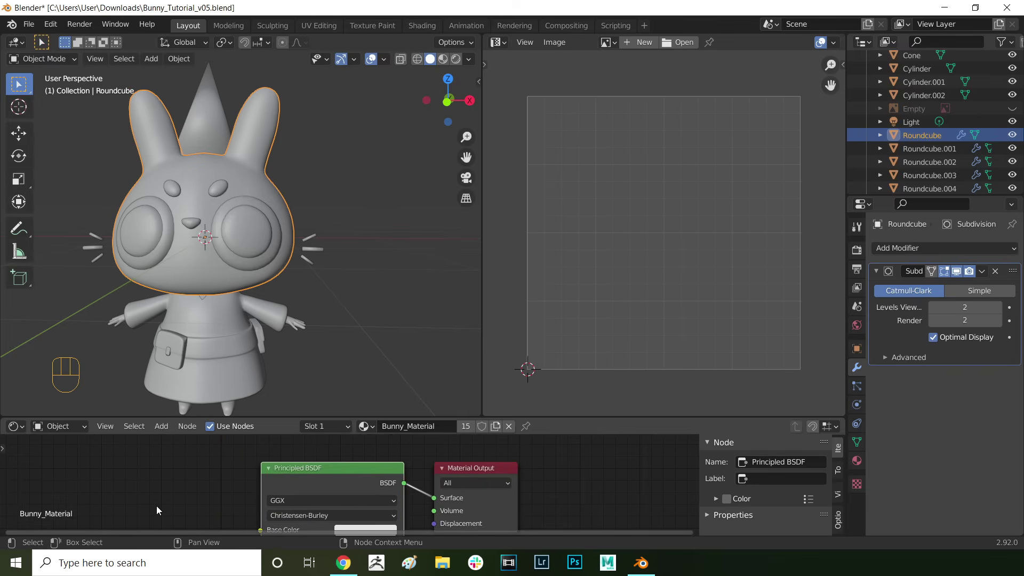
left_click_drag(218, 485, 172, 493)
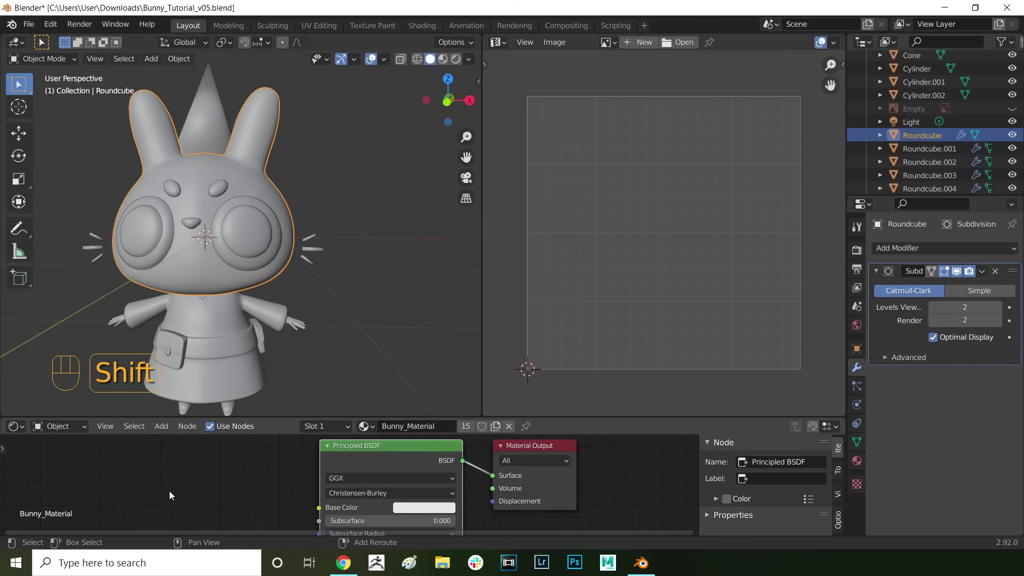
key("shift+a")
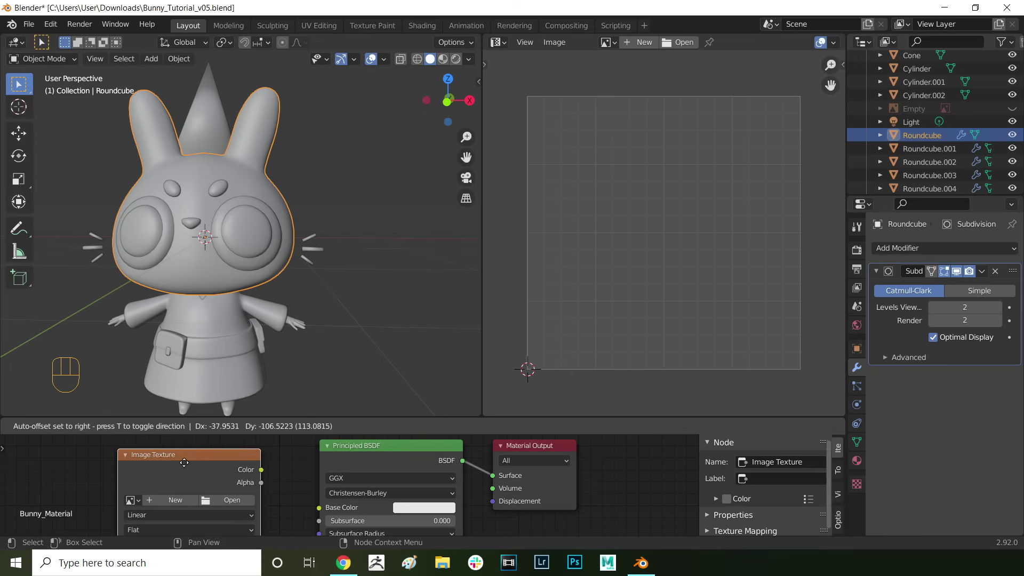
left_click_drag(279, 485, 316, 509)
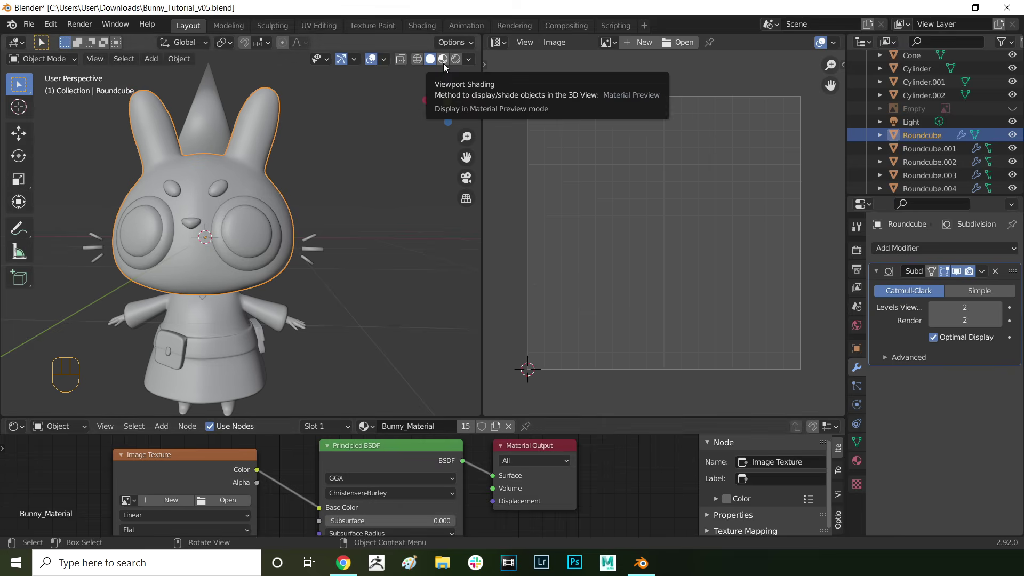
left_click(446, 68)
left_click_drag(161, 505, 170, 535)
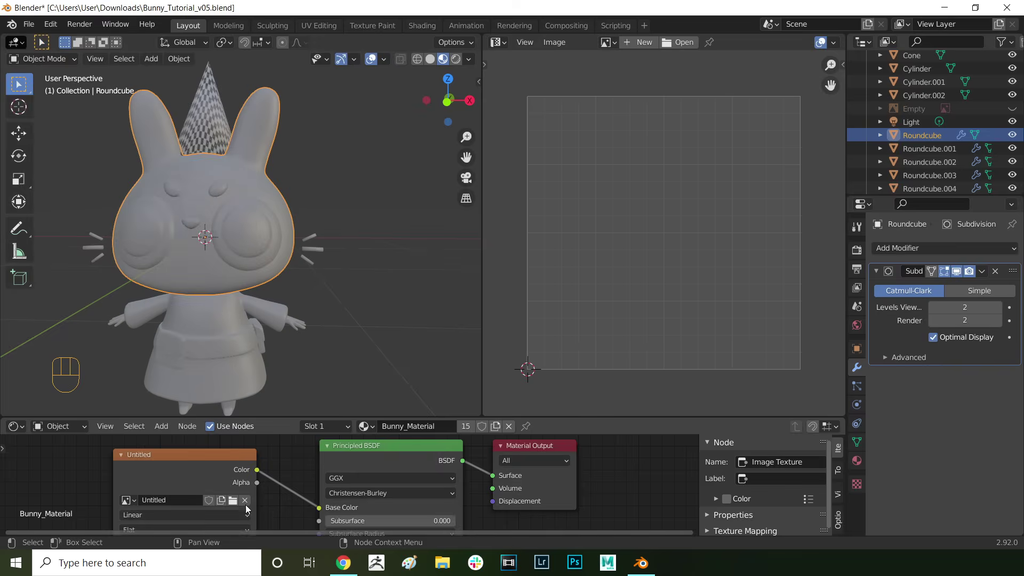
- Create a new Untitled image in the Image Editor and enter Edit Mode on the cone
left_click_drag(1017, 113, 260, 185)
key("shift+h")
left_click_drag(253, 170, 252, 146)
key("Tab")
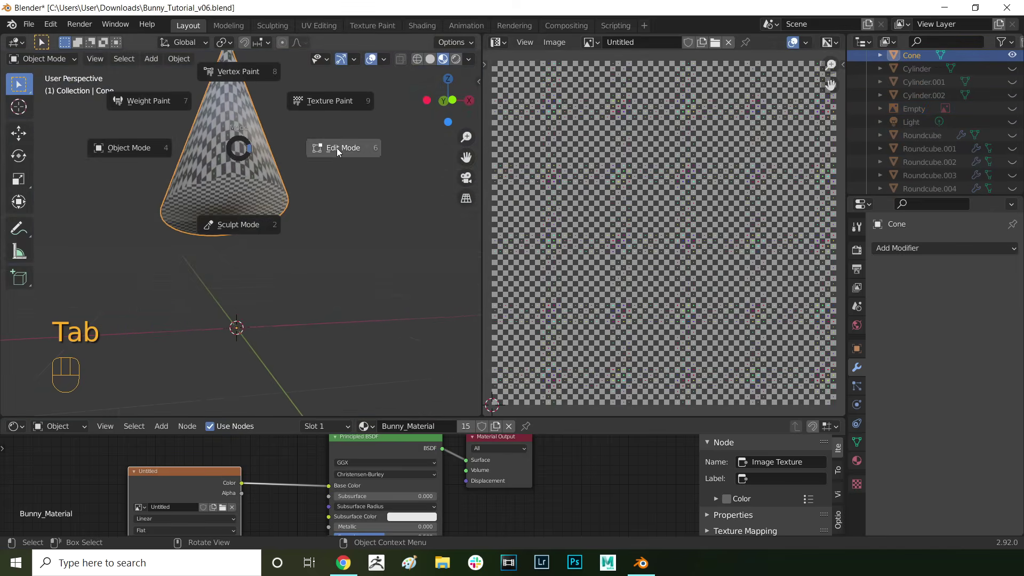
left_click(220, 177)
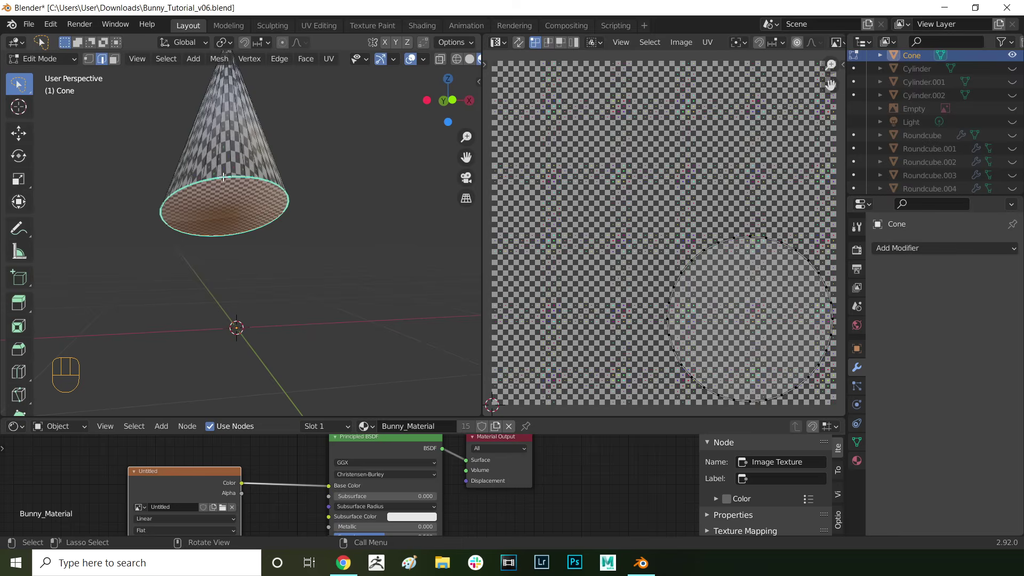
- Save the project as v06 and bring the bunny parts into Edit Mode with an edge loop selected
left_click_drag(167, 274, 166, 309)
left_click_drag(248, 182, 236, 212)
key("Tab")
left_click(266, 270)
left_click(143, 195)
left_click(130, 231)
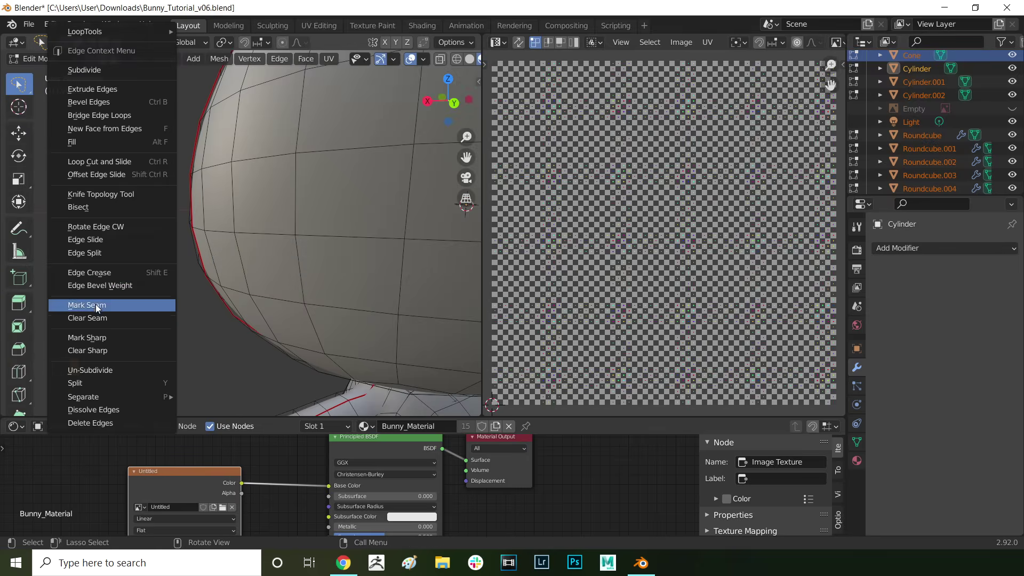
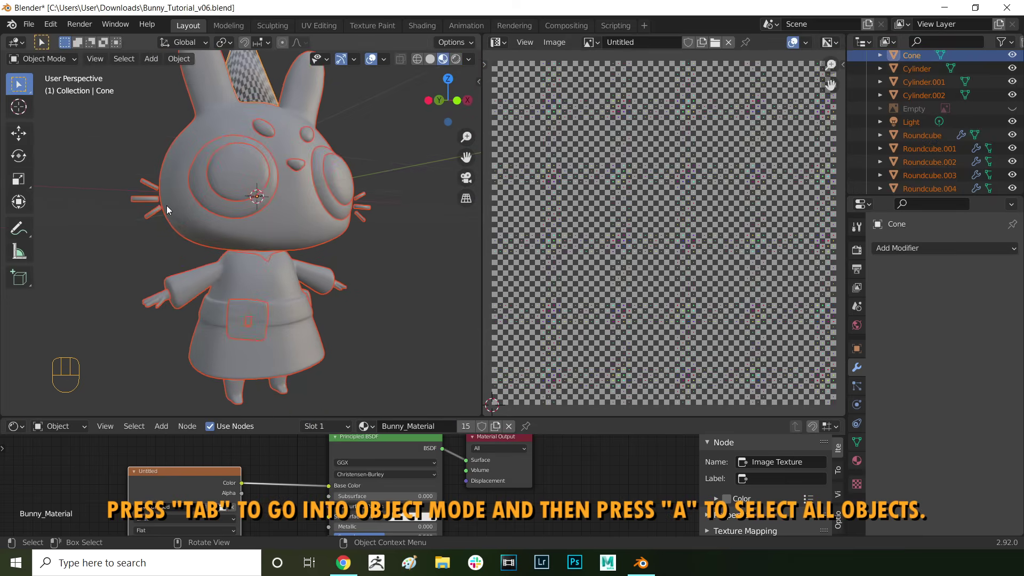
- Select every bunny object, edit them together, select all faces and Unwrap them over the checker image
key("a")
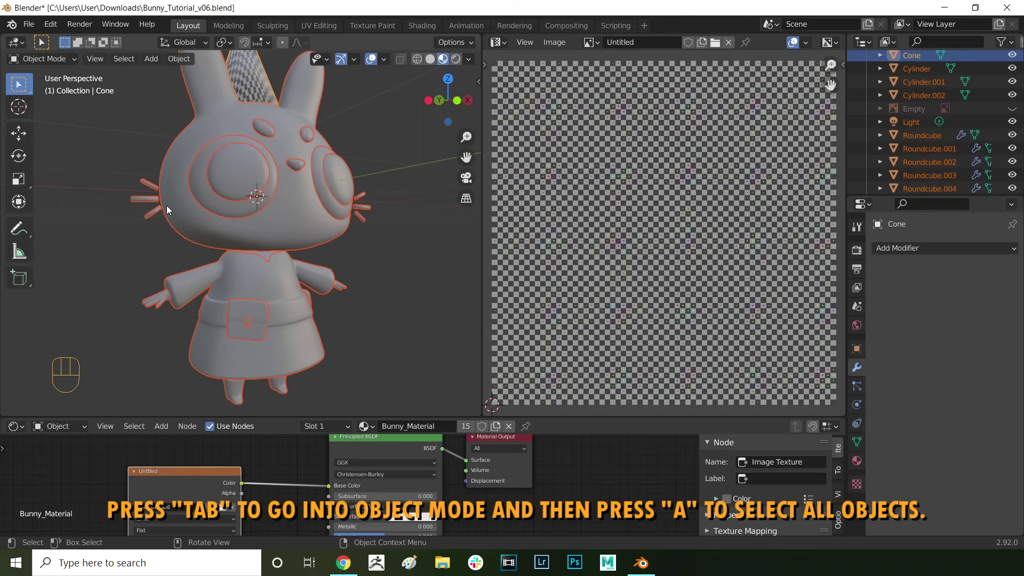
key("Tab")
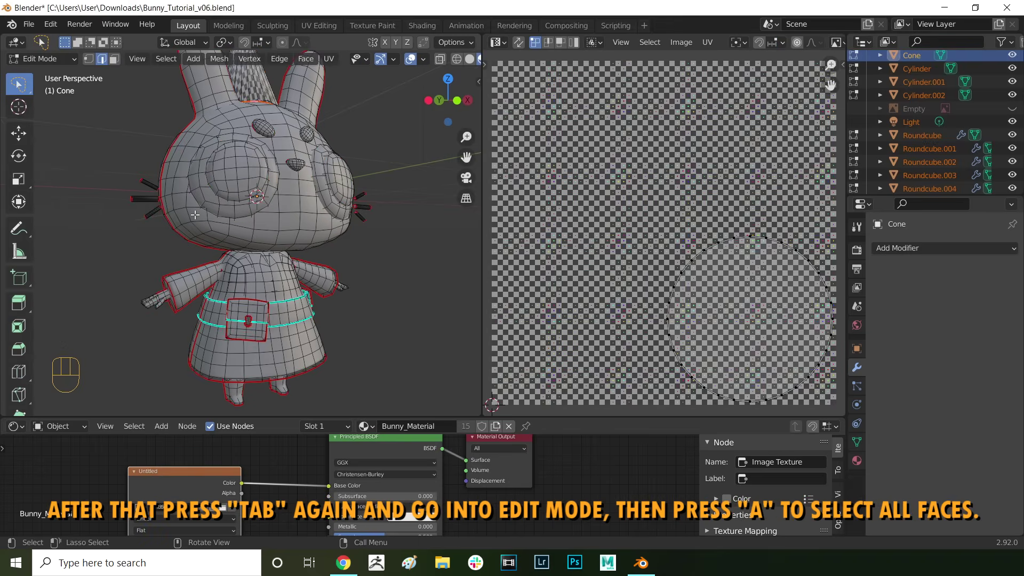
left_click_drag(196, 217, 250, 270)
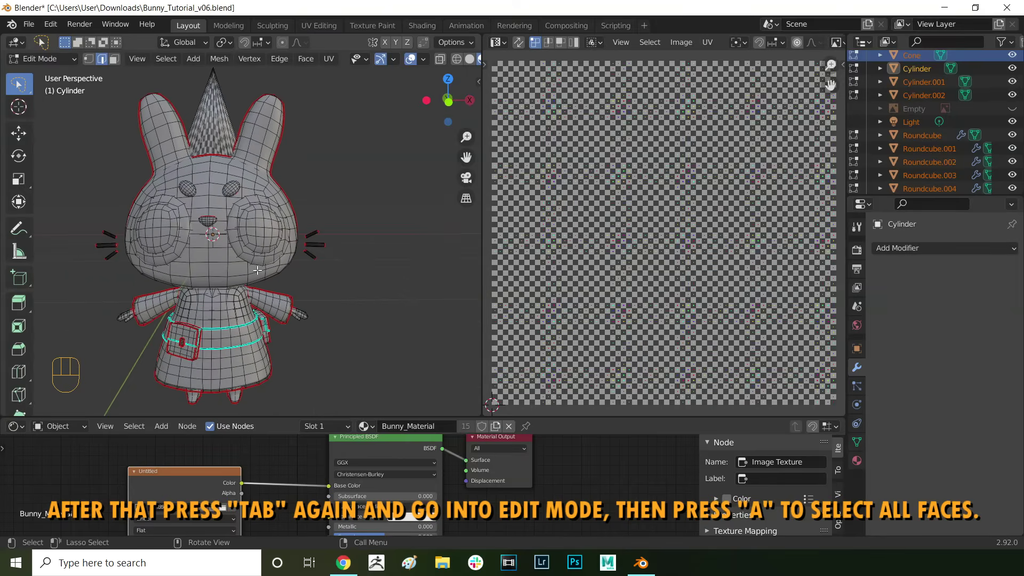
key("a")
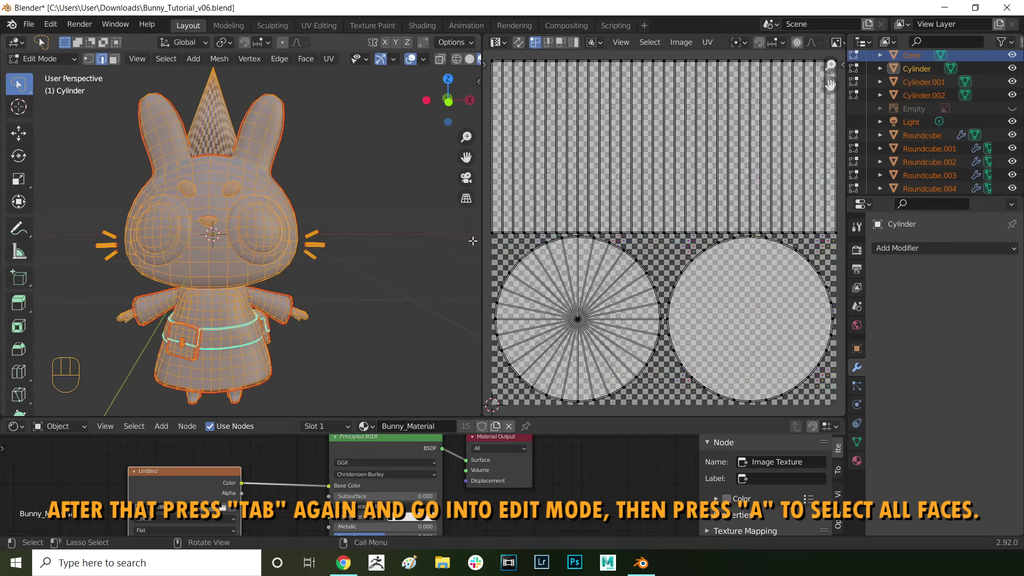
key("u")
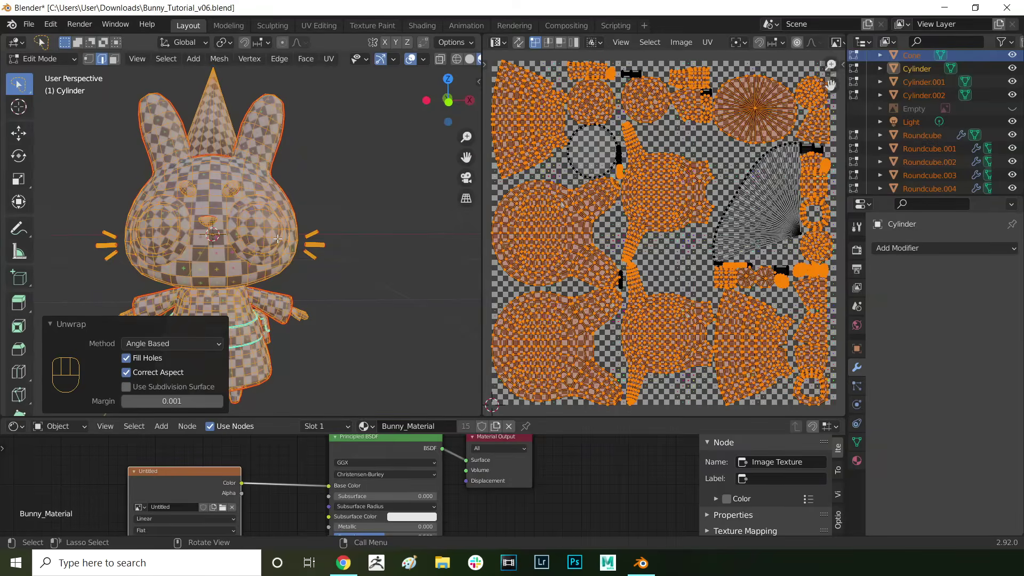
key("Tab")
key("Tab")
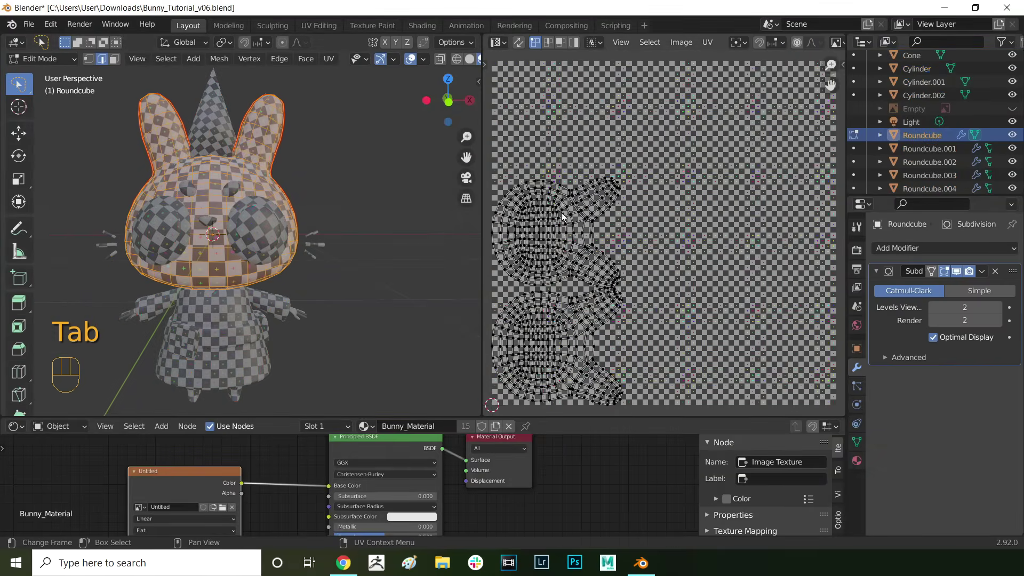
left_click(573, 270)
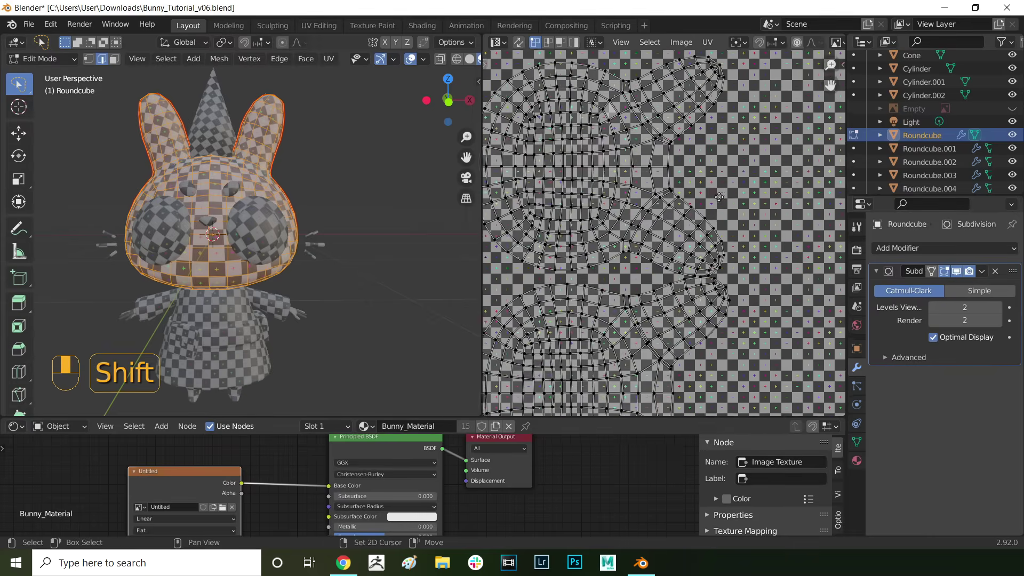
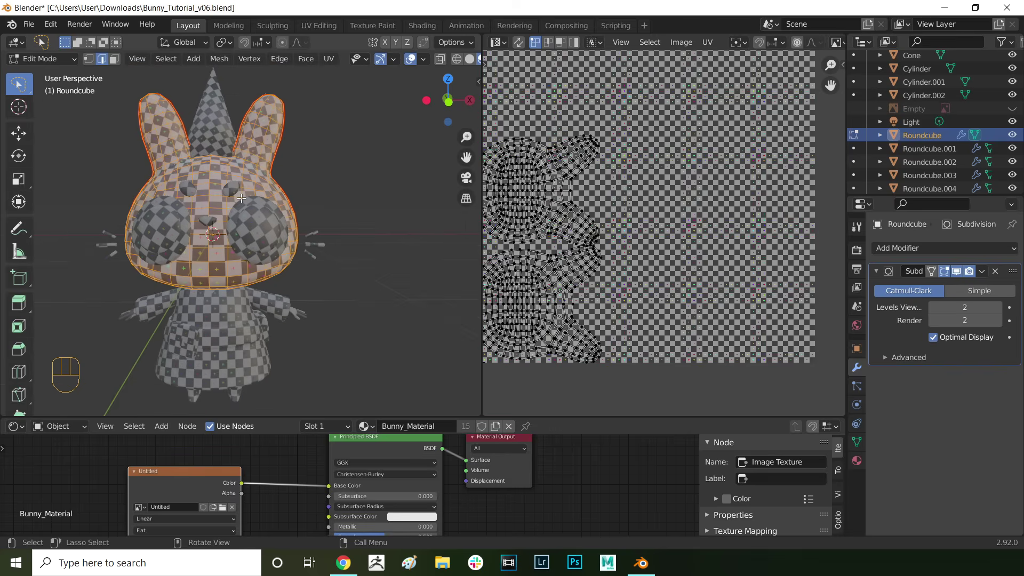
- Select all UV islands, scale them down and Pack Islands inside the checker image bounds
key("ctrl+l")
left_click(702, 279)
key("ctrl+l")
key("s")
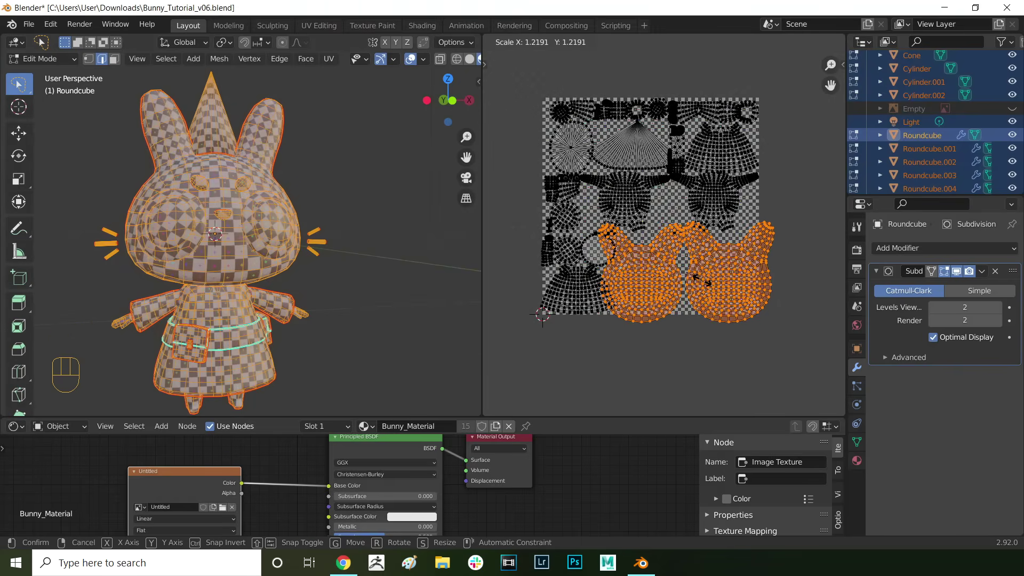
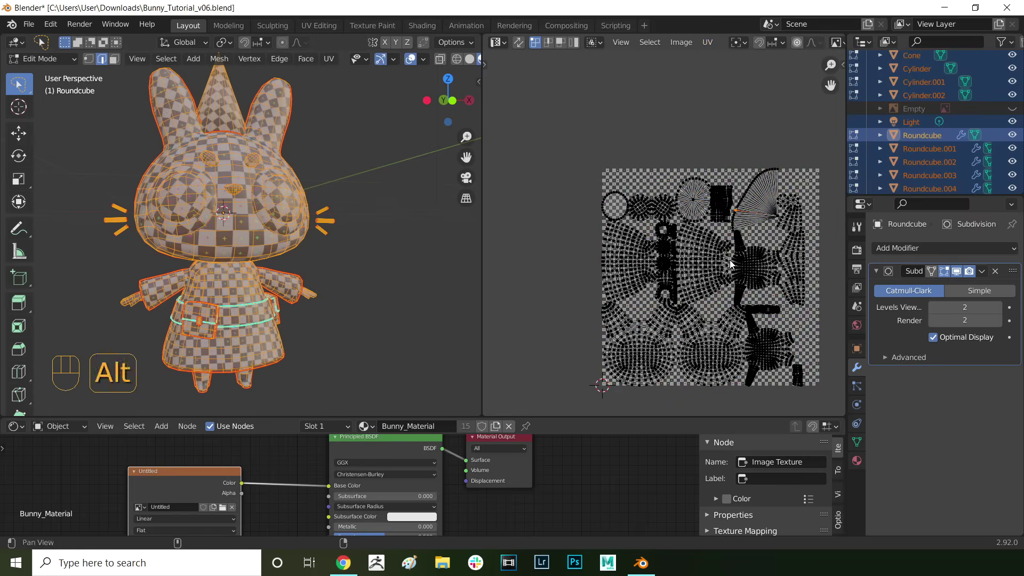
left_click(711, 131)
left_click_drag(690, 212, 122, 486)
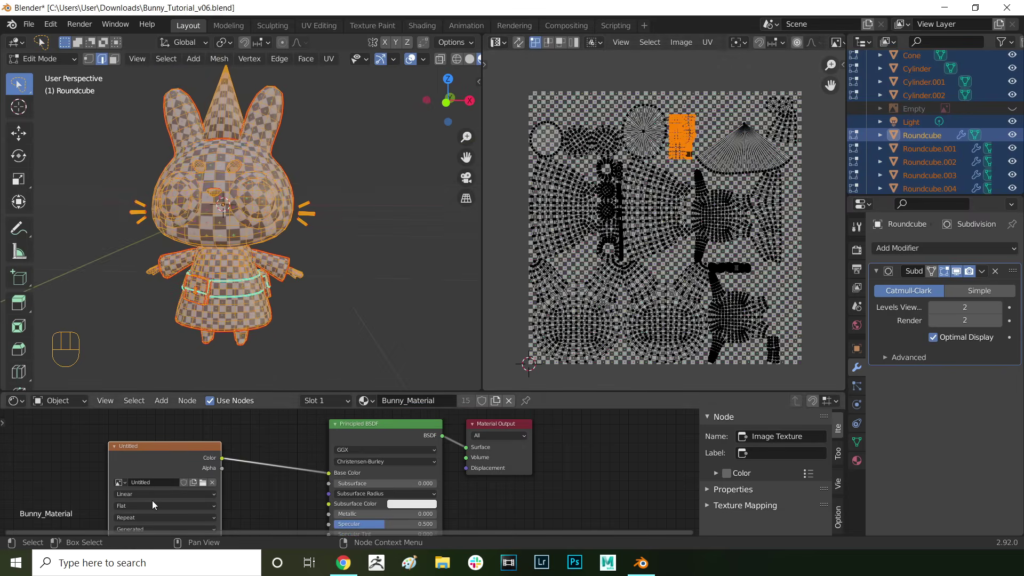
- Deselect the faces and turn the bottom Shader Editor area into the Timeline
left_click_drag(152, 463, 161, 468)
key("Delete")
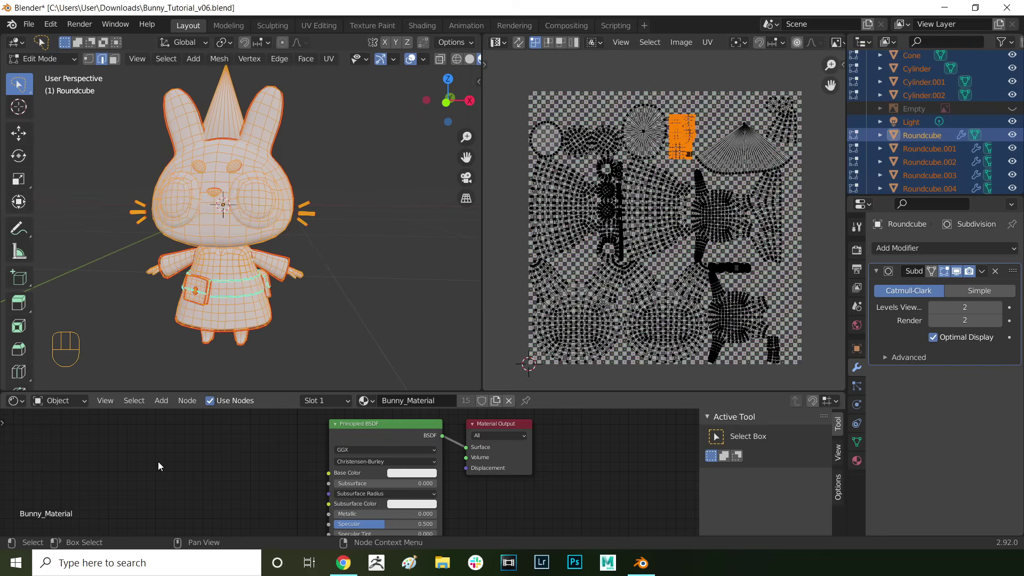
key("shift+a")
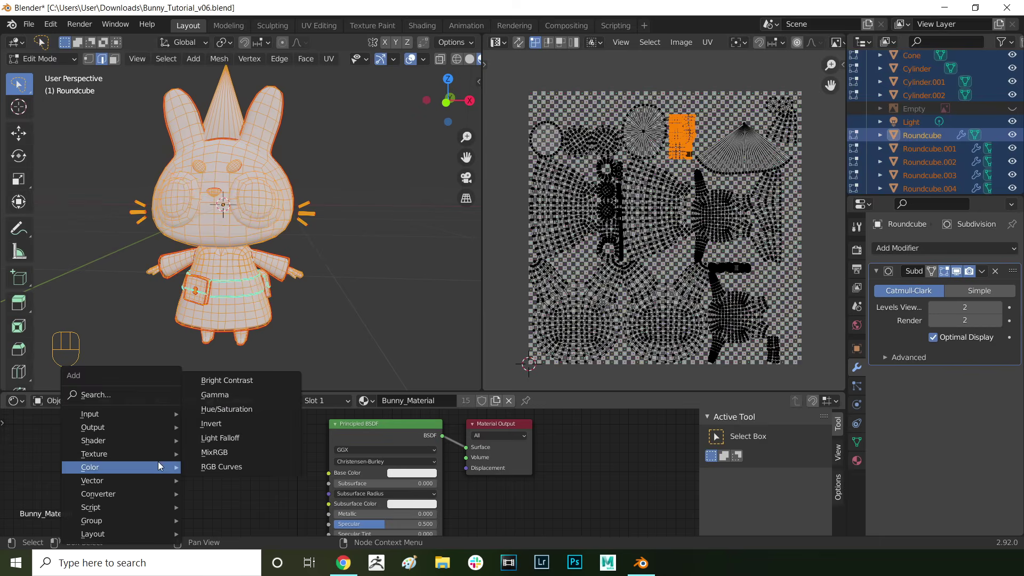
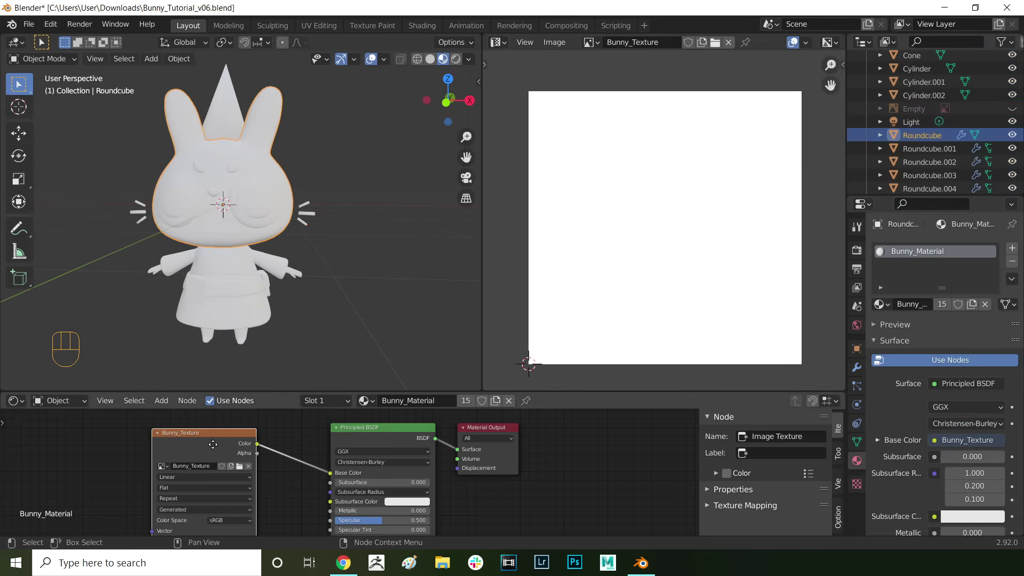
left_click_drag(206, 451, 22, 404)
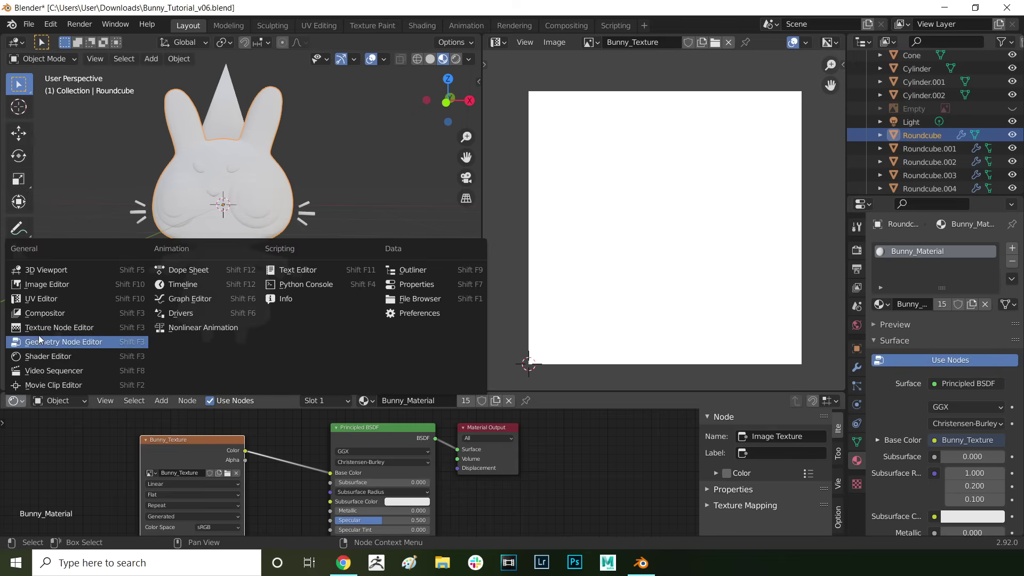
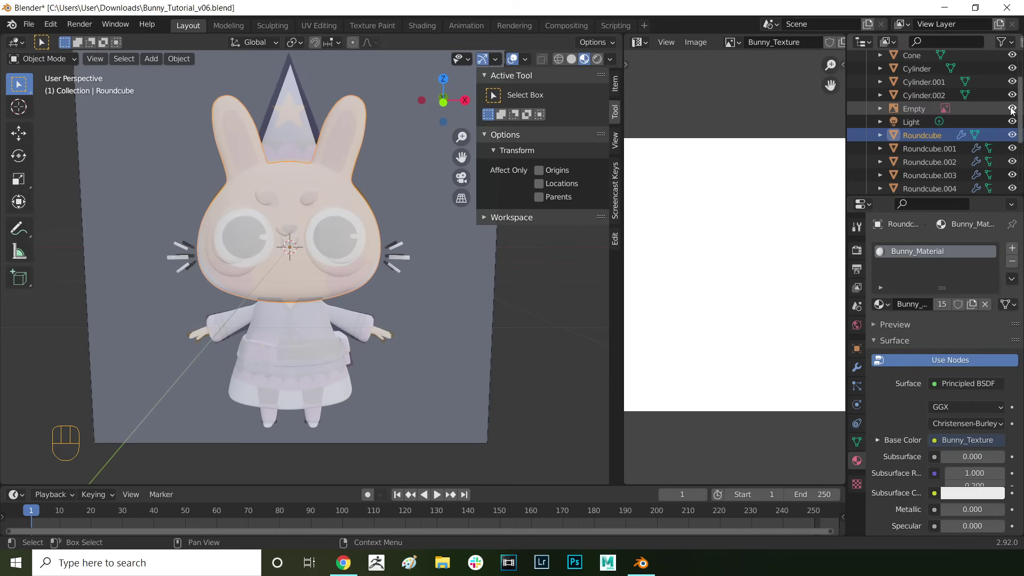
- Duplicate the Bunny_Reference empty along X beside the model, drawn behind, and hide the original
left_click(904, 113)
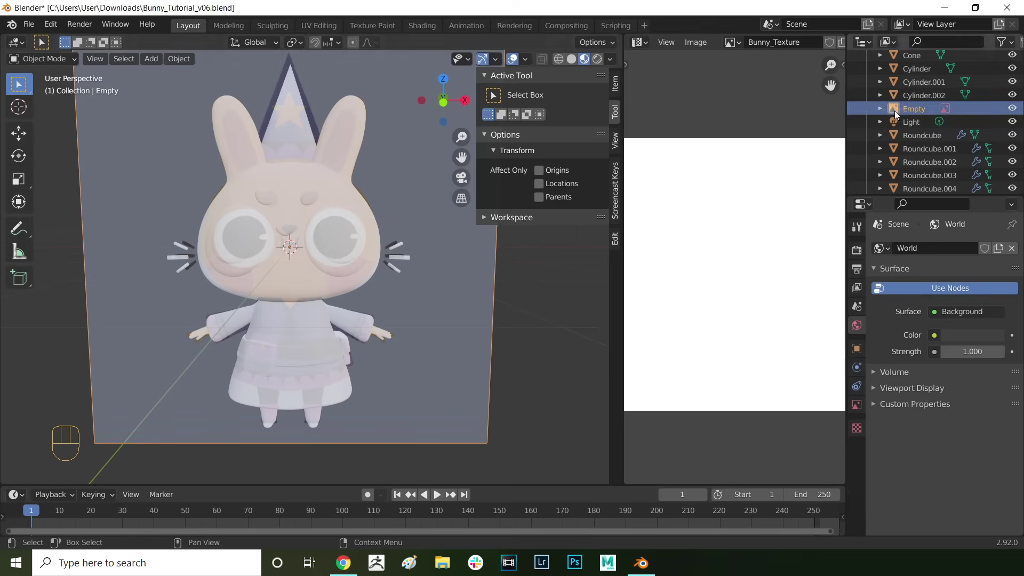
key("shift+d")
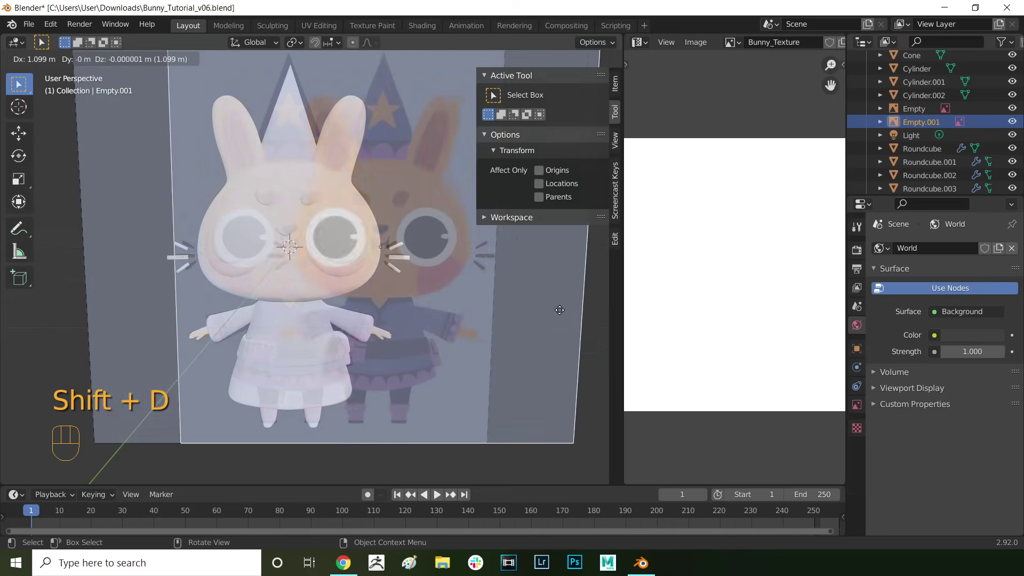
key("x")
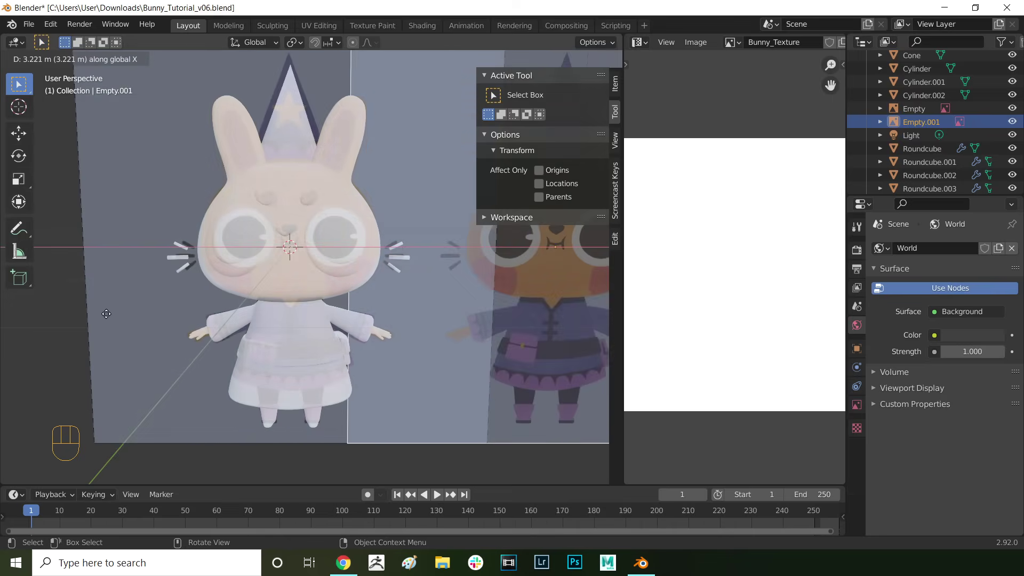
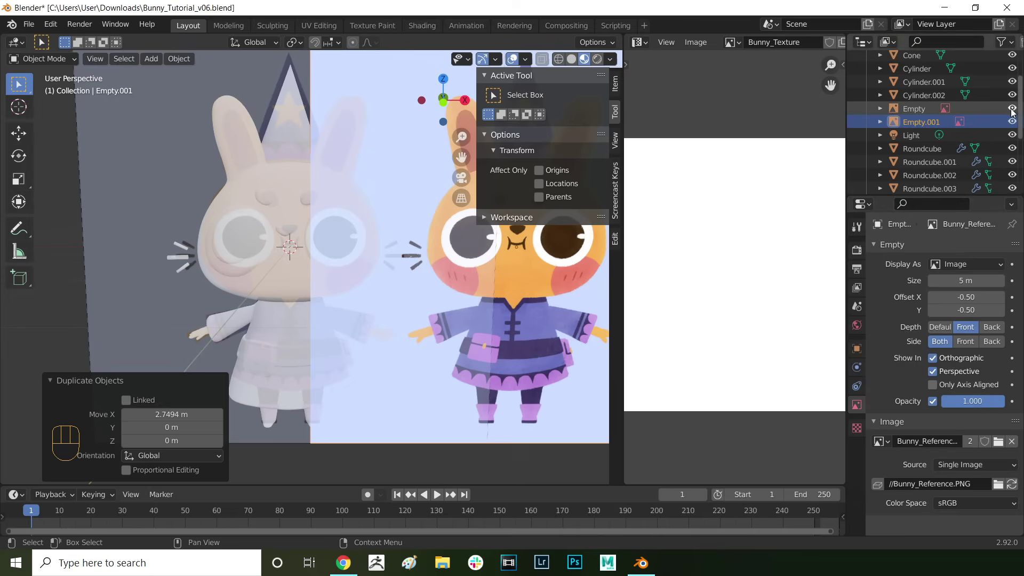
left_click(1014, 115)
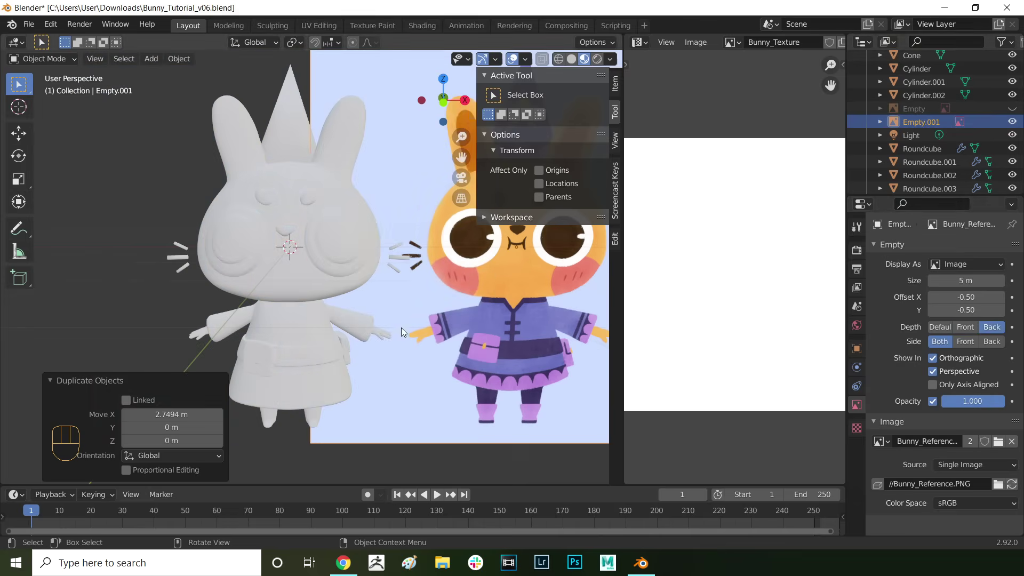
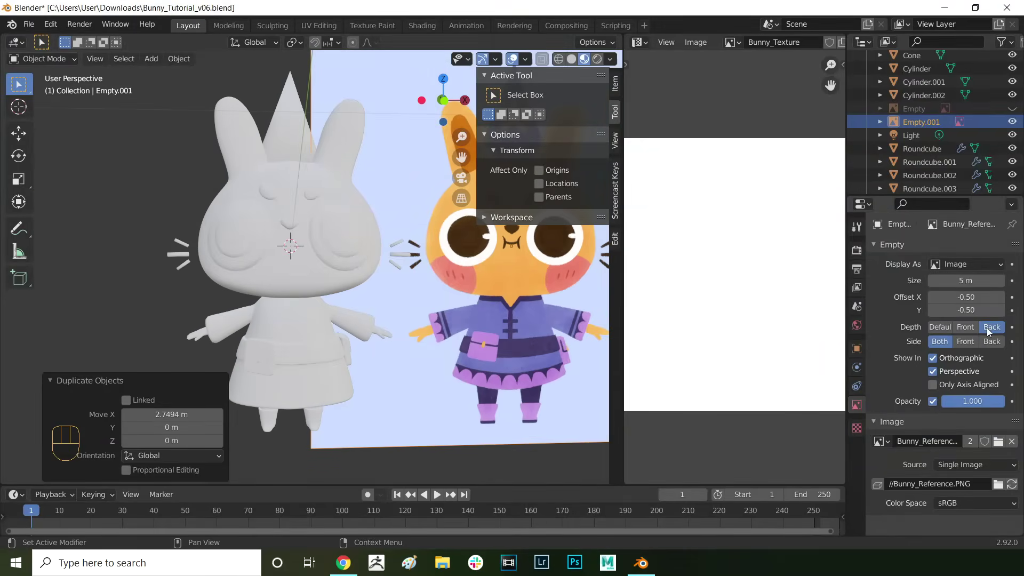
- Enter Texture Paint with the Fill brush, create a new Bunny palette and sample the dark brown eye colour
key("Tab")
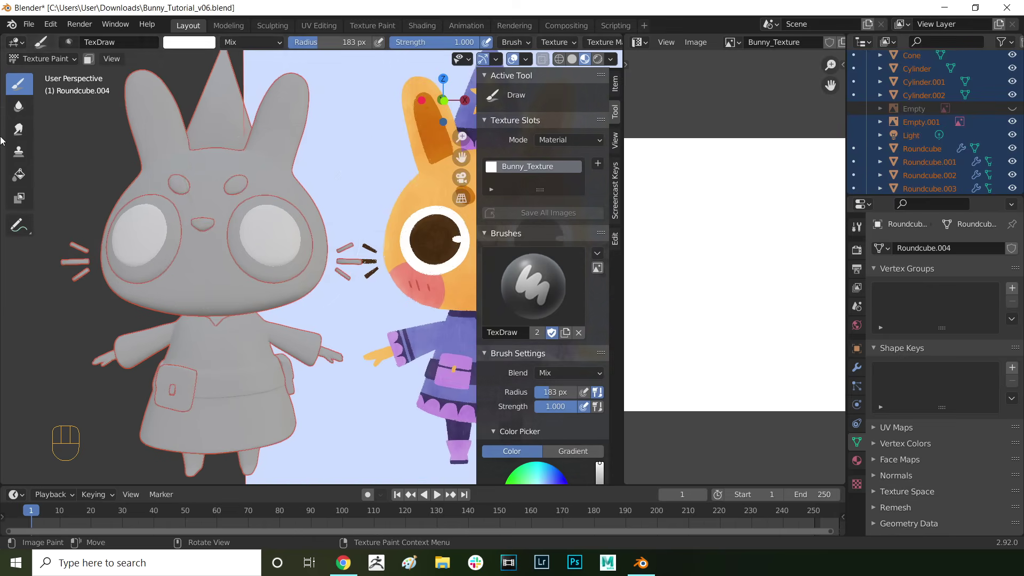
left_click(21, 185)
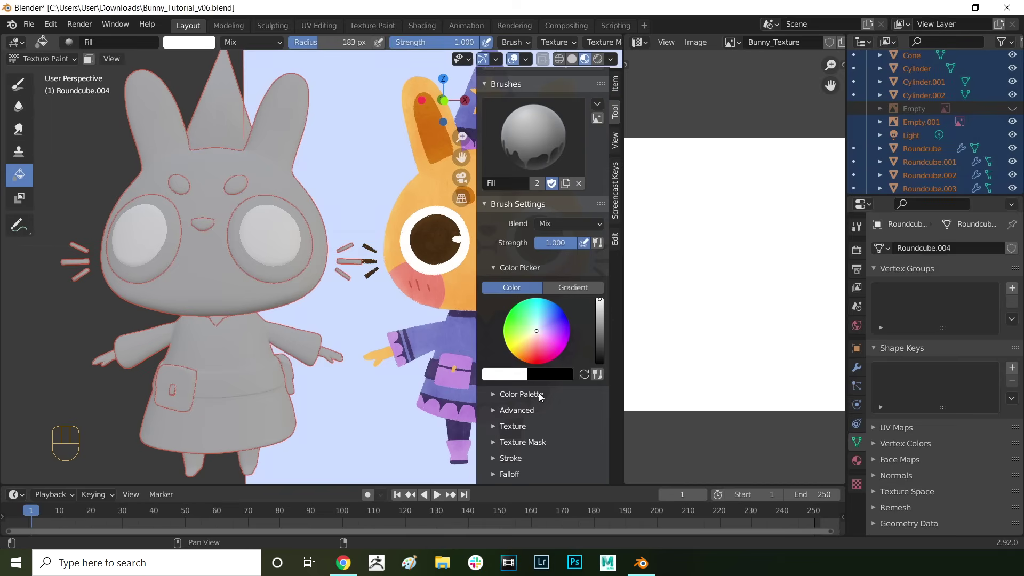
left_click(538, 396)
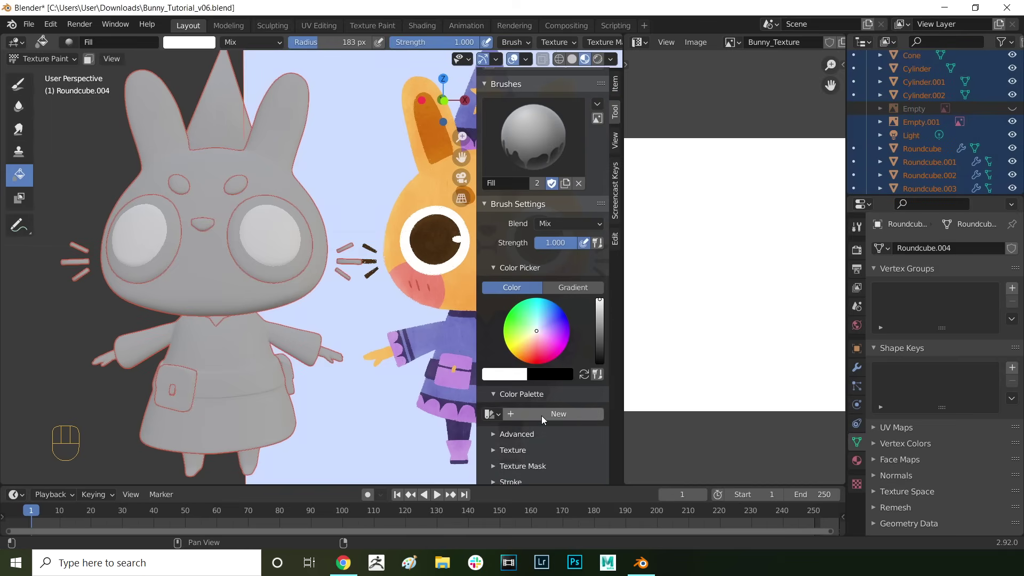
left_click_drag(528, 416, 595, 332)
key("t")
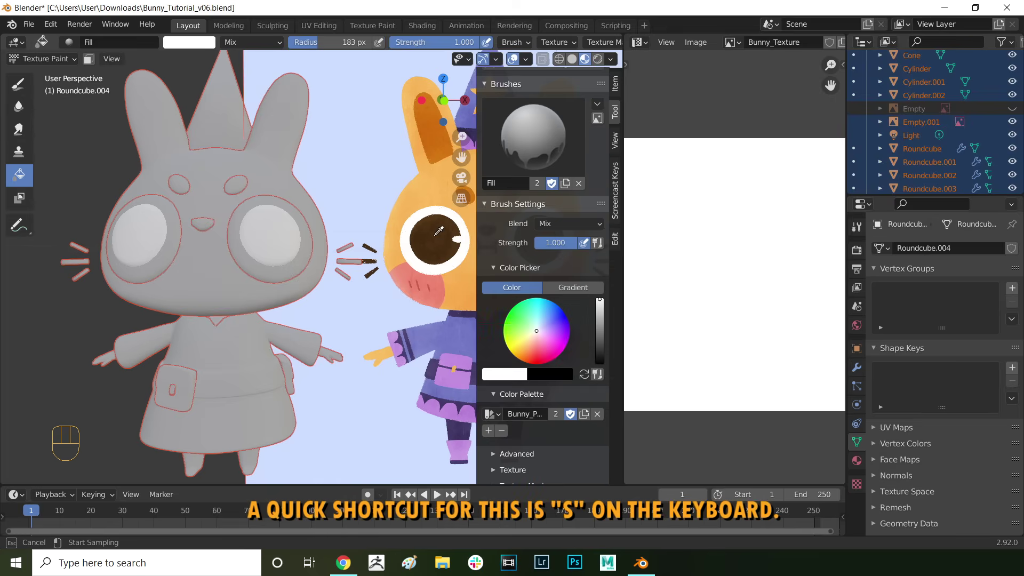
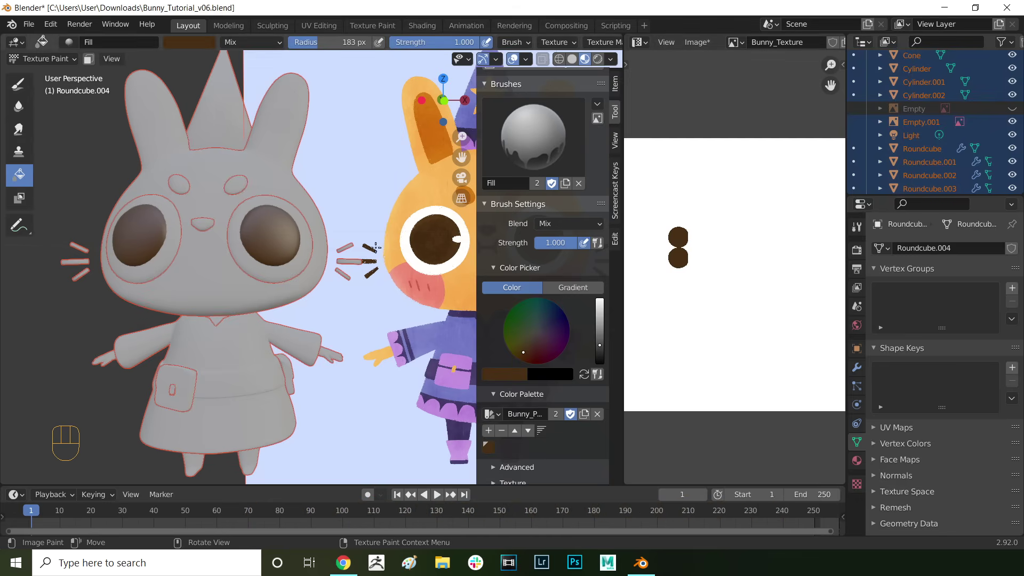
- Select the bunny's head, sample the orange fur colour from the reference and fill the head with it
key("Tab")
left_click(202, 288)
key("Tab")
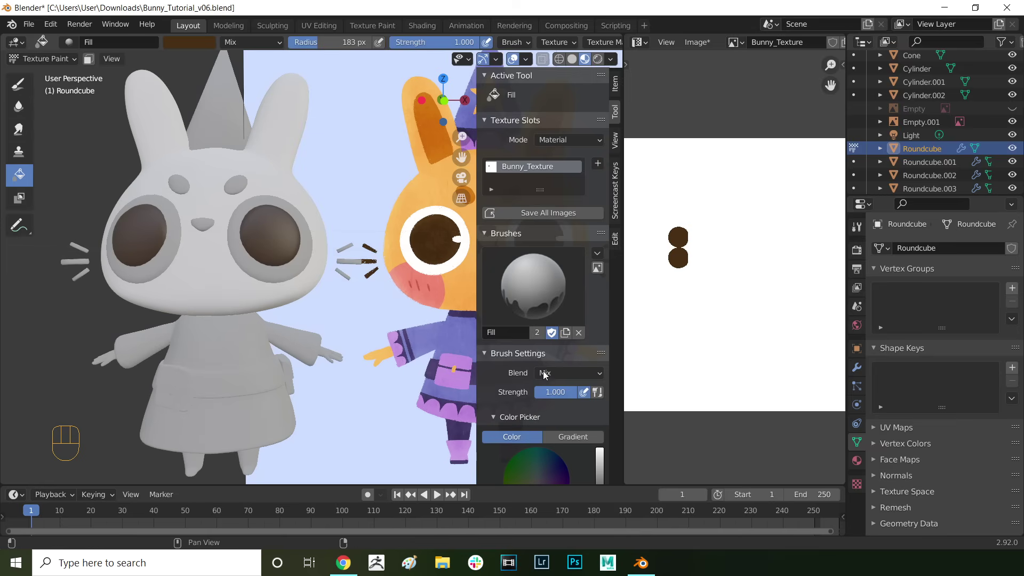
left_click(517, 383)
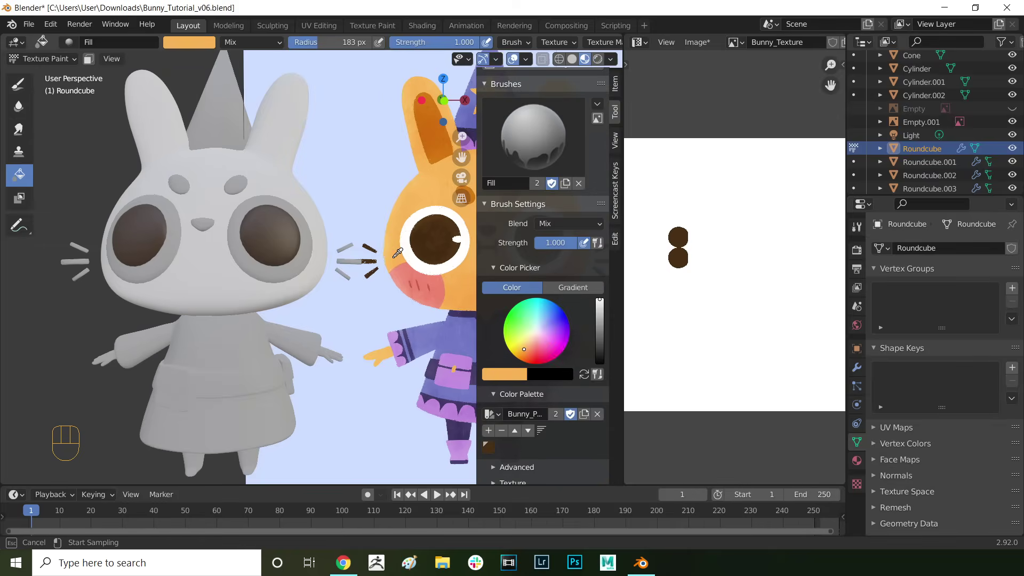
left_click(489, 433)
key("Tab")
left_click_drag(513, 334, 599, 392)
- Sample the lilac clothing colour from the reference, then hide the reference image
key("Tab")
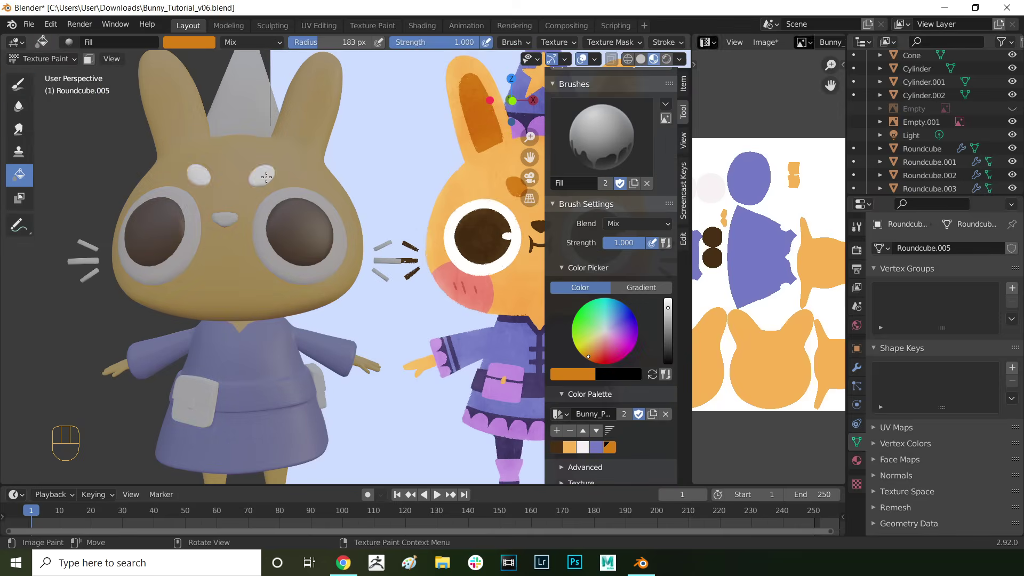
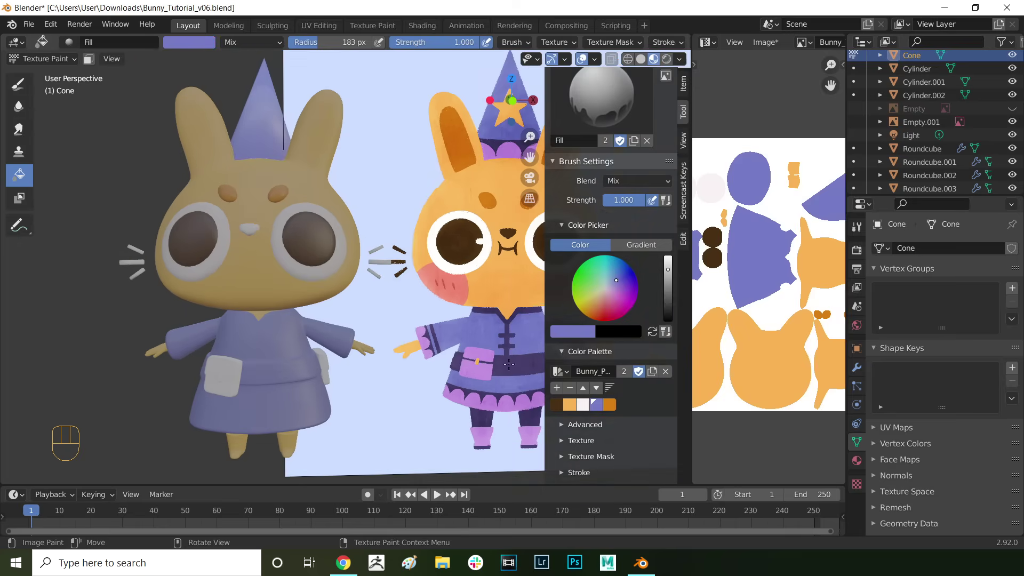
key("s")
key("Tab")
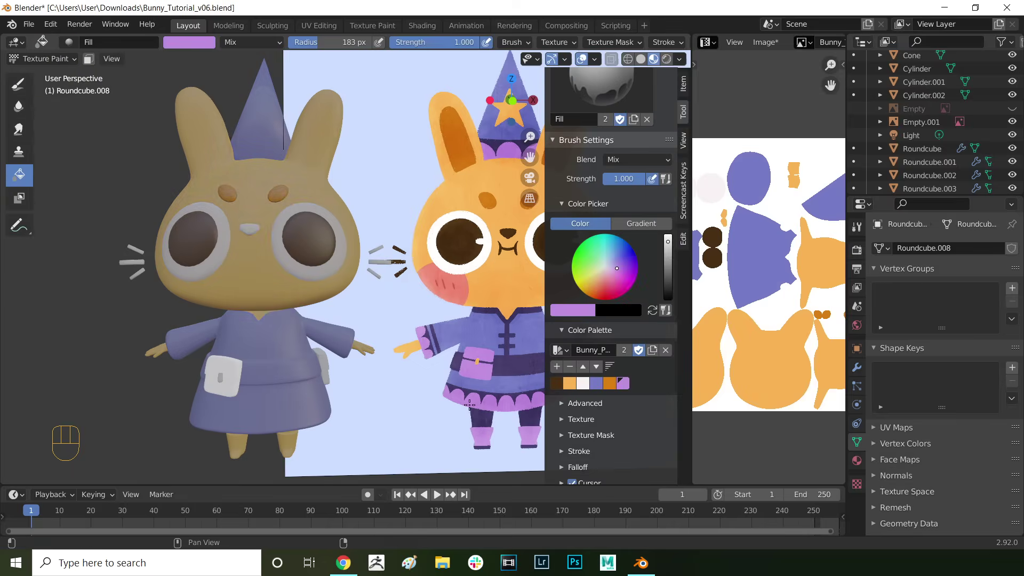
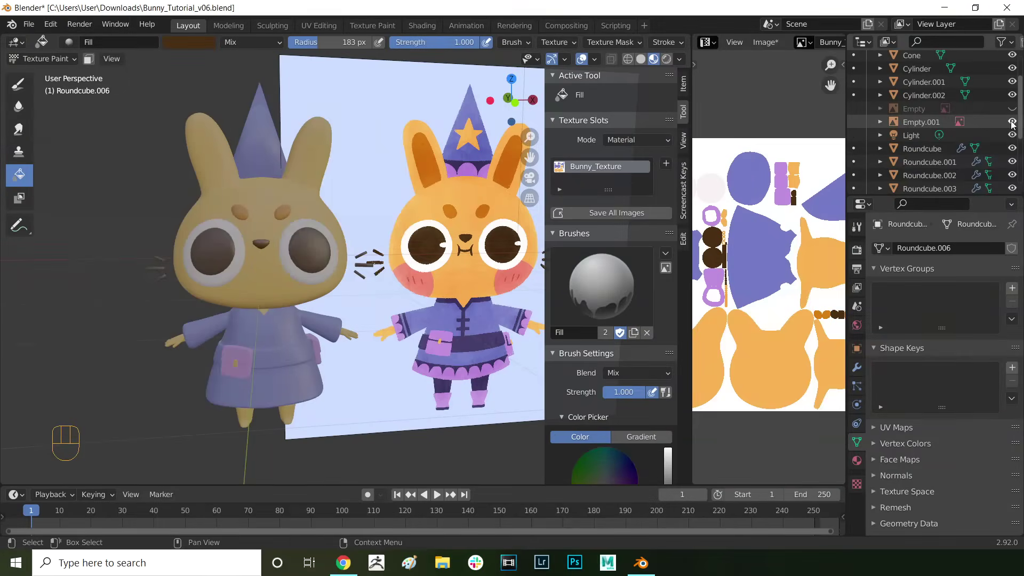
left_click_drag(1016, 127, 1020, 114)
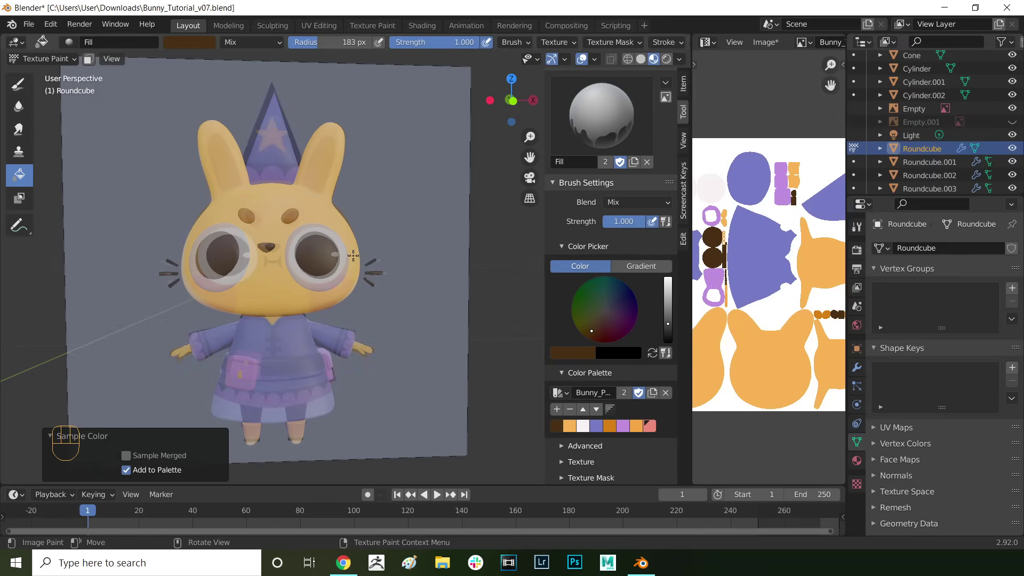
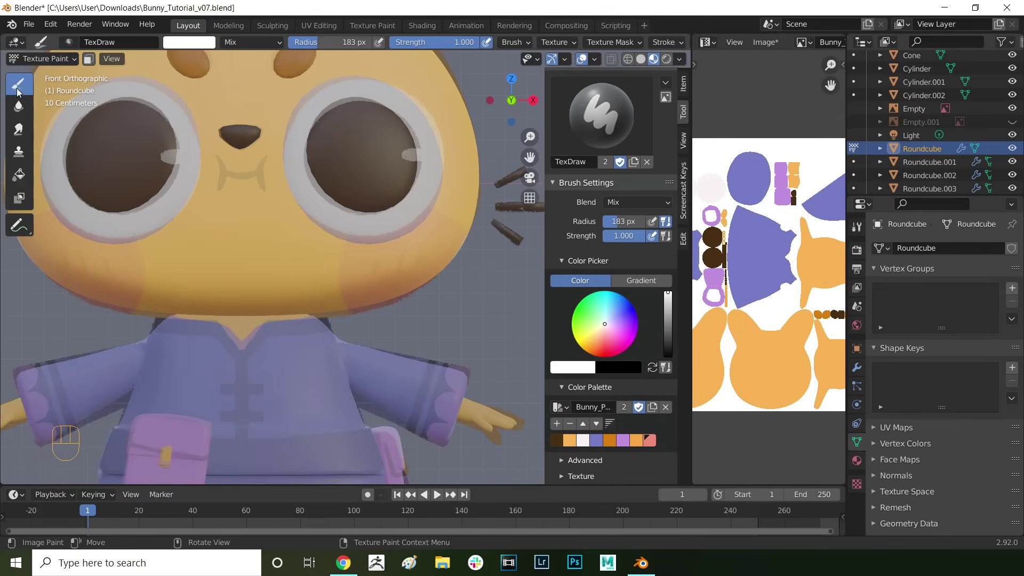
- Pick the pink blush colour for the Draw brush and enable Mirror X symmetry
left_click(297, 47)
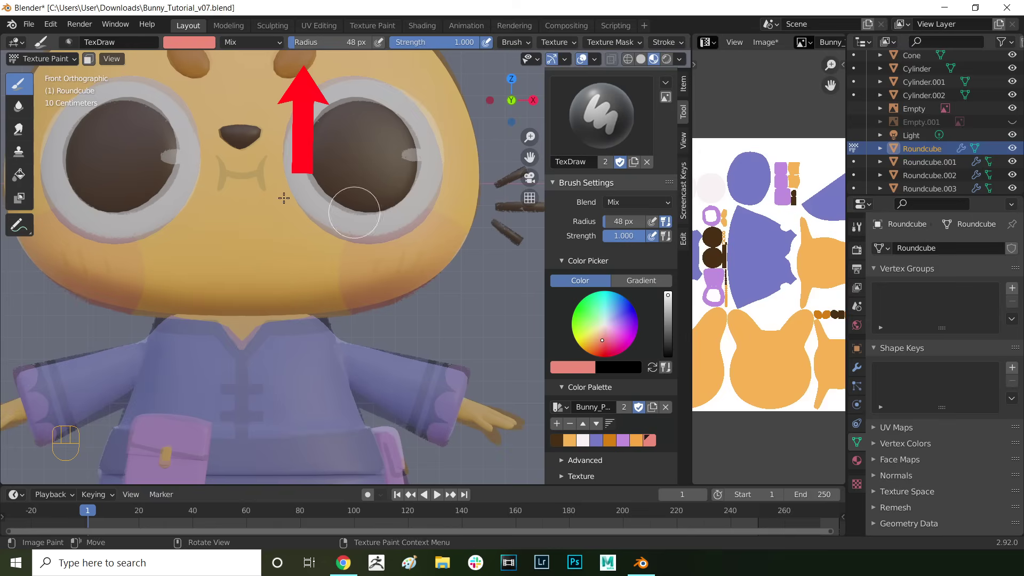
left_click_drag(678, 402, 658, 474)
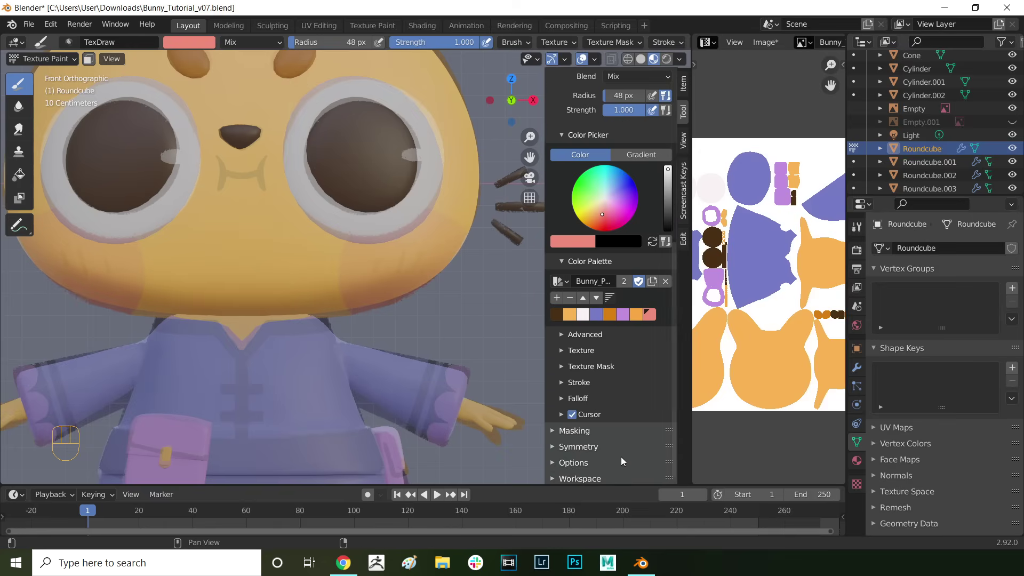
left_click(606, 448)
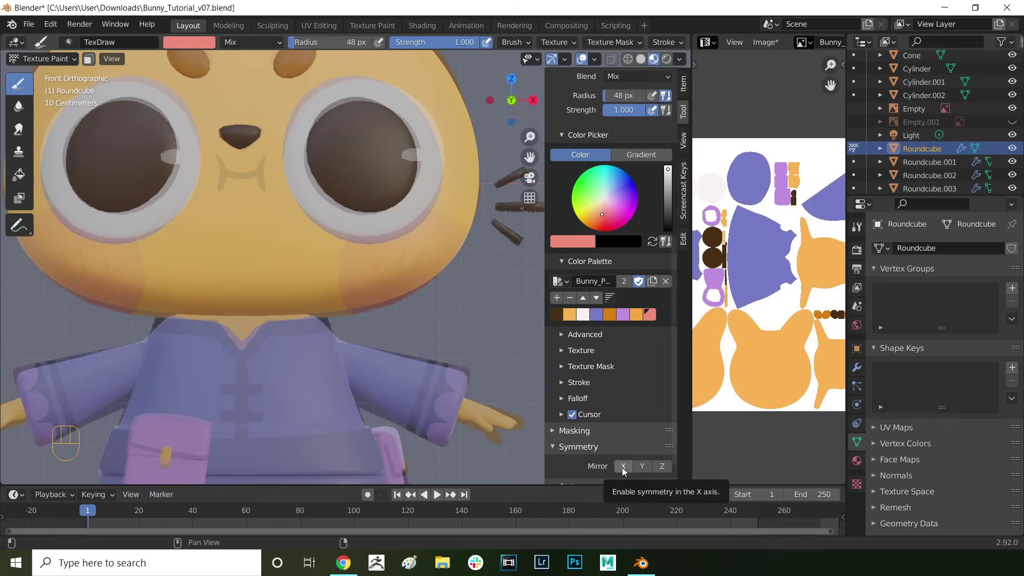
left_click(625, 469)
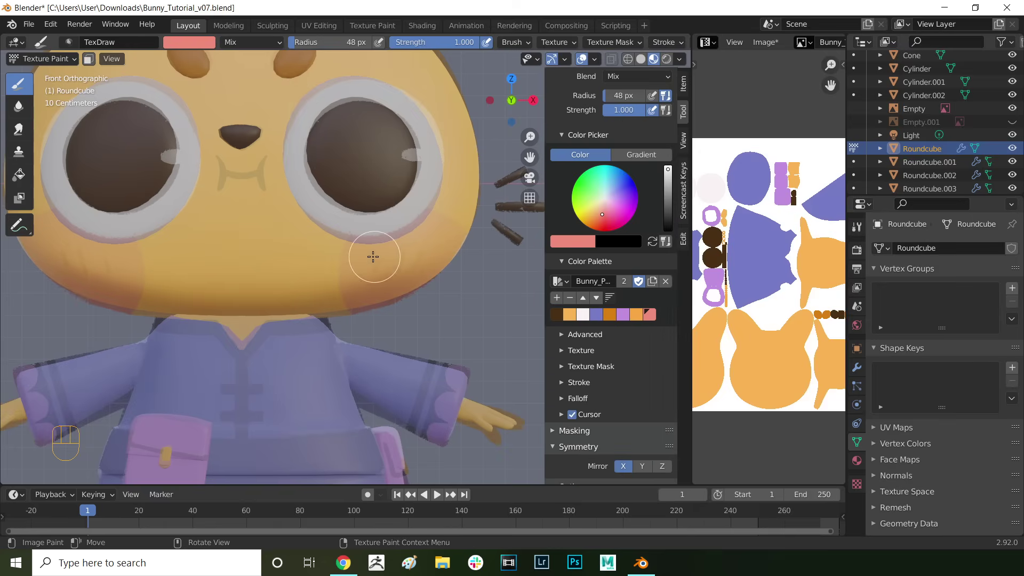
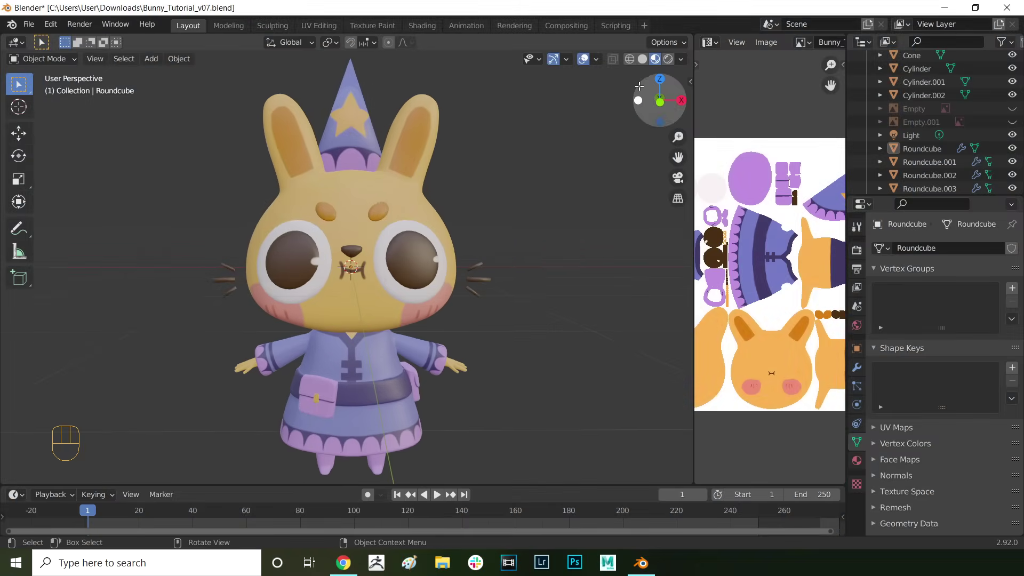
- Move the point light into place near the bunny and centre the view on it
left_click_drag(685, 62, 855, 117)
left_click(911, 140)
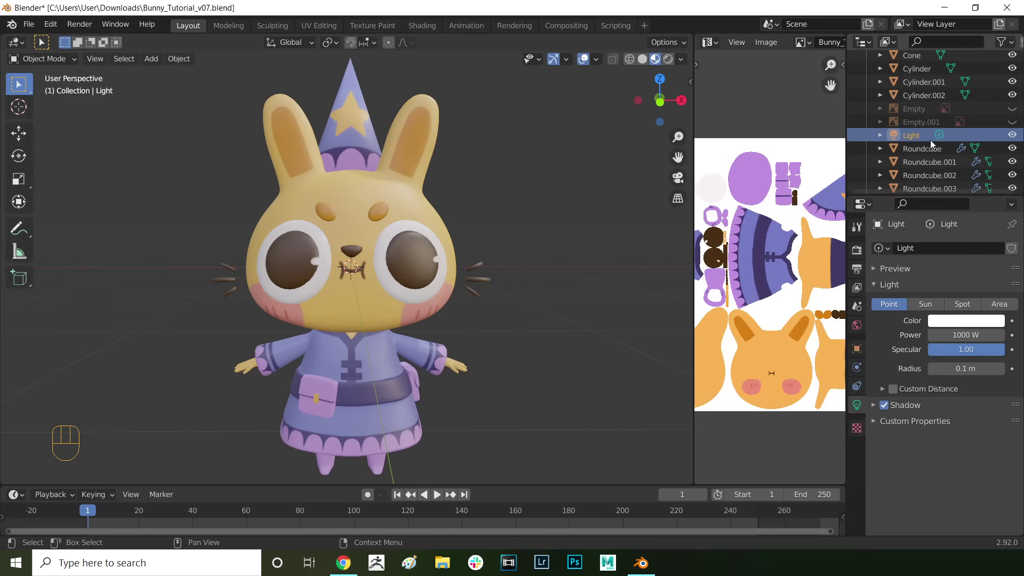
left_click_drag(469, 207, 483, 221)
key("g")
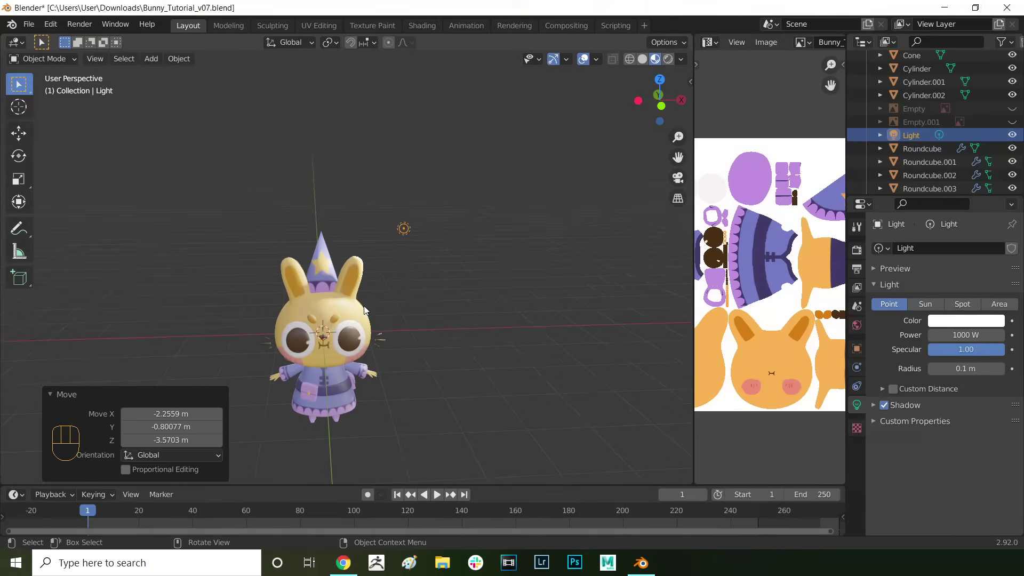
middle_click(390, 302)
- Switch off the light's Shadow option and duplicate it to a new spot around the bunny
left_click(887, 405)
left_click(887, 405)
key("g")
key("shift+d")
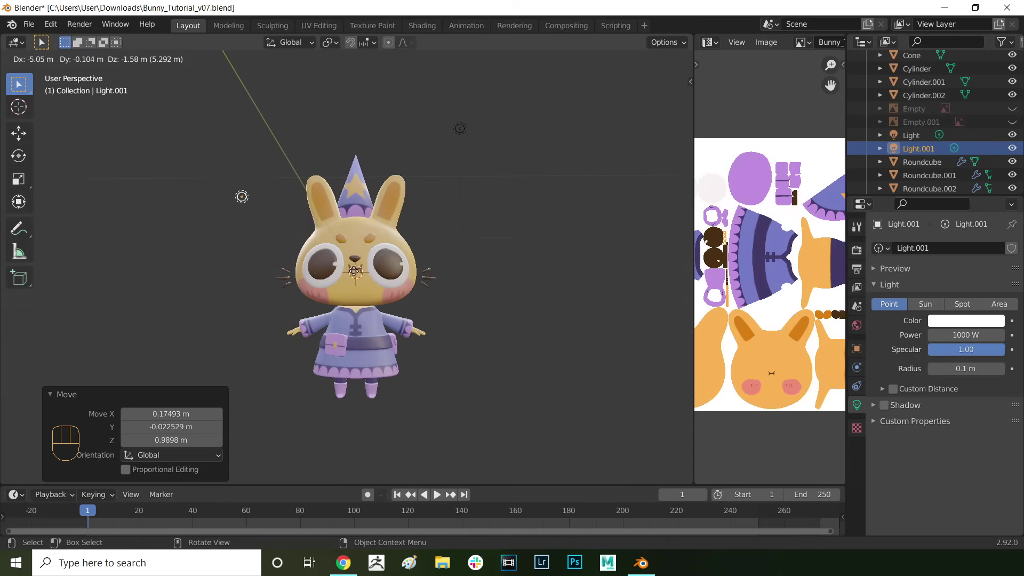
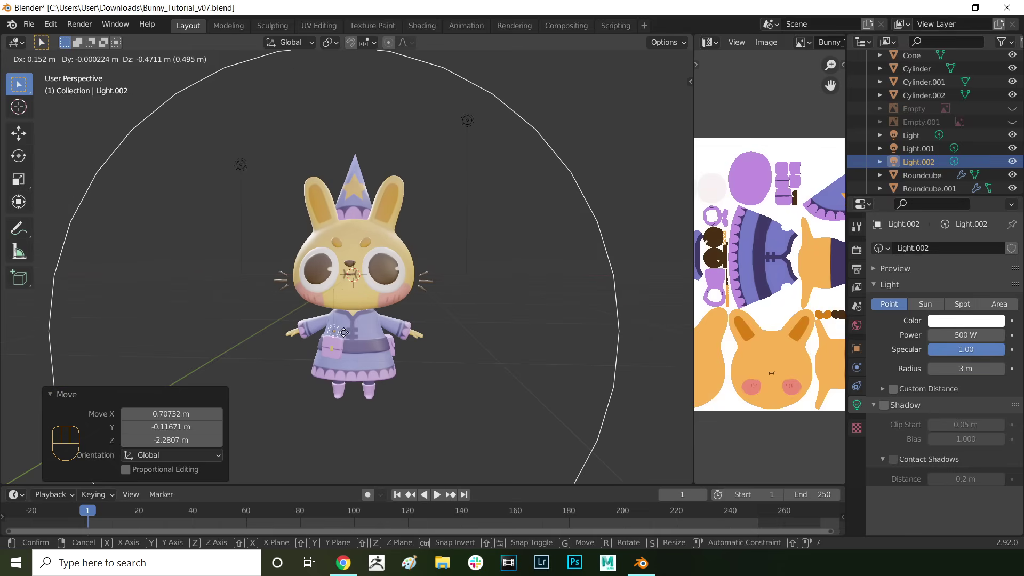
- Select the bunny's body object and review its Material settings
left_click(401, 258)
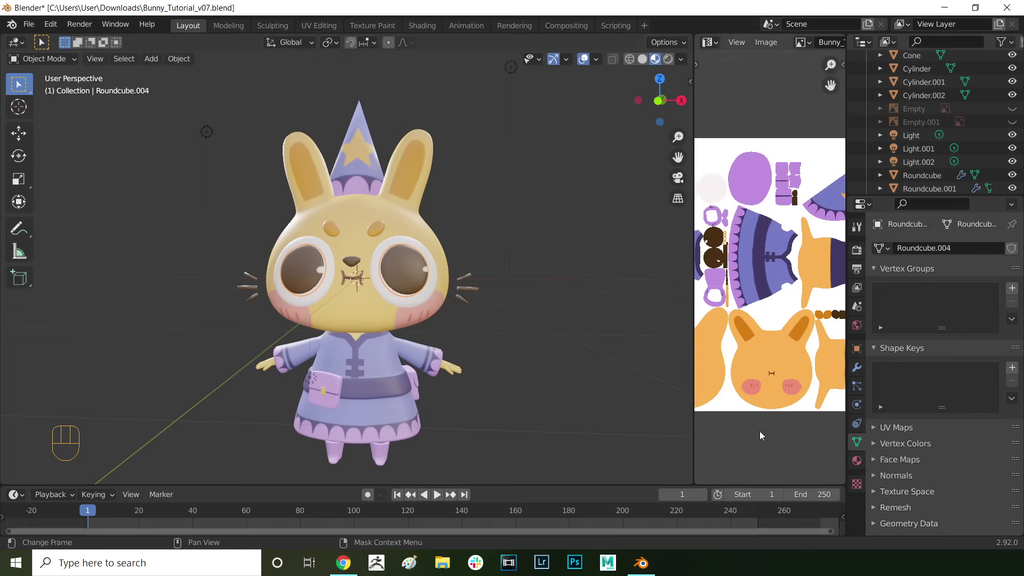
left_click(870, 465)
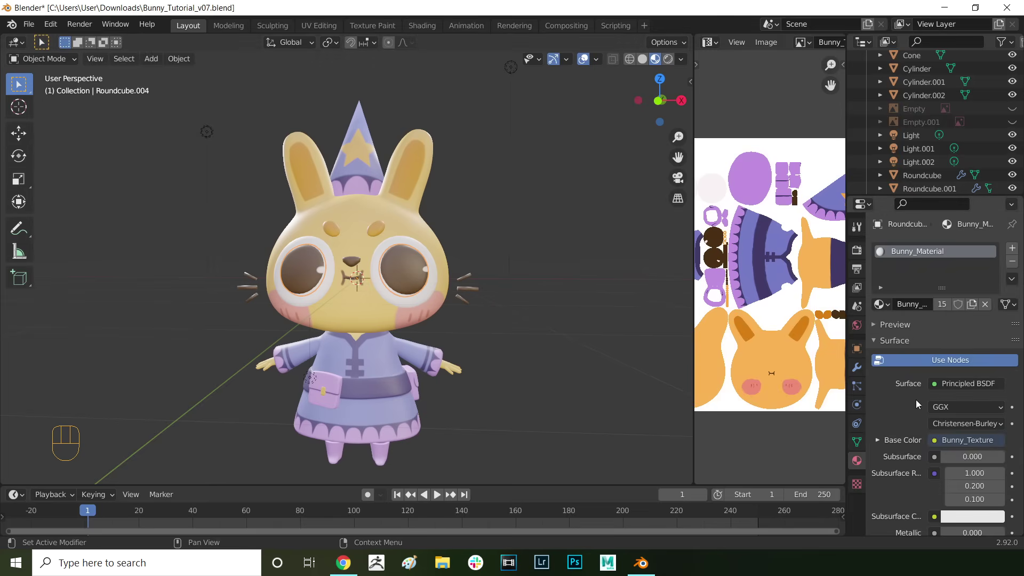
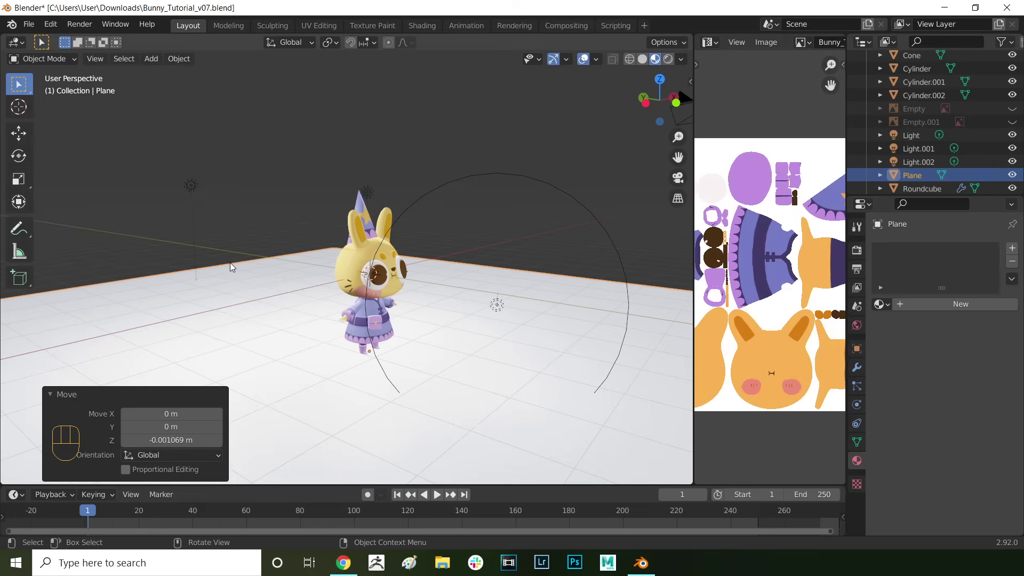
- Extrude the floor plane's back edge straight up along Z into a backdrop wall
left_click(233, 268)
key("Tab")
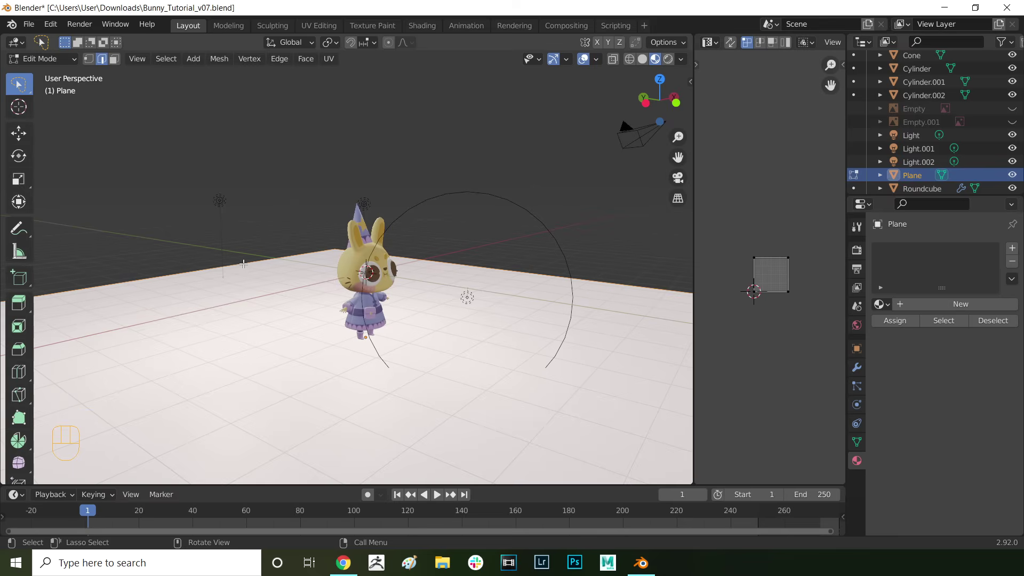
key("2")
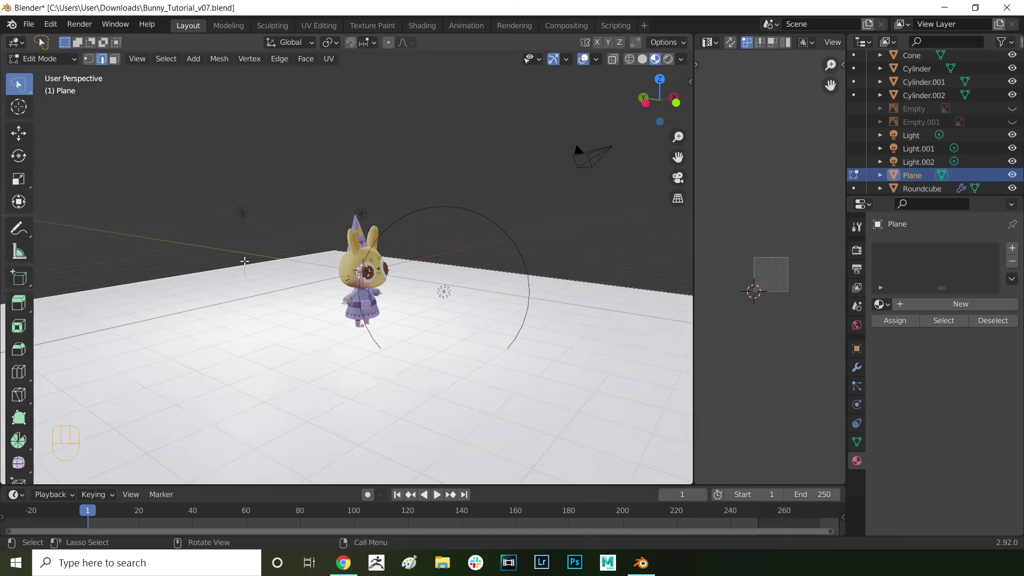
key("e")
key("z")
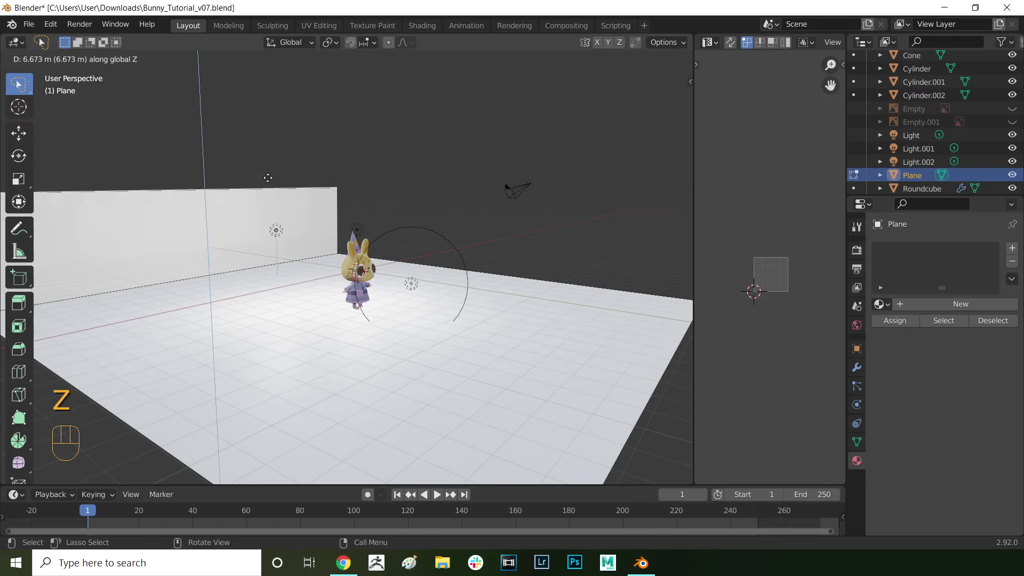
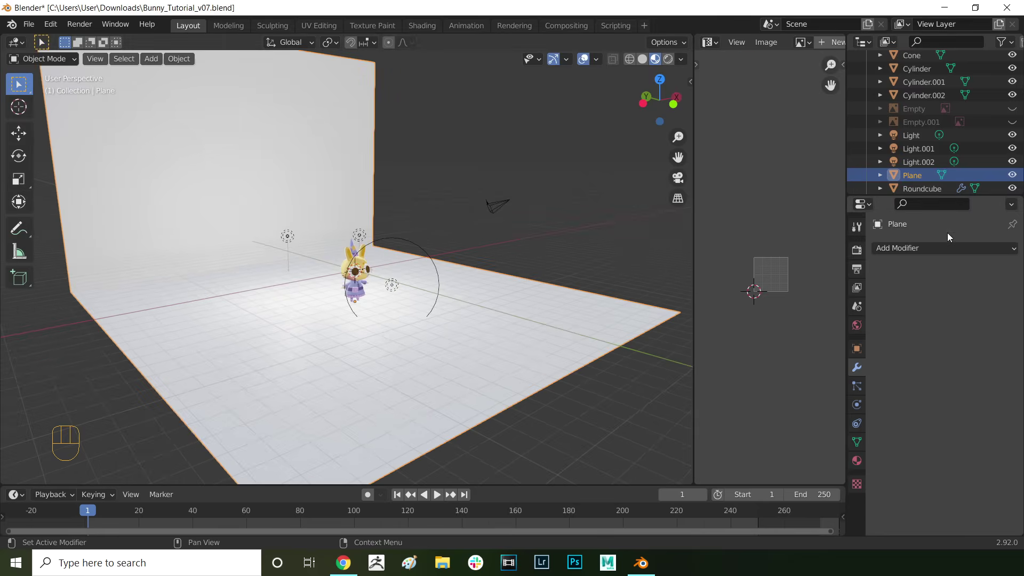
- Add a Bevel modifier to the backdrop with 0.5 m amount and 10 segments
left_click_drag(941, 250, 771, 298)
left_click_drag(240, 287, 343, 284)
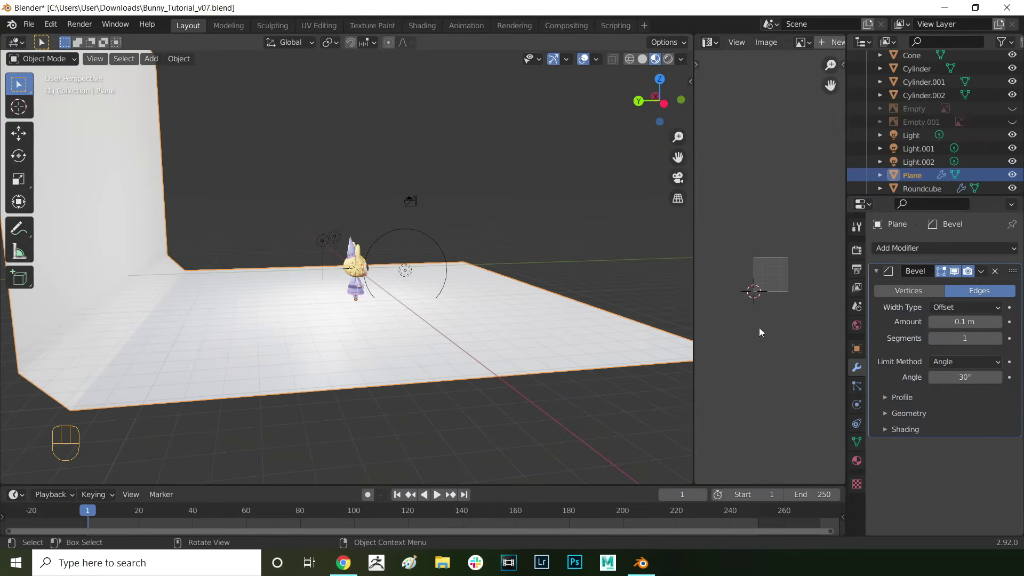
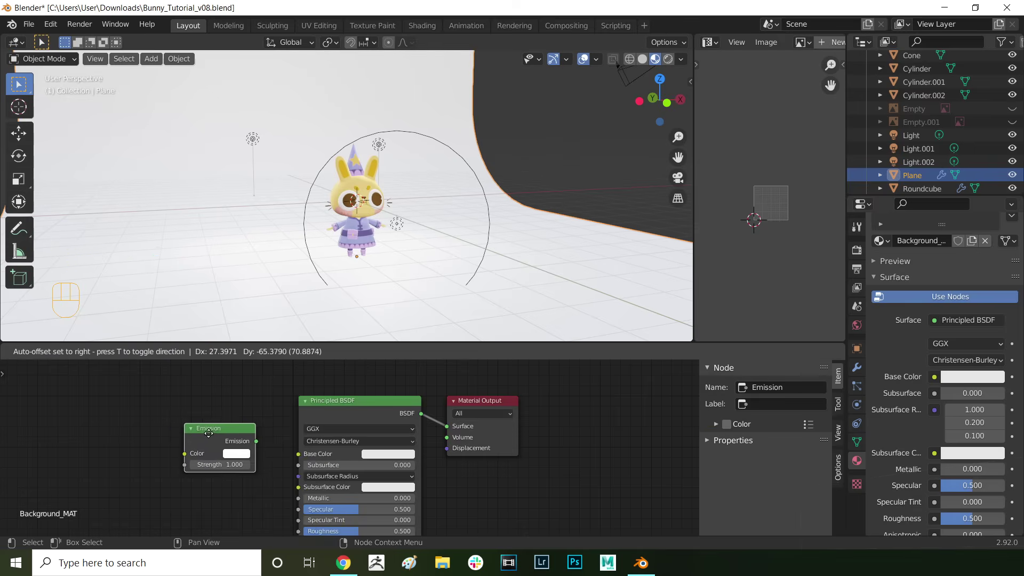
- Create Background_MAT with an Emission surface in a light blue colour at strength 1.000
left_click(323, 414)
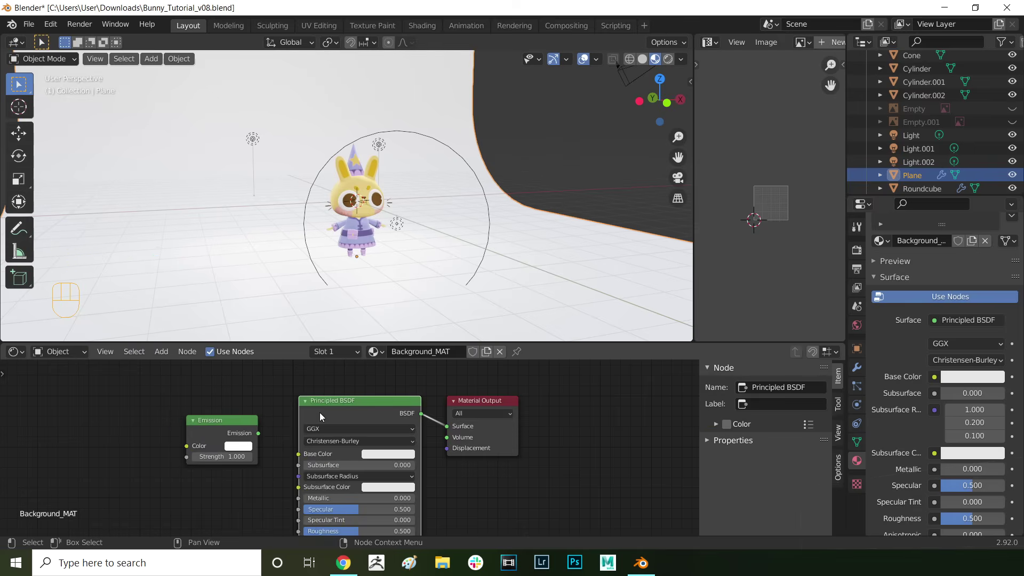
left_click_drag(264, 436, 452, 430)
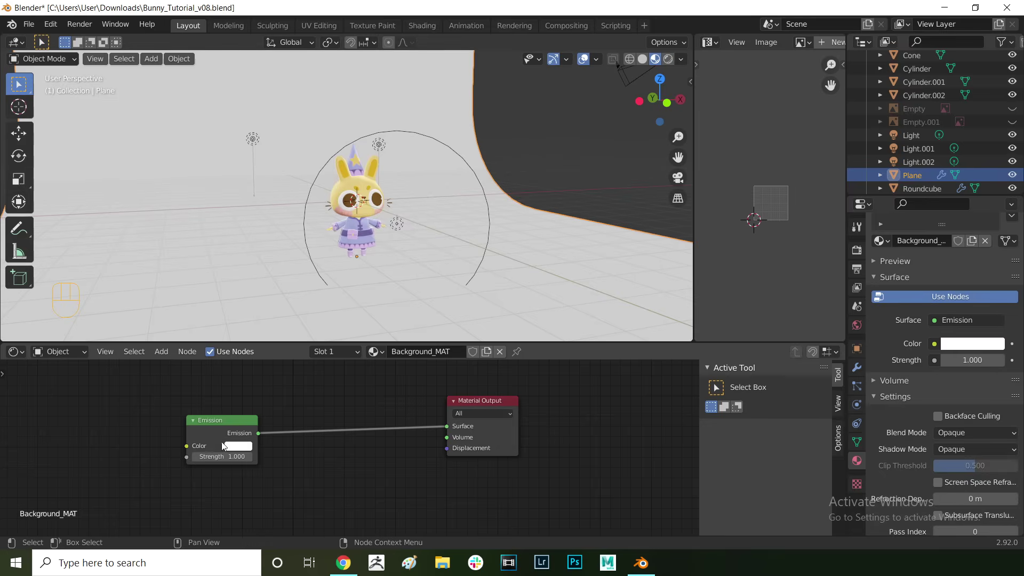
left_click(254, 435)
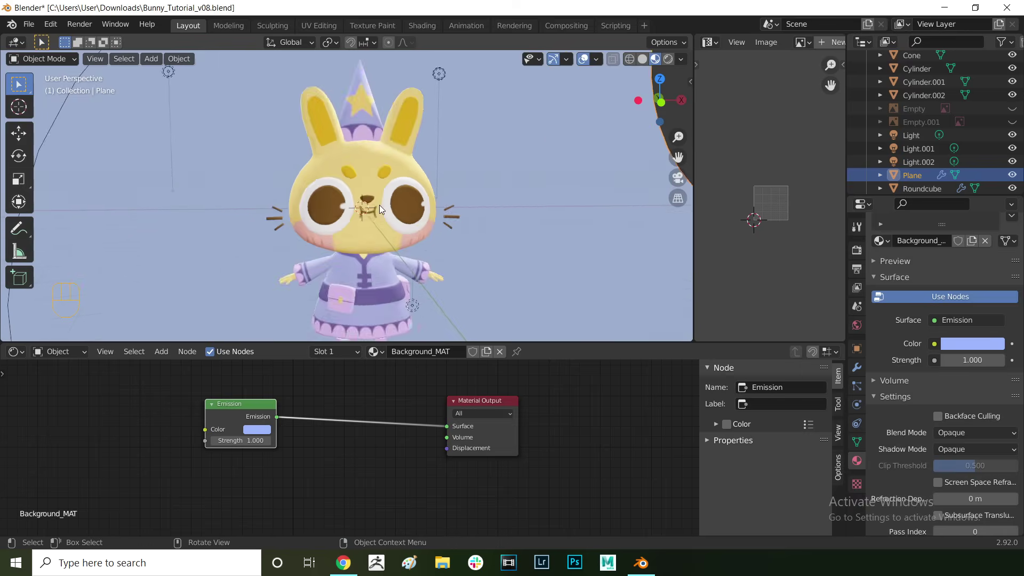
middle_click(369, 233)
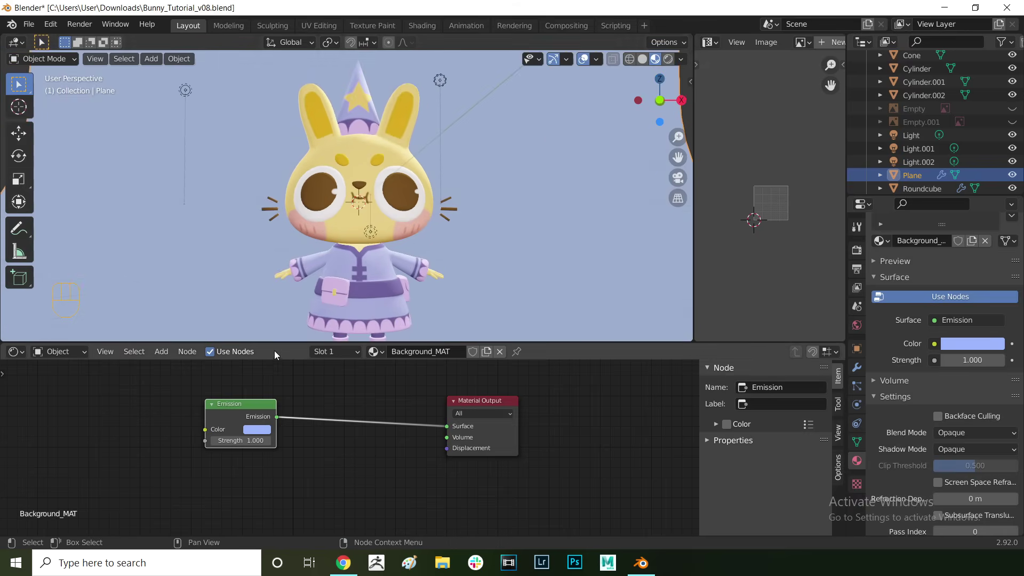
left_click_drag(281, 343, 381, 387)
middle_click(381, 386)
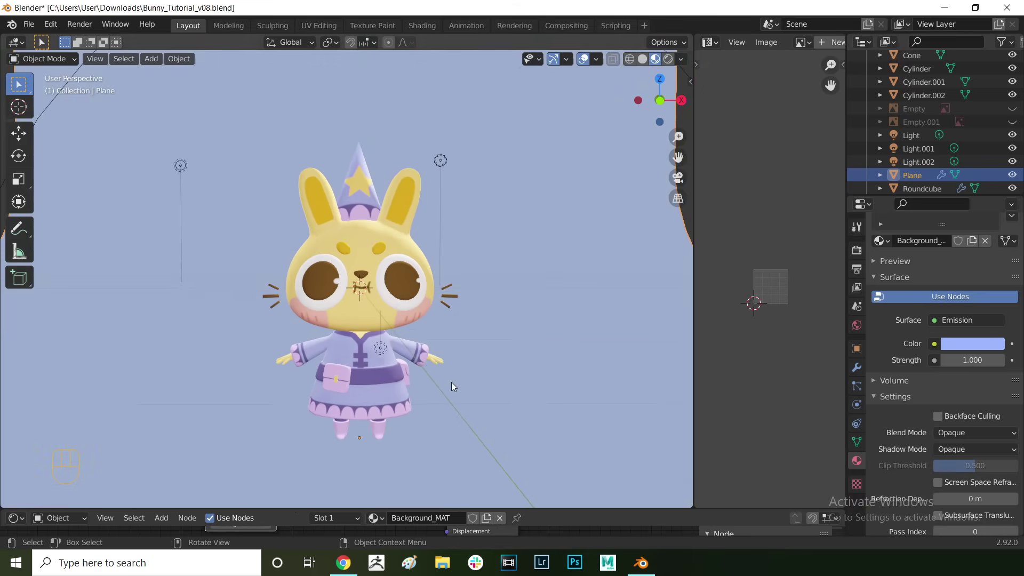
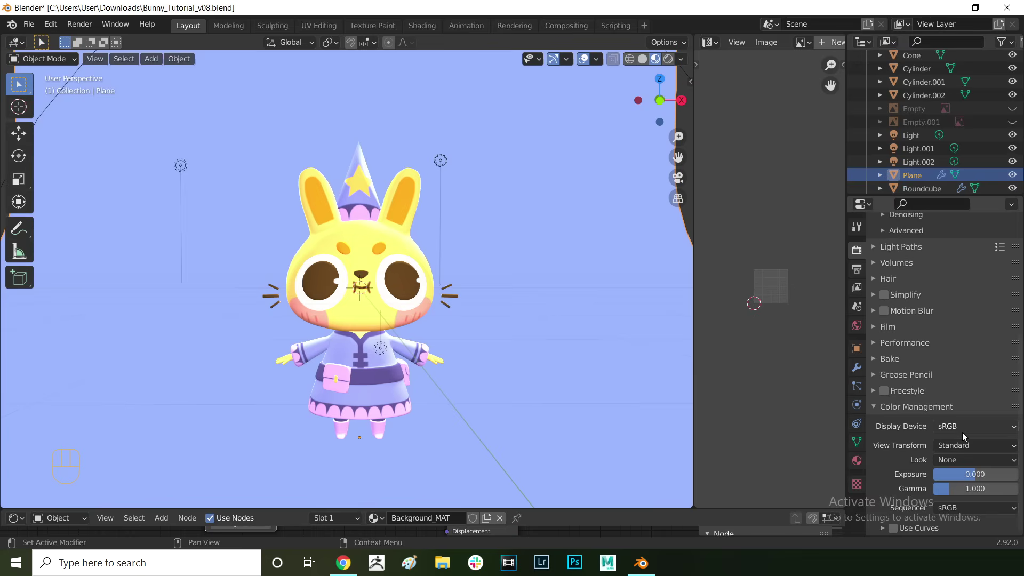
- Set Color Management view transform to Standard and show the Output resolution settings
left_click_drag(573, 330, 513, 331)
left_click_drag(519, 336, 962, 491)
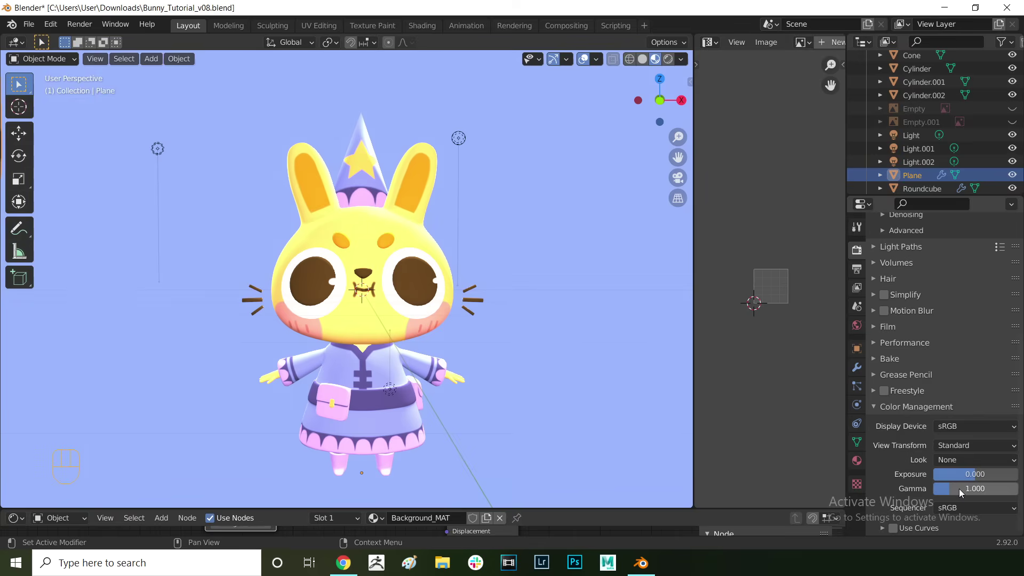
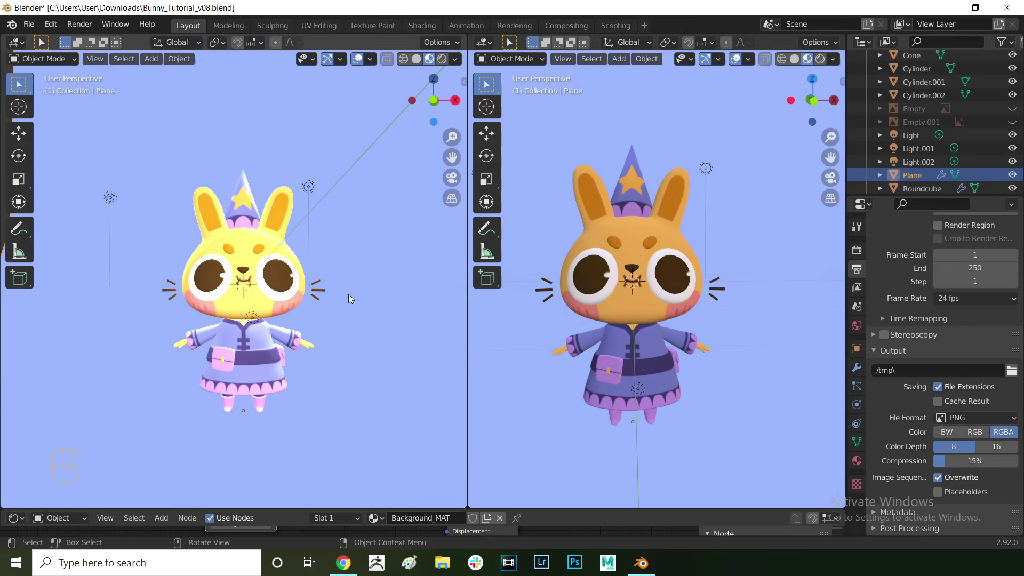
- Make the camera orthographic at scale 5.000 with X location 0 m, then move the backdrop plane
key("ctrl+alt+KP_0")
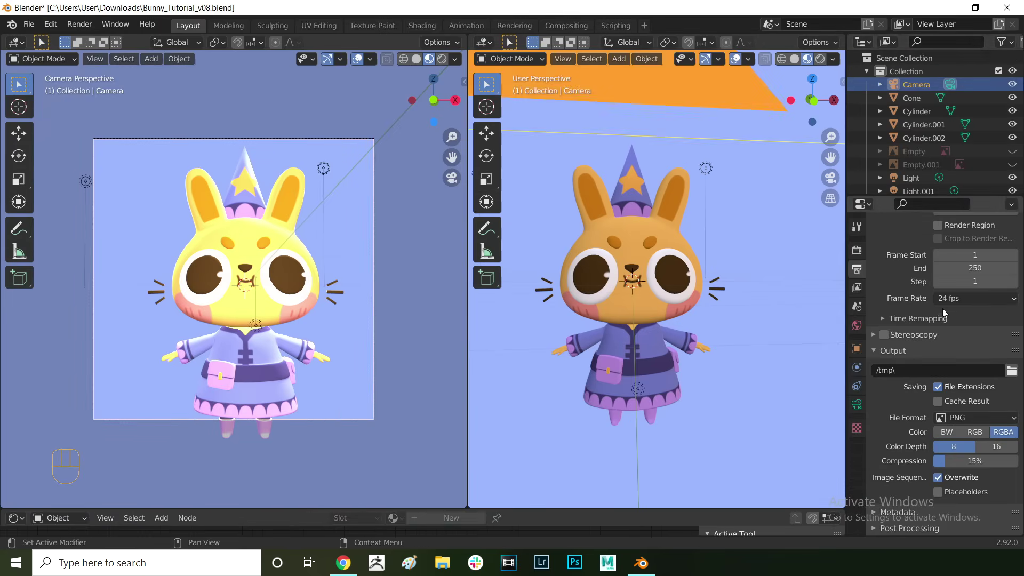
left_click(861, 408)
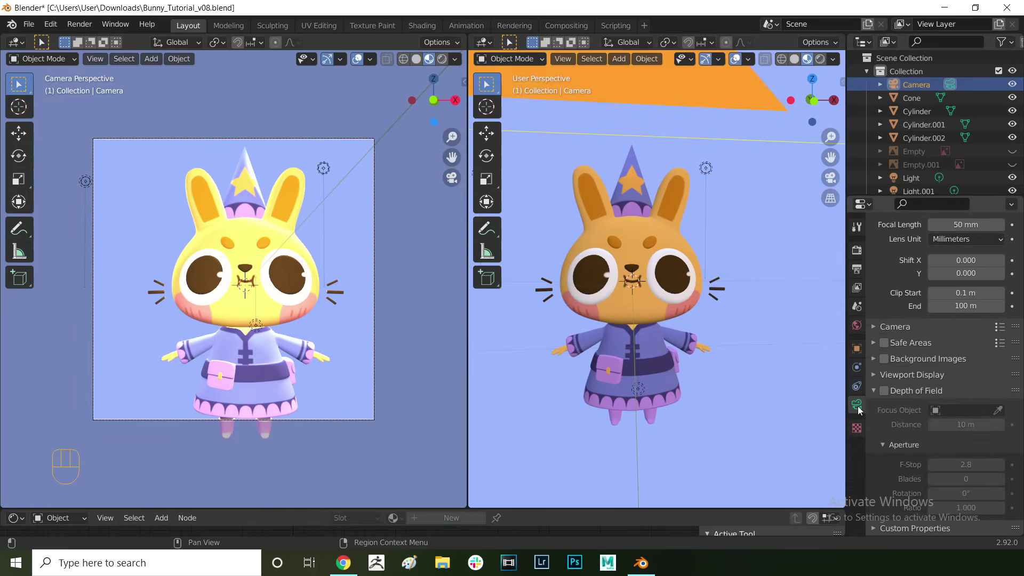
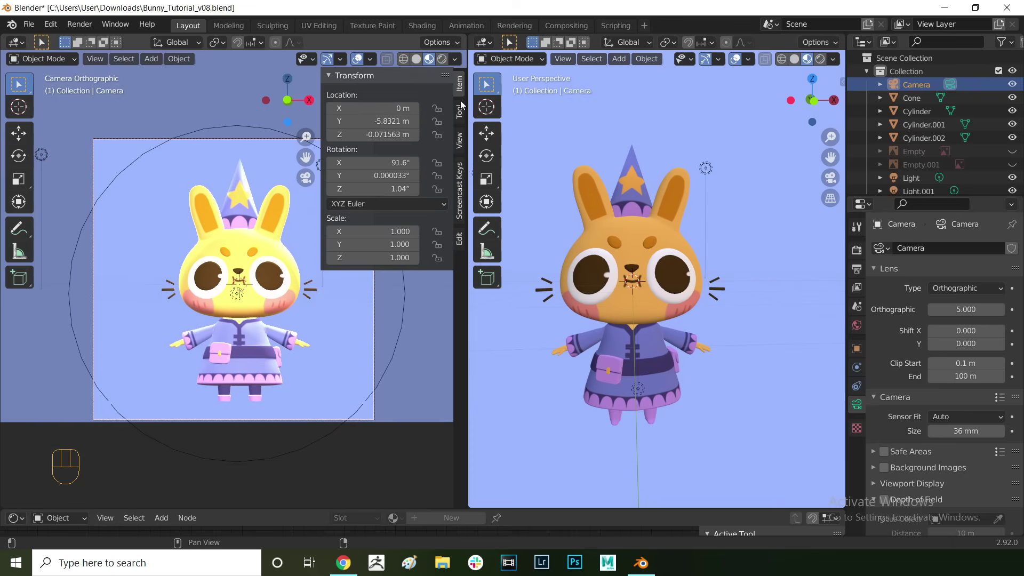
key("g")
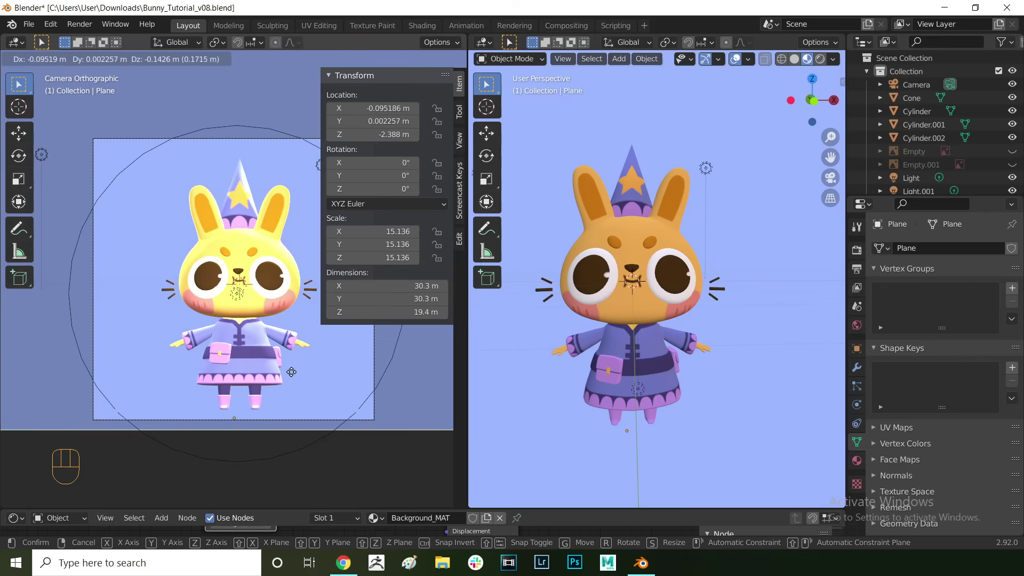